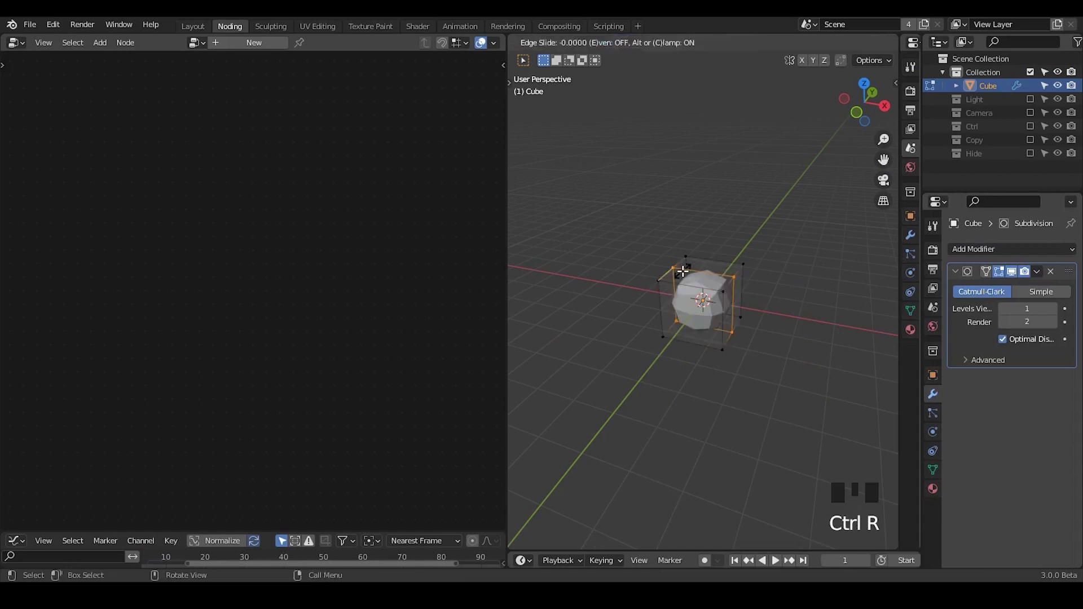
Step: Add loop cuts shaping the cube into a pointed crystal and decimate it to about 0.44 ratio
{"action": "key", "text": "ctrl+r"}
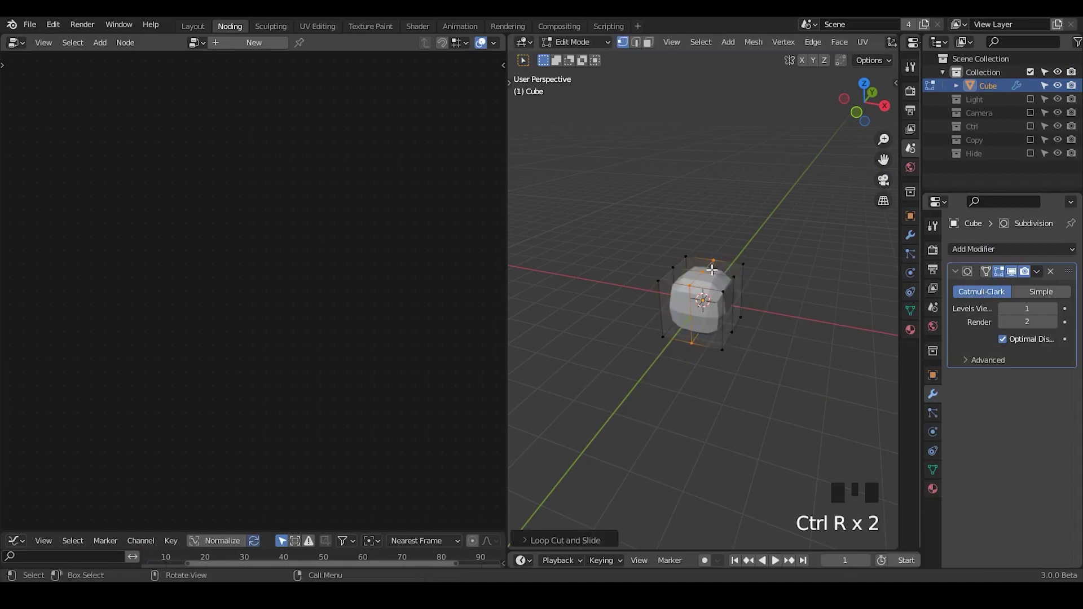
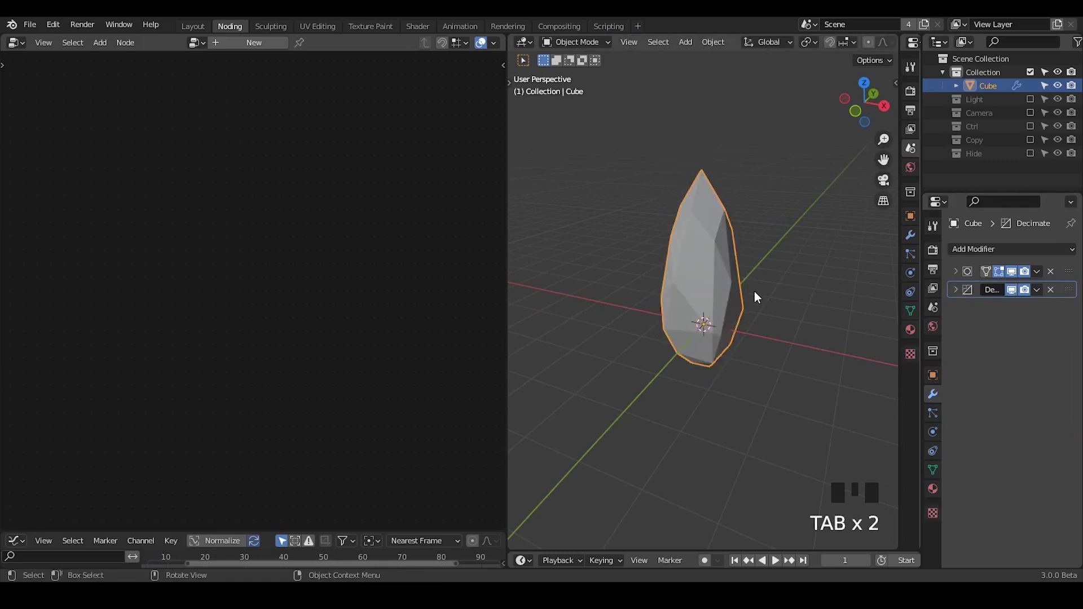
{"action": "key", "text": "ctrl+shift+alt+q"}
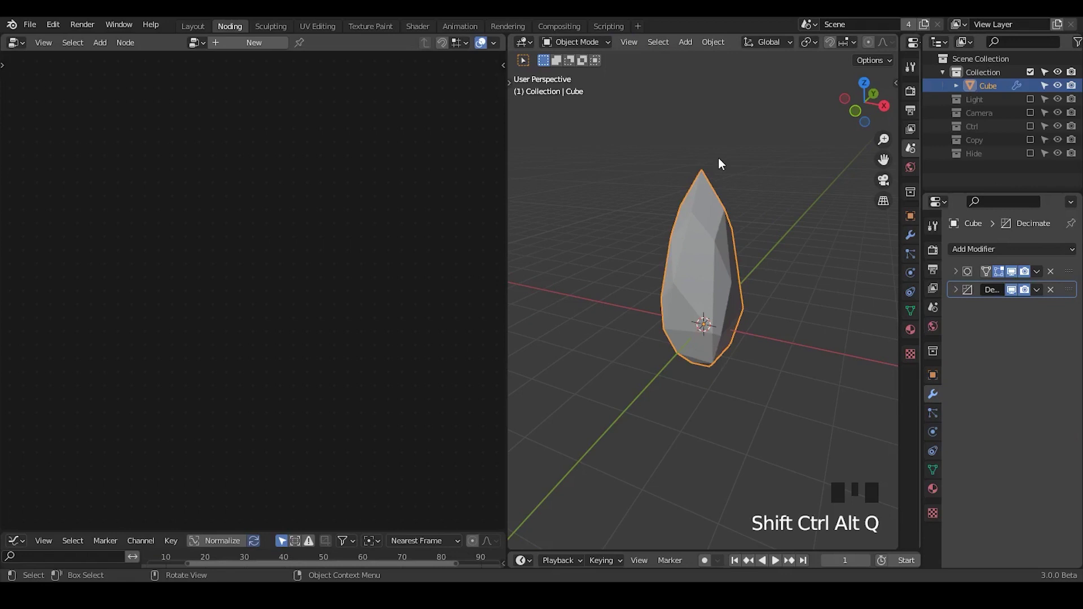
Step: Add a mesh plane under the crystal and scale it up as a ground
{"action": "key", "text": "shift+a"}
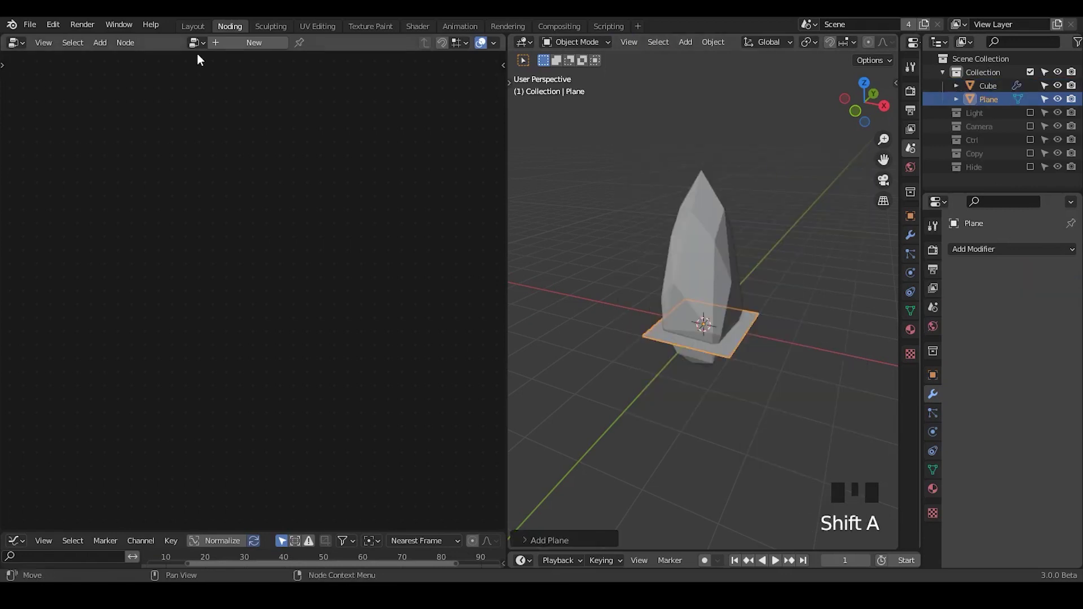
{"action": "left_click_drag", "start_coordinate": [232, 48], "coordinate": [712, 258]}
{"action": "key", "text": "s"}
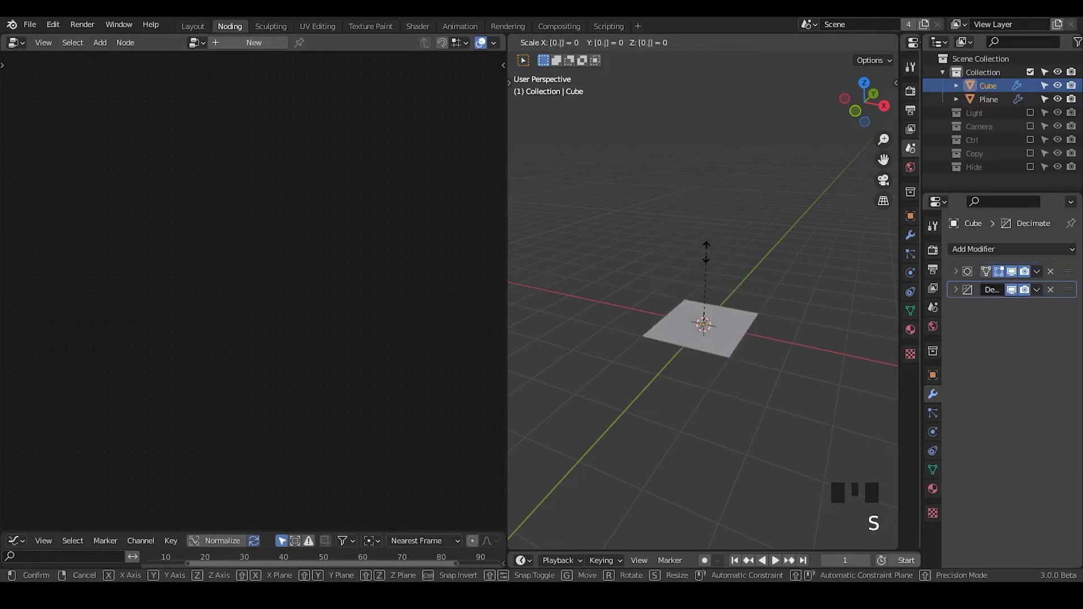
{"action": "left_click_drag", "start_coordinate": [725, 401], "coordinate": [711, 328]}
Step: In Edit Mode shrink and stretch the crystal's vertices into a taller point
{"action": "key", "text": "Tab"}
{"action": "key", "text": "a"}
{"action": "key", "text": "alt+z"}
{"action": "key", "text": "g"}
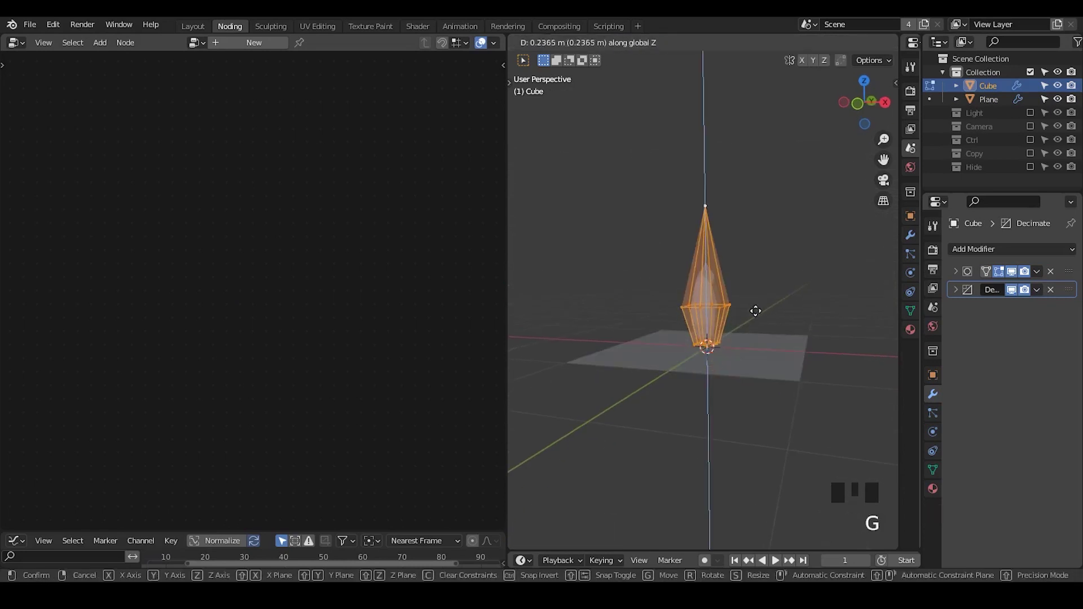
{"action": "key", "text": "Tab"}
Step: Select the ground plane and enlarge it further beneath the crystal
{"action": "left_click", "coordinate": [761, 362]}
{"action": "key", "text": "alt+z"}
{"action": "left_click_drag", "start_coordinate": [790, 316], "coordinate": [756, 358]}
{"action": "key", "text": "s"}
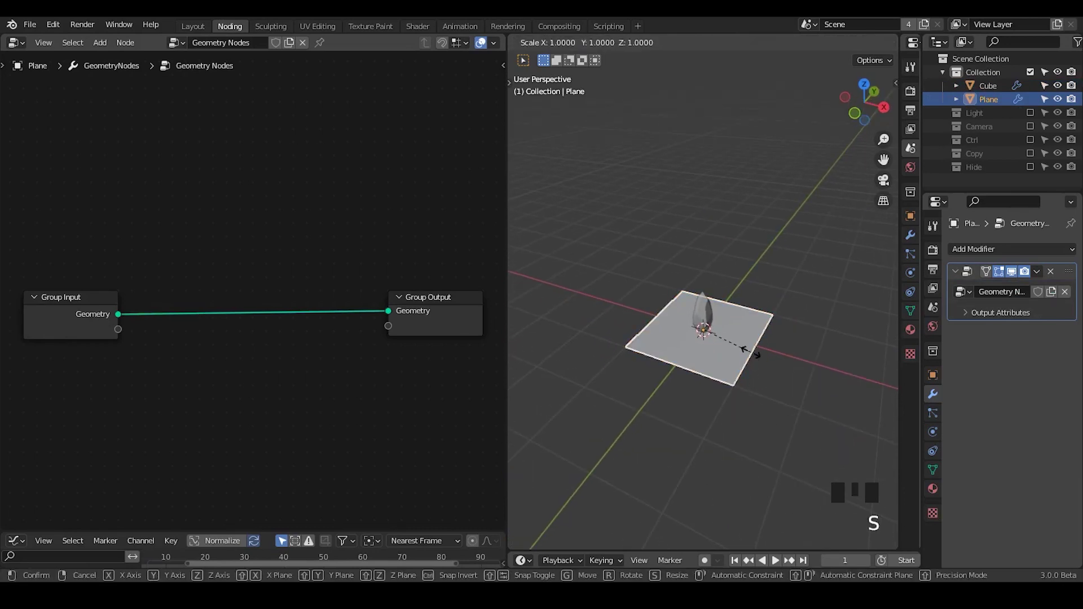
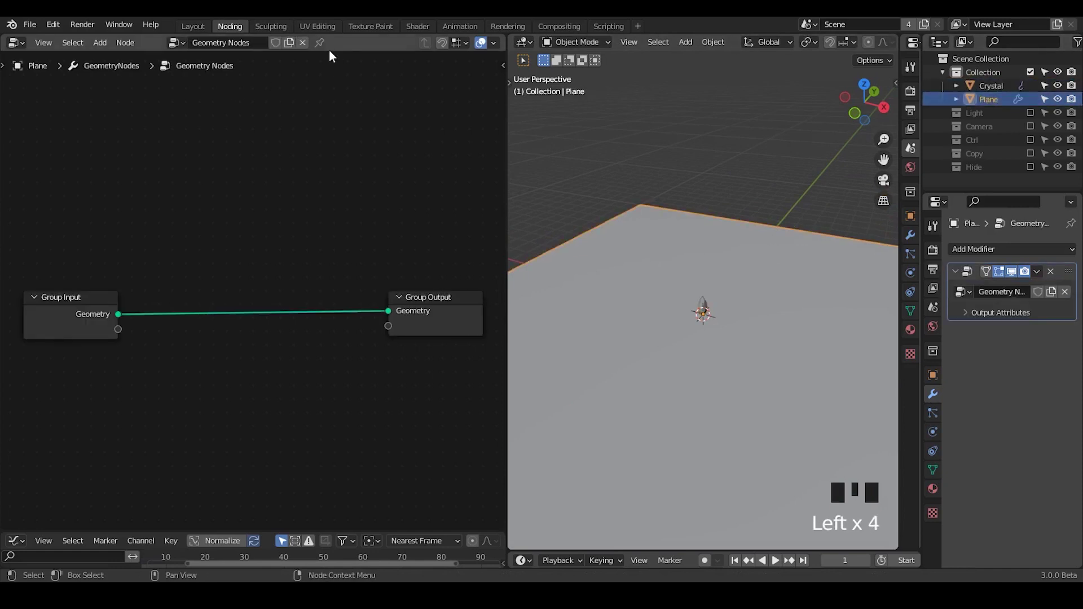
Step: Add the points-distribute group, Instance on Points and an Object Info node to the plane's tree
{"action": "left_click", "coordinate": [322, 48]}
{"action": "left_click_drag", "start_coordinate": [220, 279], "coordinate": [248, 226]}
{"action": "key", "text": "ctrl+a"}
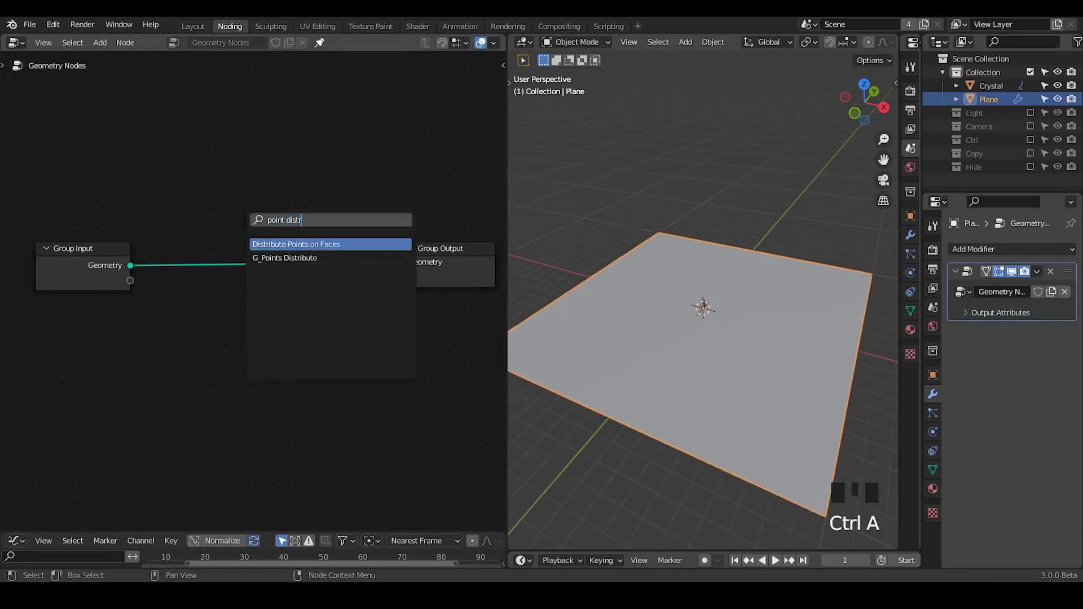
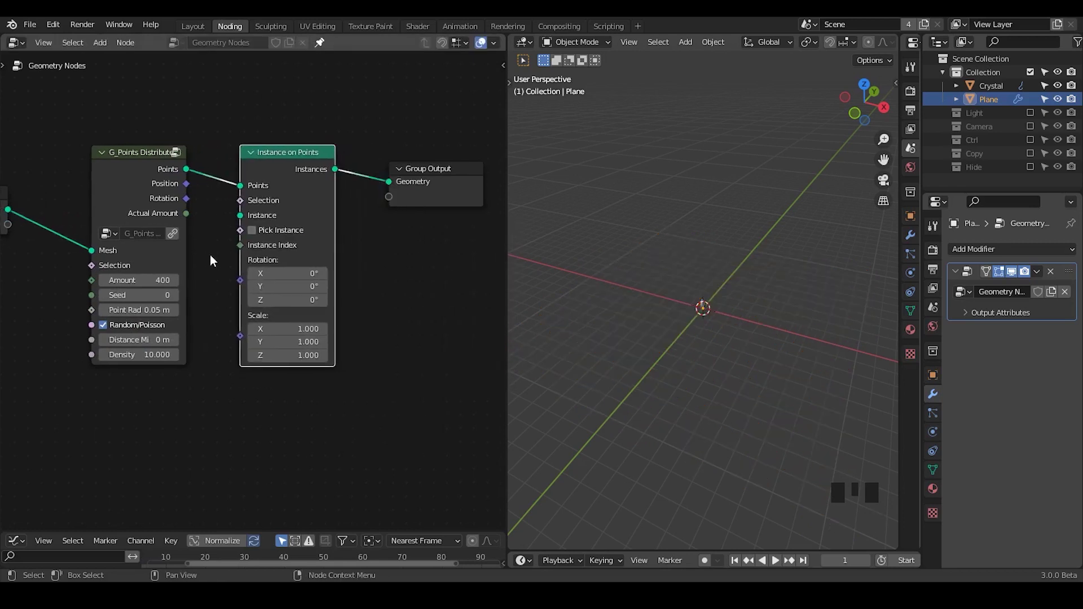
{"action": "key", "text": "ctrl+a"}
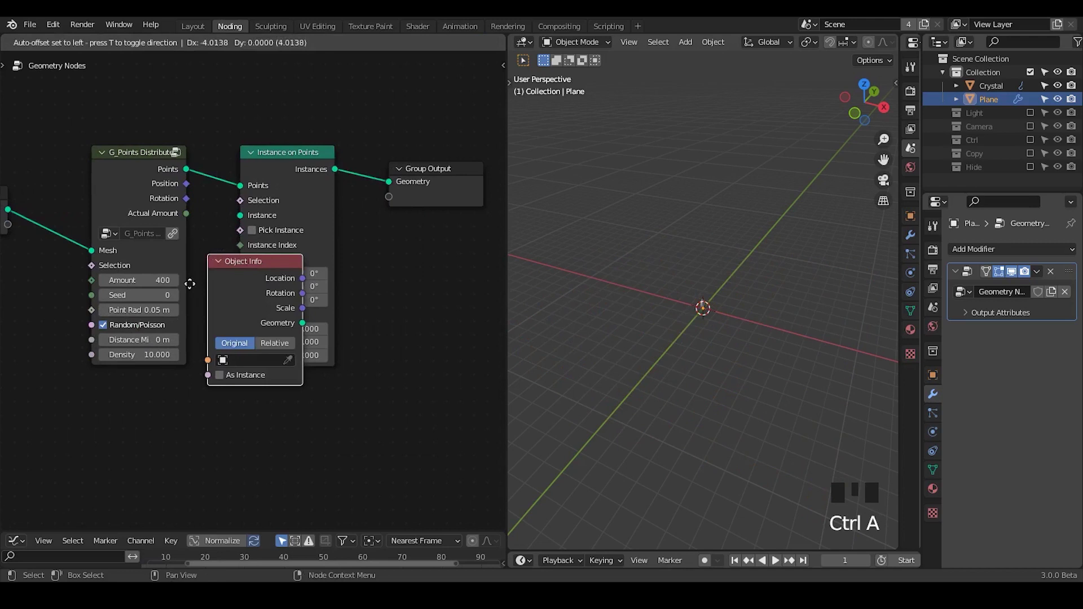
{"action": "left_click", "coordinate": [239, 418]}
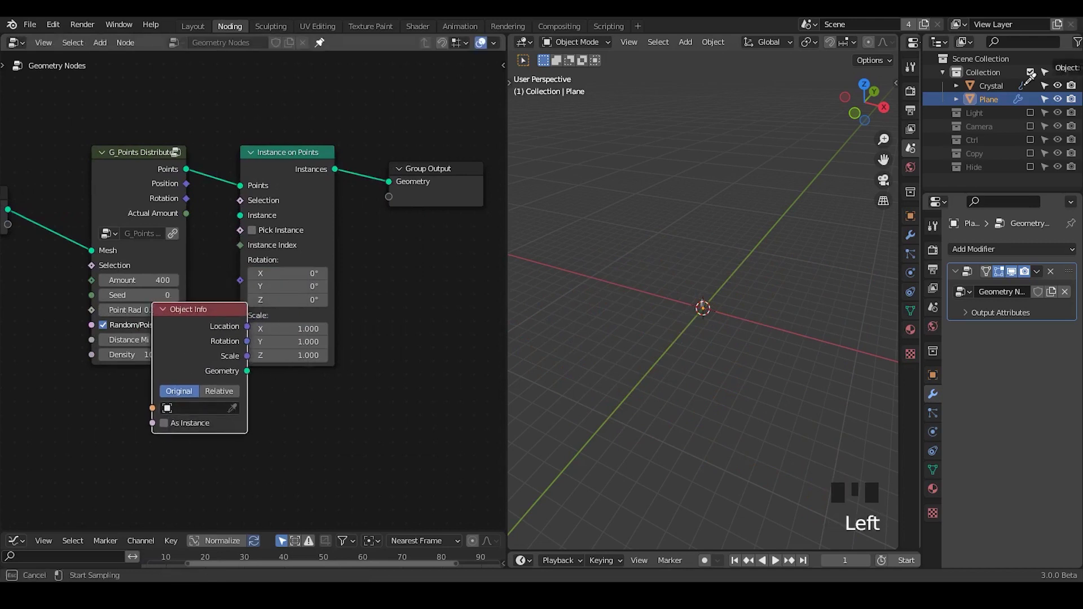
Step: Link Object Info Geometry to the Instance input, pick Crystal, and apply the crystal's transforms
{"action": "left_click_drag", "start_coordinate": [205, 335], "coordinate": [725, 220]}
{"action": "left_click_drag", "start_coordinate": [724, 220], "coordinate": [990, 88]}
{"action": "left_click", "coordinate": [990, 89]}
{"action": "key", "text": "ctrl+a"}
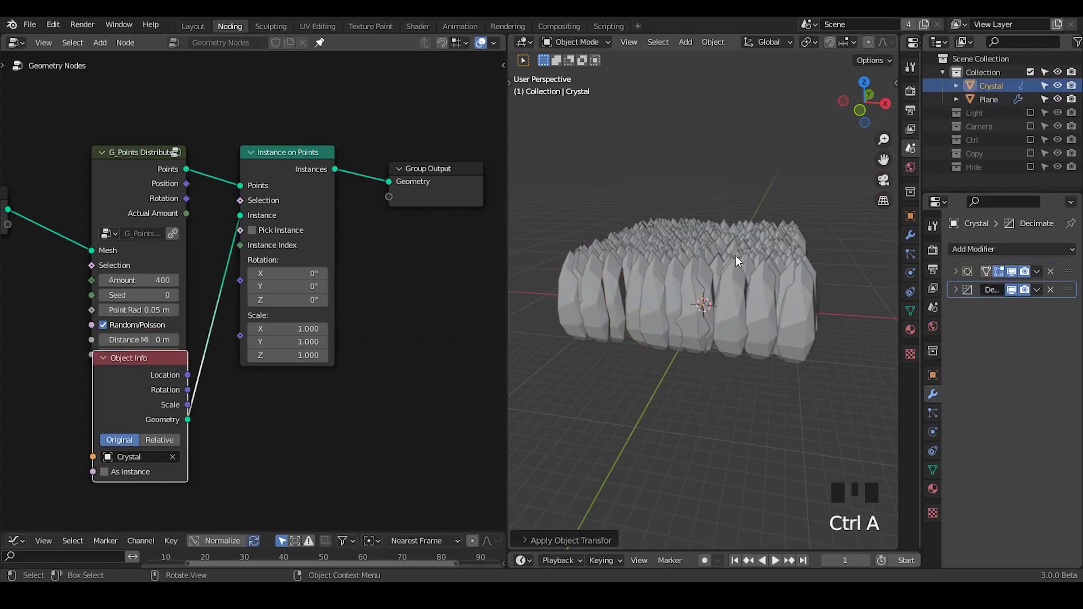
Step: Select the plane, face the crystals and sketch annotation curves beside them
{"action": "left_click", "coordinate": [643, 250]}
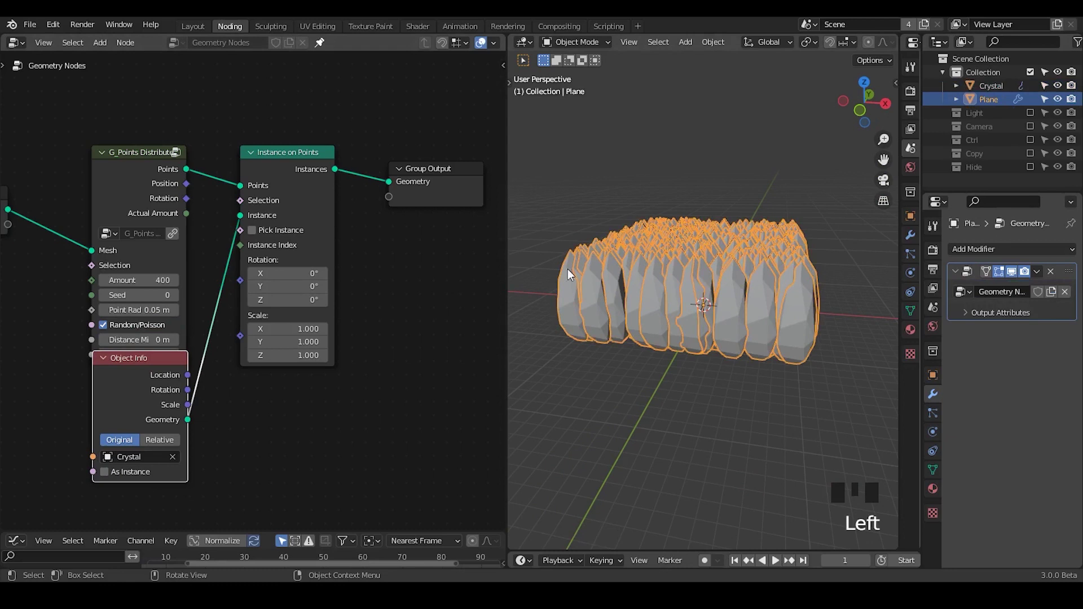
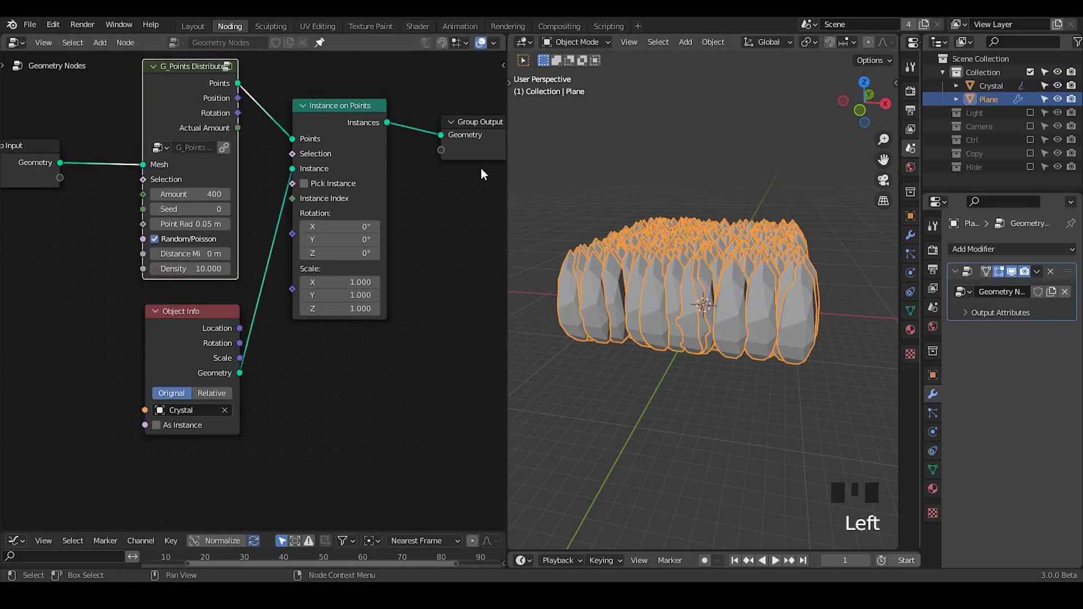
{"action": "left_click_drag", "start_coordinate": [727, 243], "coordinate": [748, 272]}
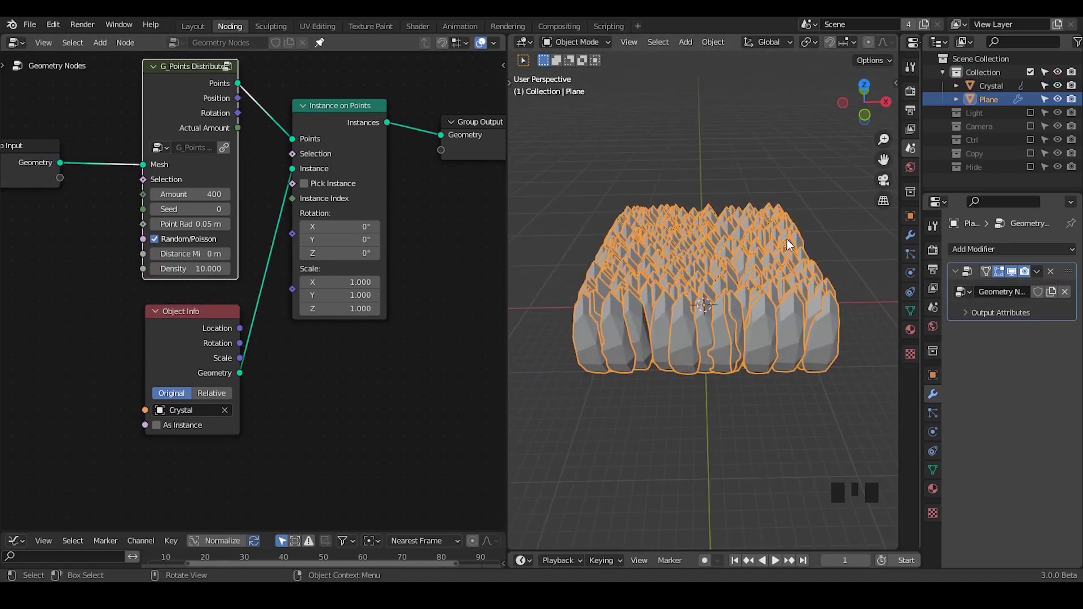
{"action": "key", "text": "d"}
{"action": "key", "text": "d"}
{"action": "left_click_drag", "start_coordinate": [794, 240], "coordinate": [801, 227]}
{"action": "key", "text": "d"}
{"action": "key", "text": "d"}
{"action": "key", "text": "d"}
{"action": "key", "text": "d"}
{"action": "left_click_drag", "start_coordinate": [603, 230], "coordinate": [597, 238]}
{"action": "key", "text": "d"}
{"action": "key", "text": "d"}
{"action": "key", "text": "d"}
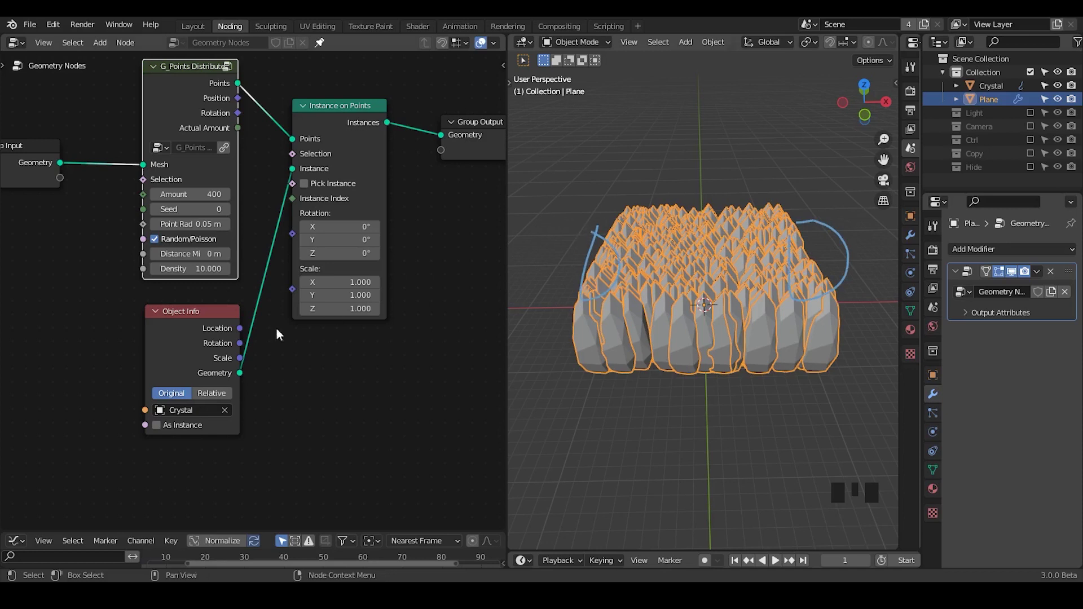
Step: Collapse Object Info, tidy the scattering nodes and add the G_Bounding Box falloff group
{"action": "left_click_drag", "start_coordinate": [233, 333], "coordinate": [168, 170]}
{"action": "left_click", "coordinate": [167, 169]}
{"action": "left_click", "coordinate": [273, 195]}
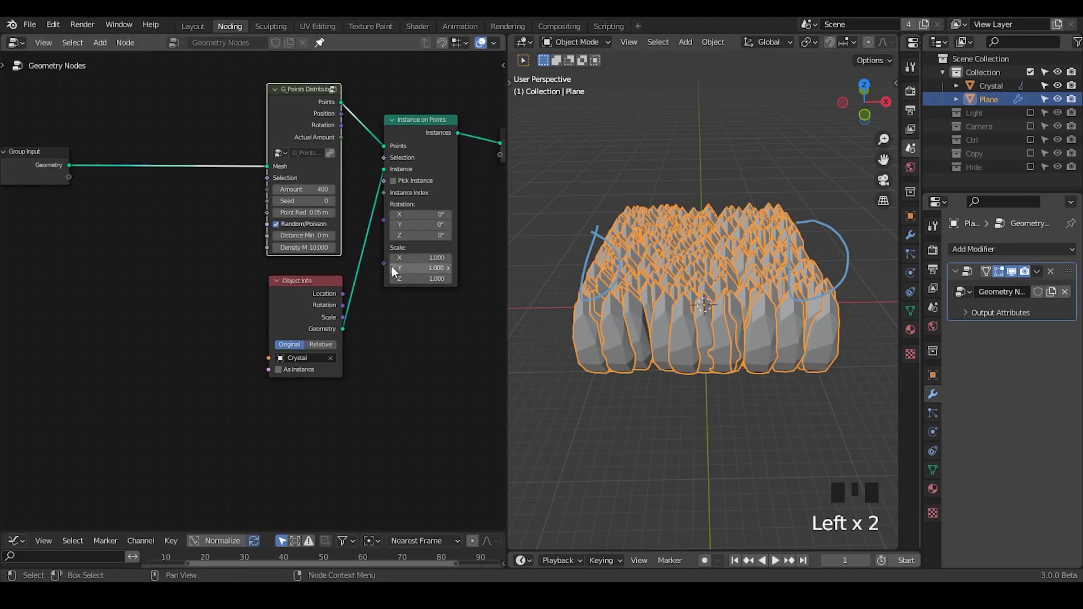
{"action": "left_click_drag", "start_coordinate": [375, 285], "coordinate": [373, 267]}
{"action": "left_click_drag", "start_coordinate": [373, 266], "coordinate": [283, 289]}
{"action": "left_click", "coordinate": [283, 289]}
{"action": "key", "text": "ctrl+a"}
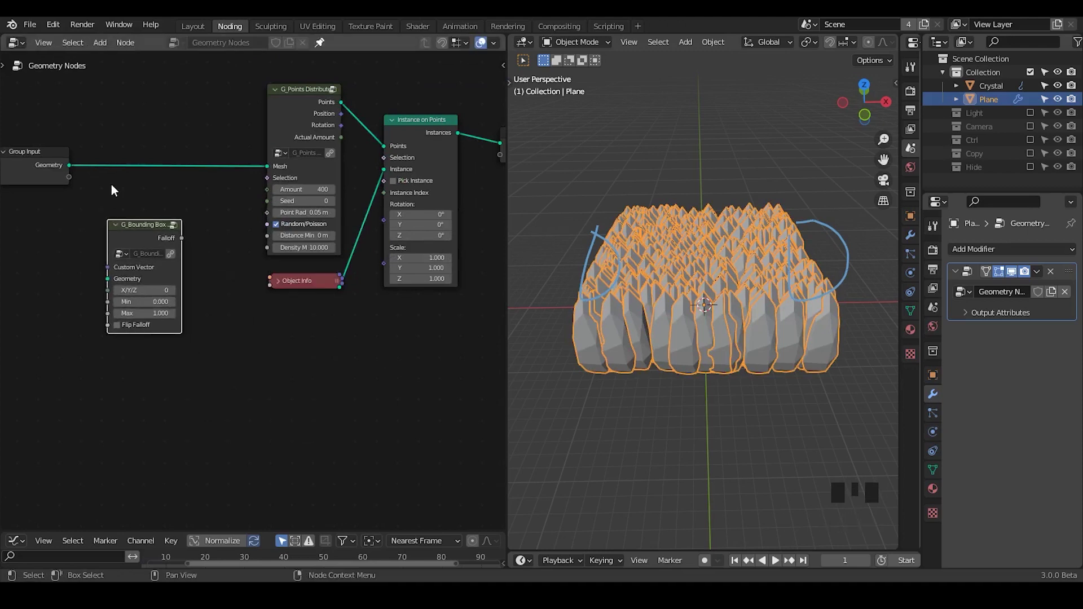
Step: Add a Subdivide Mesh node at level 4 and narrow the plane along Y in Edit Mode
{"action": "key", "text": "ctrl+a"}
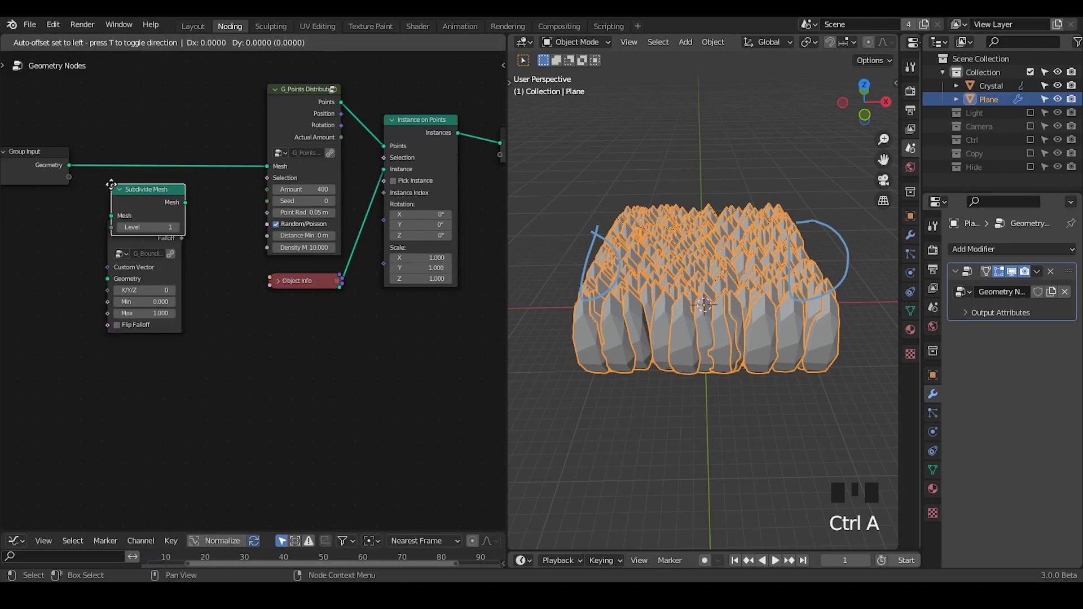
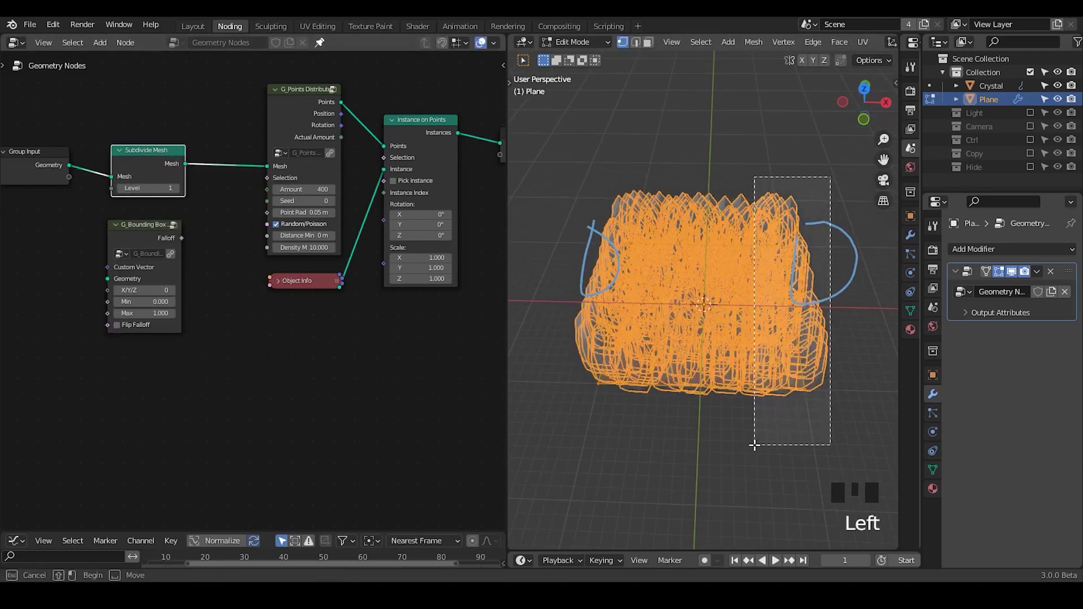
{"action": "key", "text": "s"}
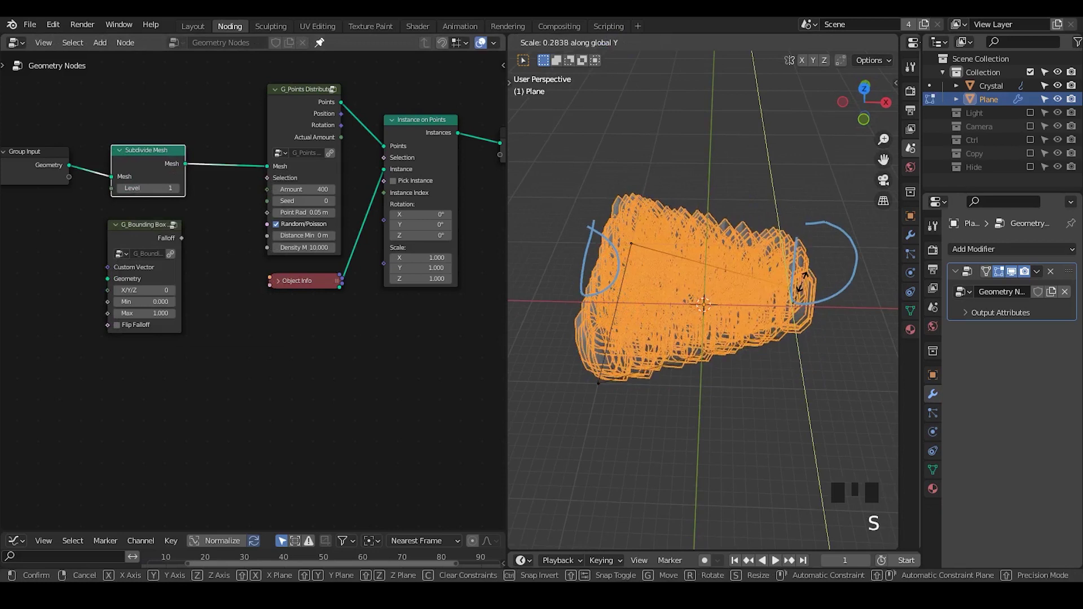
{"action": "key", "text": "Tab"}
{"action": "left_click_drag", "start_coordinate": [696, 380], "coordinate": [706, 350]}
{"action": "key", "text": "alt+z"}
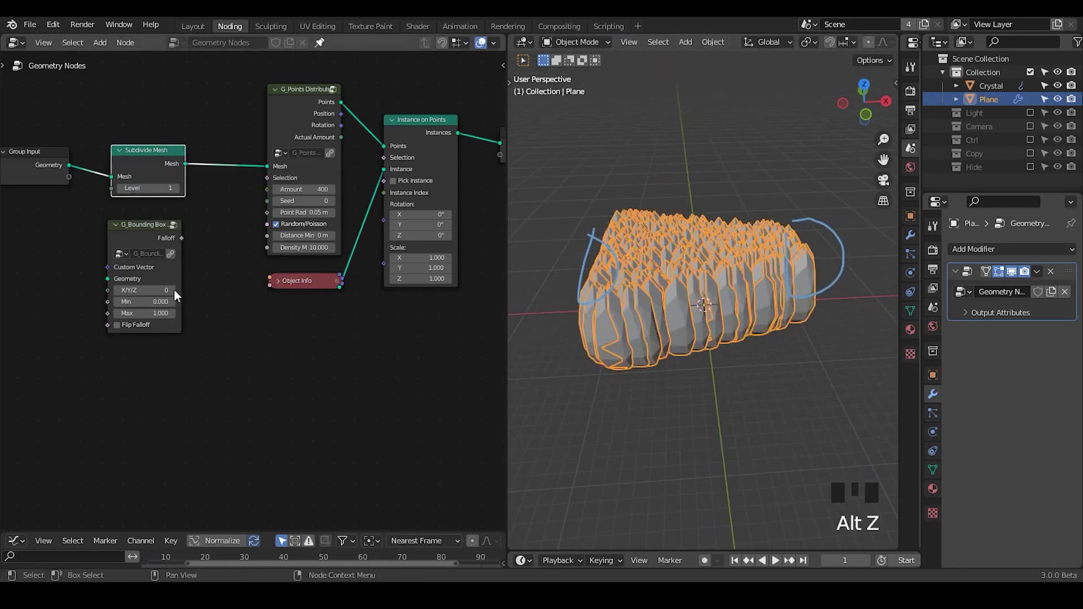
Step: Rearrange the Subdivide Mesh and Bounding Box nodes in the tree
{"action": "left_click_drag", "start_coordinate": [210, 284], "coordinate": [251, 106]}
{"action": "left_click_drag", "start_coordinate": [251, 105], "coordinate": [190, 120]}
{"action": "key", "text": "g"}
{"action": "left_click", "coordinate": [182, 93]}
{"action": "left_click_drag", "start_coordinate": [231, 162], "coordinate": [241, 208]}
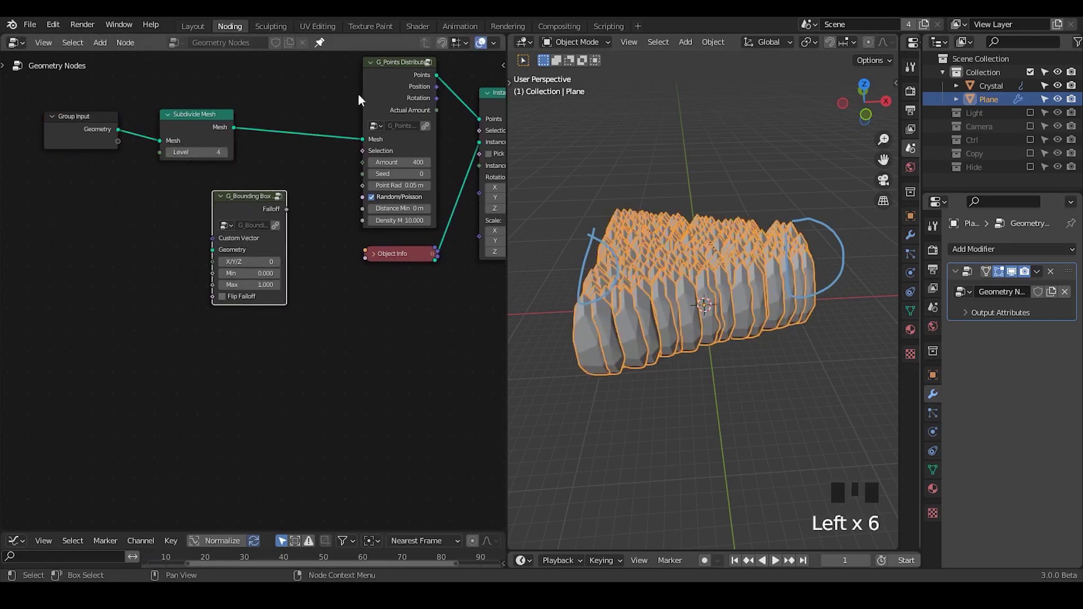
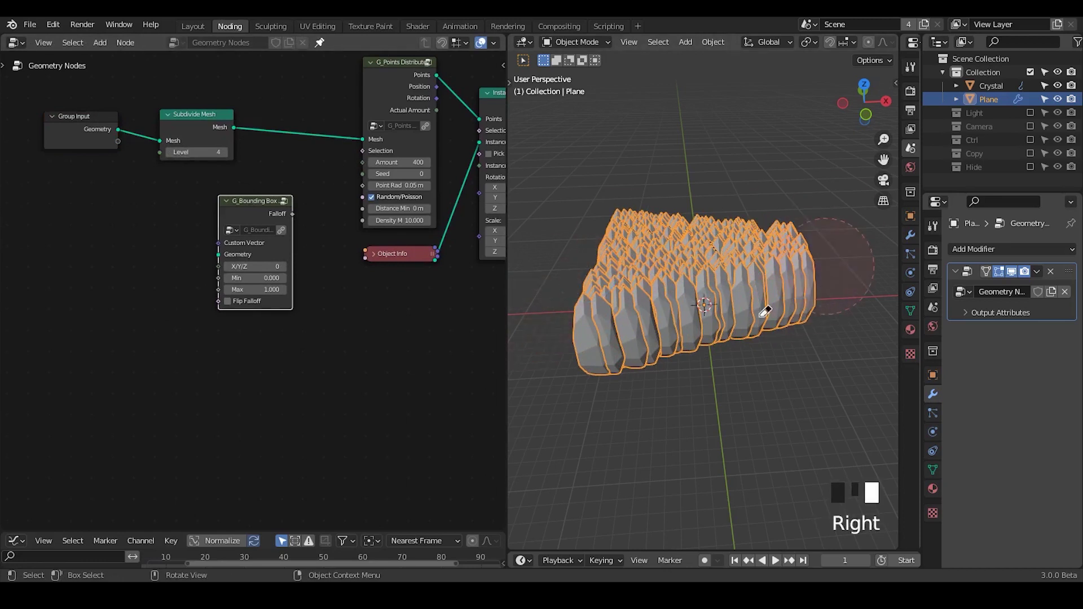
Step: Erase the annotation sketches and reposition the falloff nodes
{"action": "key", "text": "d"}
{"action": "left_click_drag", "start_coordinate": [238, 132], "coordinate": [242, 171]}
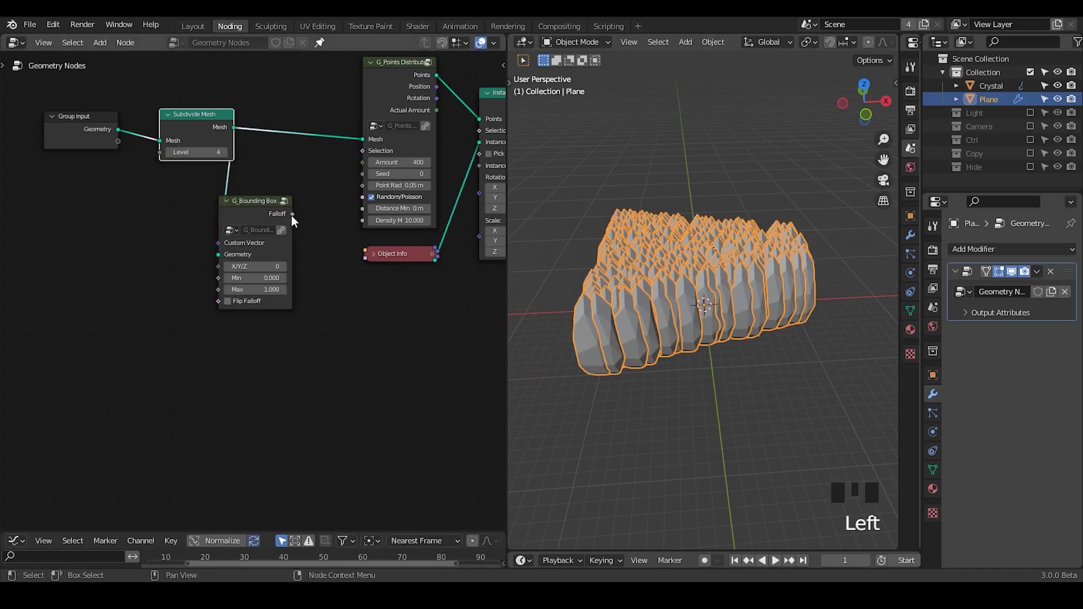
{"action": "left_click", "coordinate": [257, 98]}
{"action": "key", "text": "g"}
{"action": "left_click_drag", "start_coordinate": [236, 156], "coordinate": [242, 169]}
{"action": "left_click", "coordinate": [263, 216]}
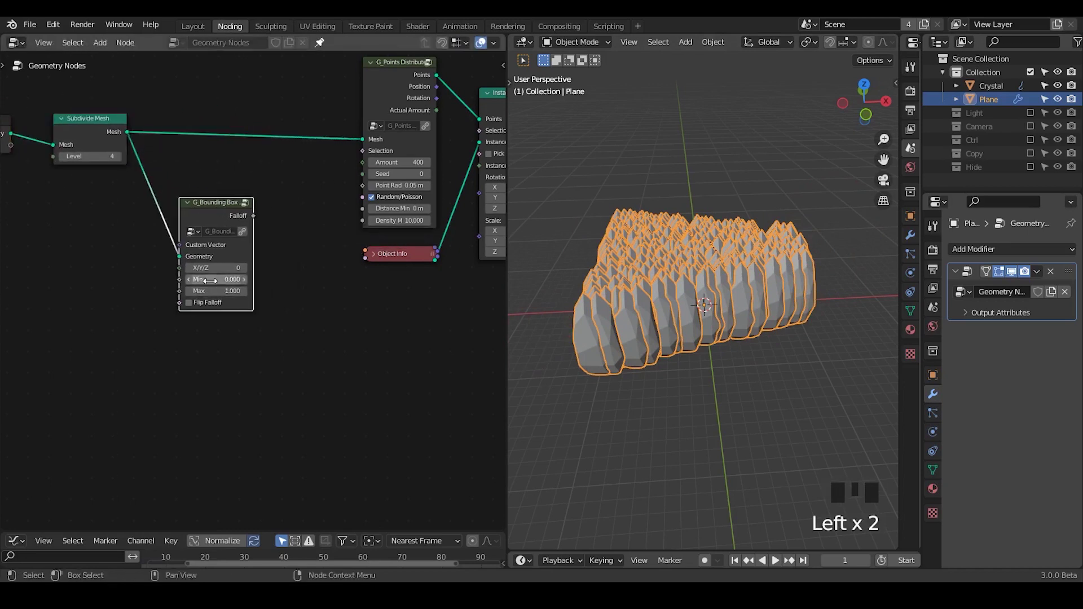
Step: Link the subdivided Mesh output into the G_Bounding Box Geometry input
{"action": "left_click_drag", "start_coordinate": [217, 217], "coordinate": [236, 245]}
{"action": "left_click_drag", "start_coordinate": [235, 246], "coordinate": [198, 218]}
{"action": "left_click_drag", "start_coordinate": [198, 218], "coordinate": [231, 208]}
Step: Add two Map Range nodes fed by the Bounding Box falloff, one driving Instance on Points Scale
{"action": "key", "text": "ctrl+a"}
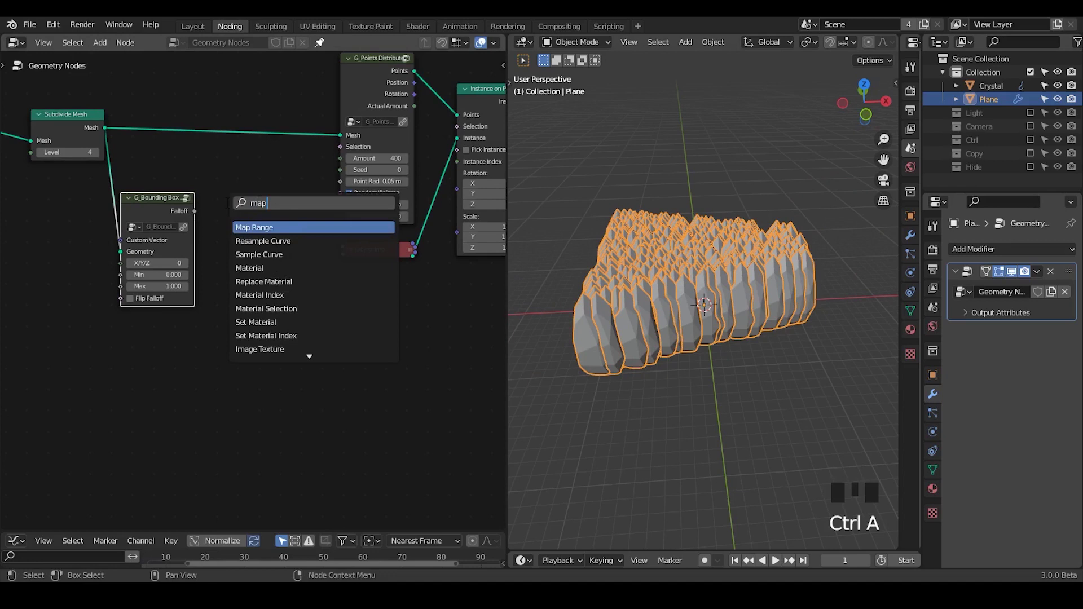
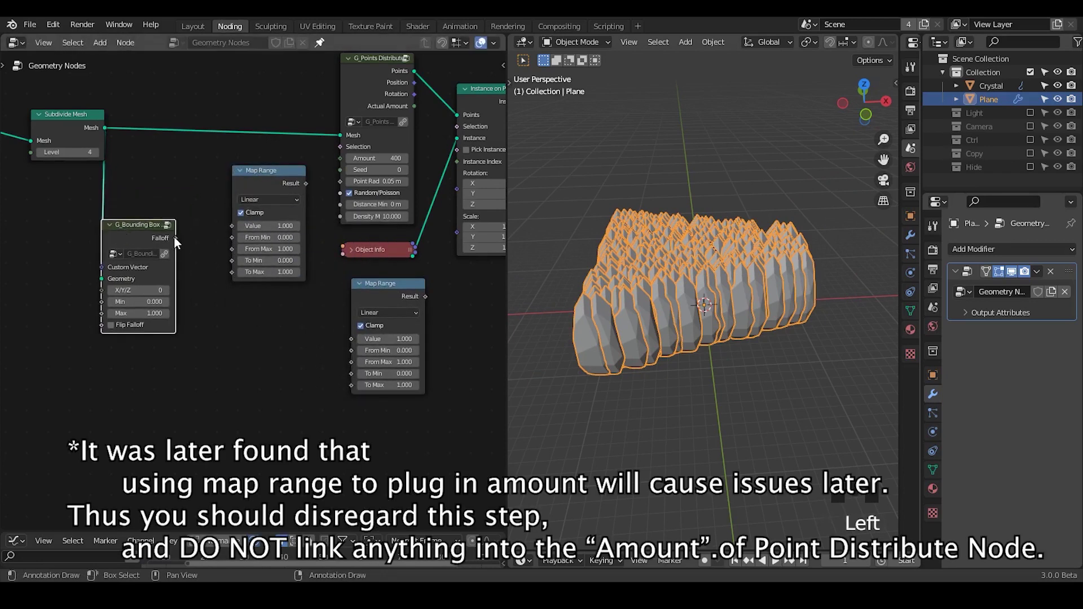
{"action": "left_click_drag", "start_coordinate": [179, 239], "coordinate": [447, 276]}
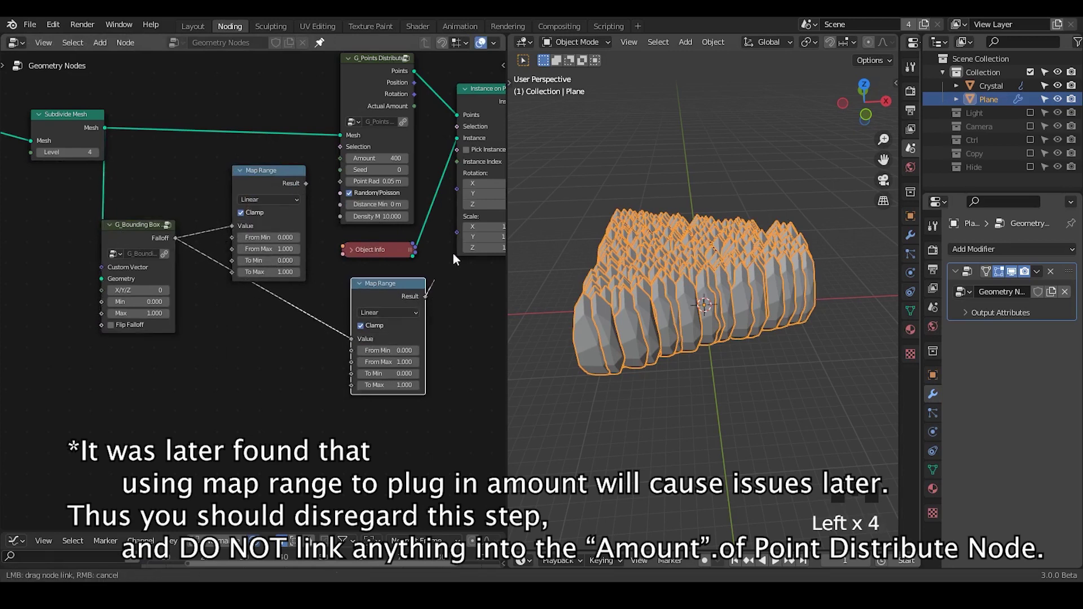
{"action": "left_click_drag", "start_coordinate": [311, 190], "coordinate": [727, 325]}
{"action": "left_click_drag", "start_coordinate": [727, 326], "coordinate": [725, 221]}
Step: Tick Flip Falloff, rearrange the falloff and Map Range nodes, and adjust the first To Max
{"action": "left_click", "coordinate": [724, 221]}
{"action": "left_click", "coordinate": [733, 268]}
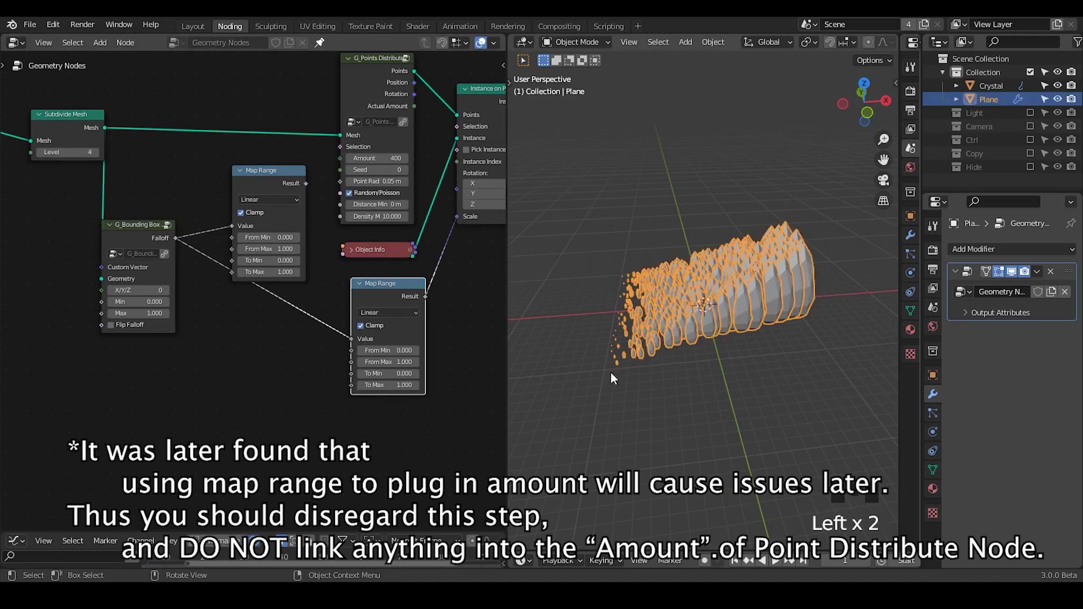
{"action": "left_click", "coordinate": [134, 335]}
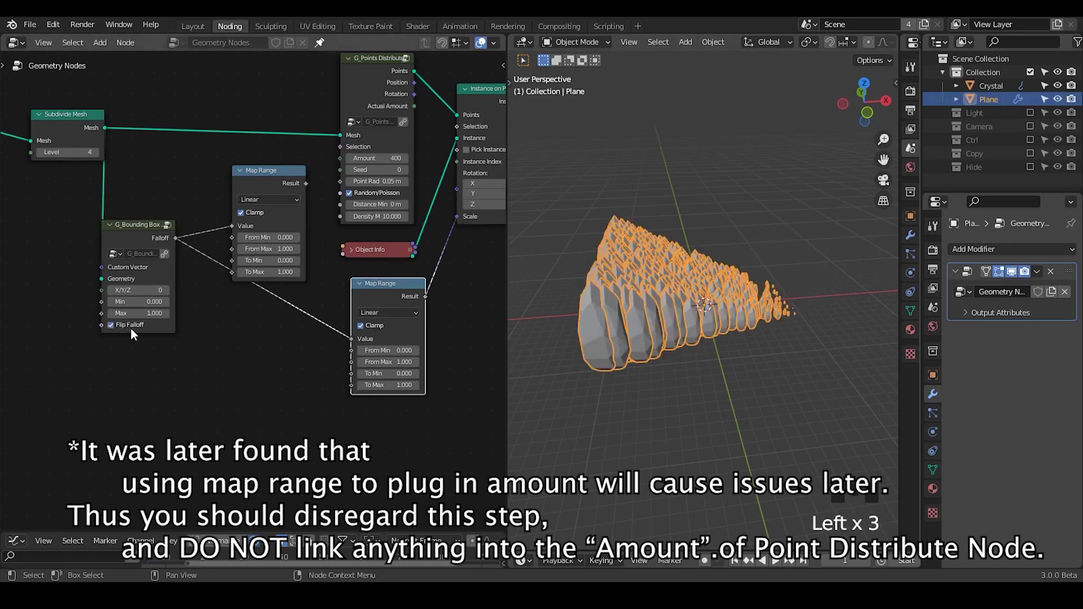
{"action": "left_click_drag", "start_coordinate": [745, 342], "coordinate": [277, 183]}
{"action": "left_click", "coordinate": [278, 183]}
{"action": "left_click", "coordinate": [146, 236]}
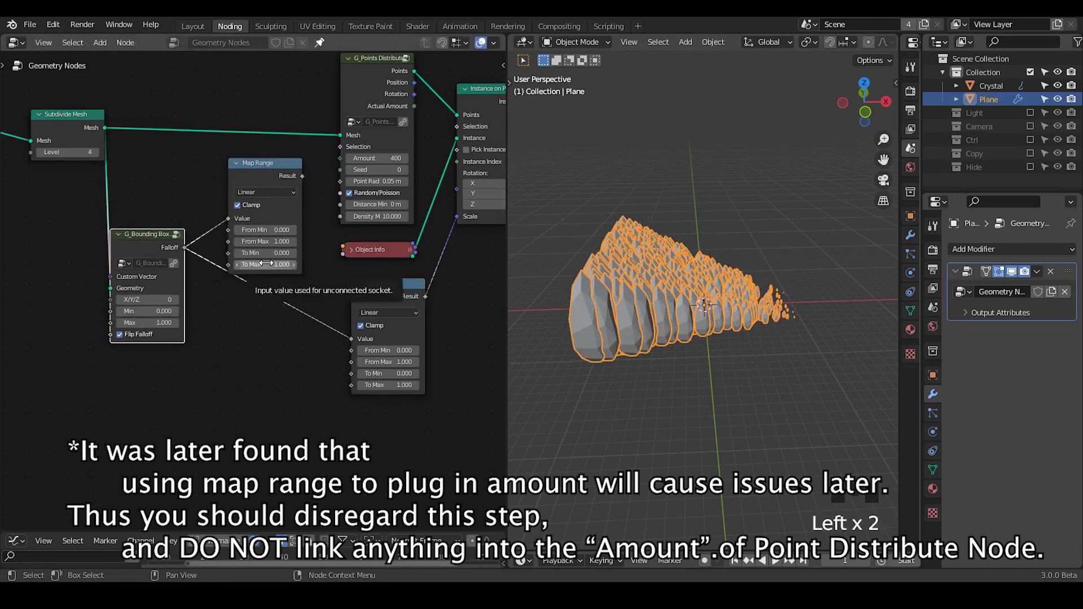
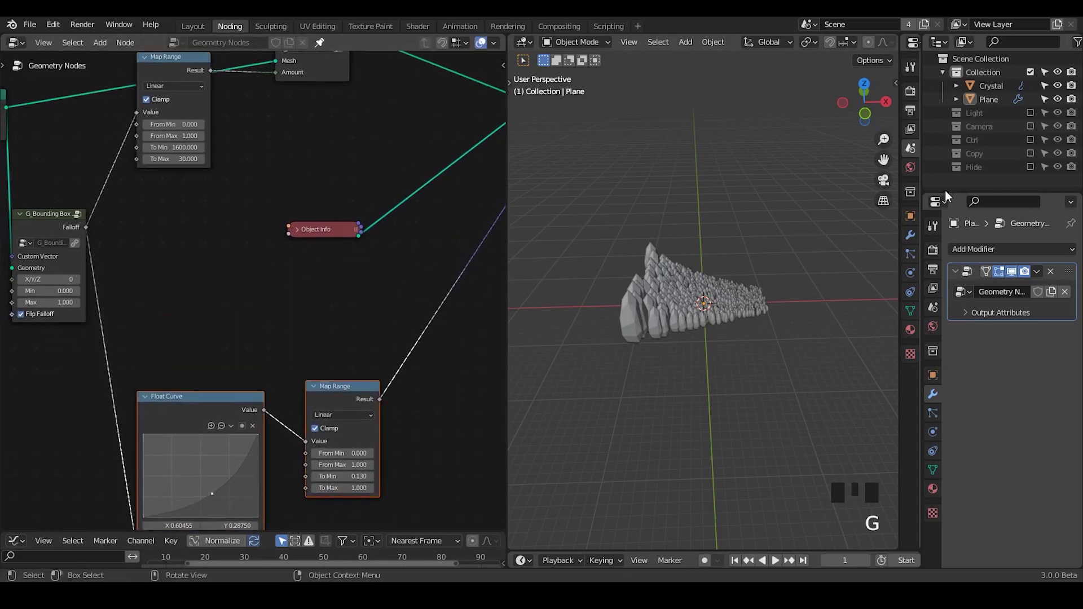
Step: Enable the Ctrl collection and add Object Info and Align Euler to Vector nodes
{"action": "left_click", "coordinate": [1033, 145]}
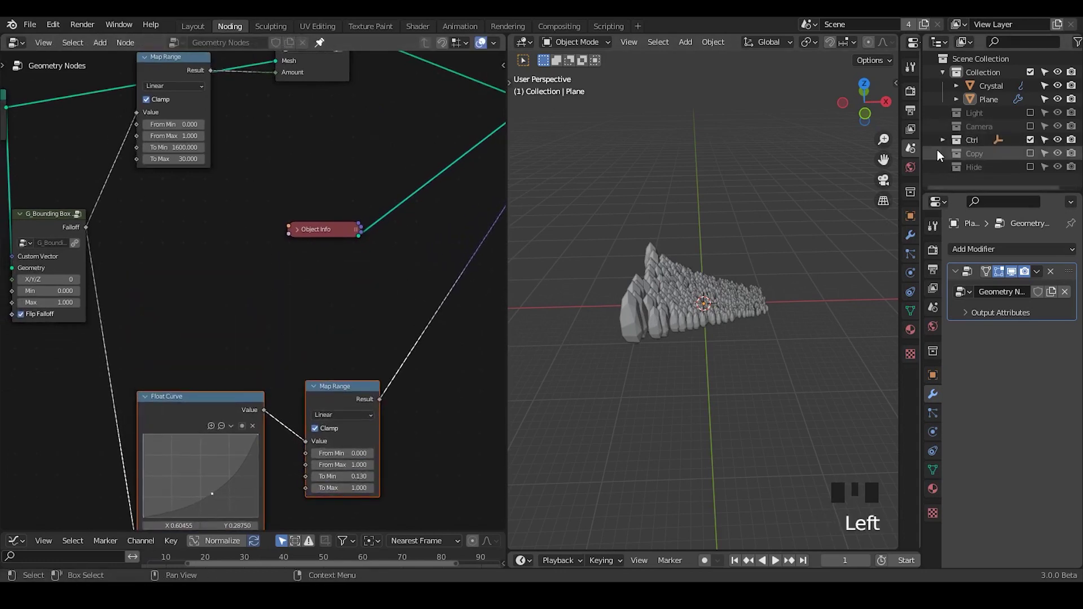
{"action": "left_click", "coordinate": [943, 145]}
{"action": "left_click", "coordinate": [316, 233]}
{"action": "middle_click", "coordinate": [380, 266]}
{"action": "key", "text": "ctrl+a"}
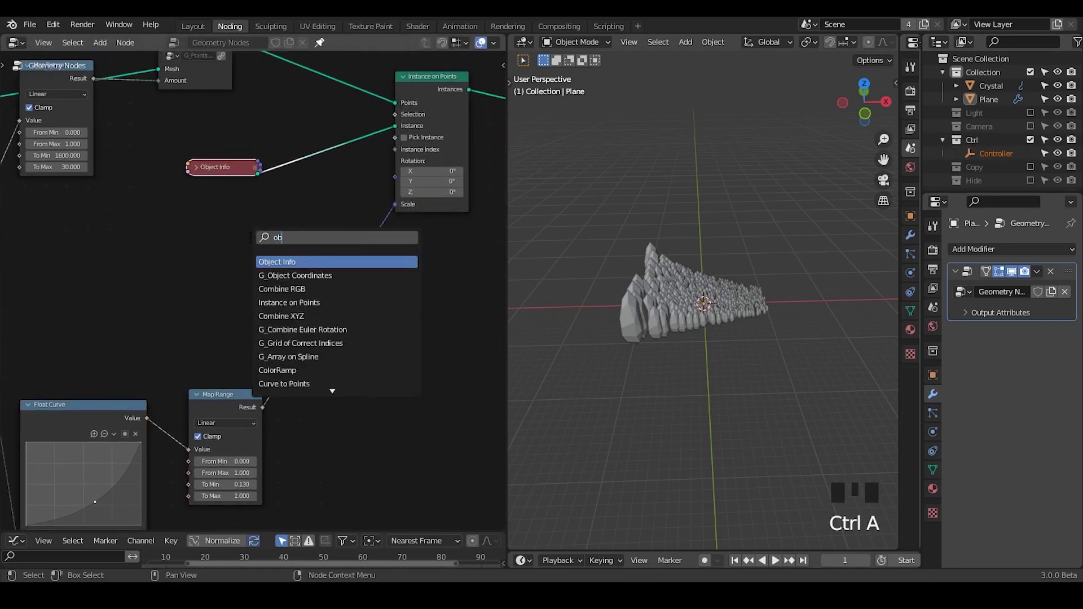
{"action": "key", "text": "ctrl+a"}
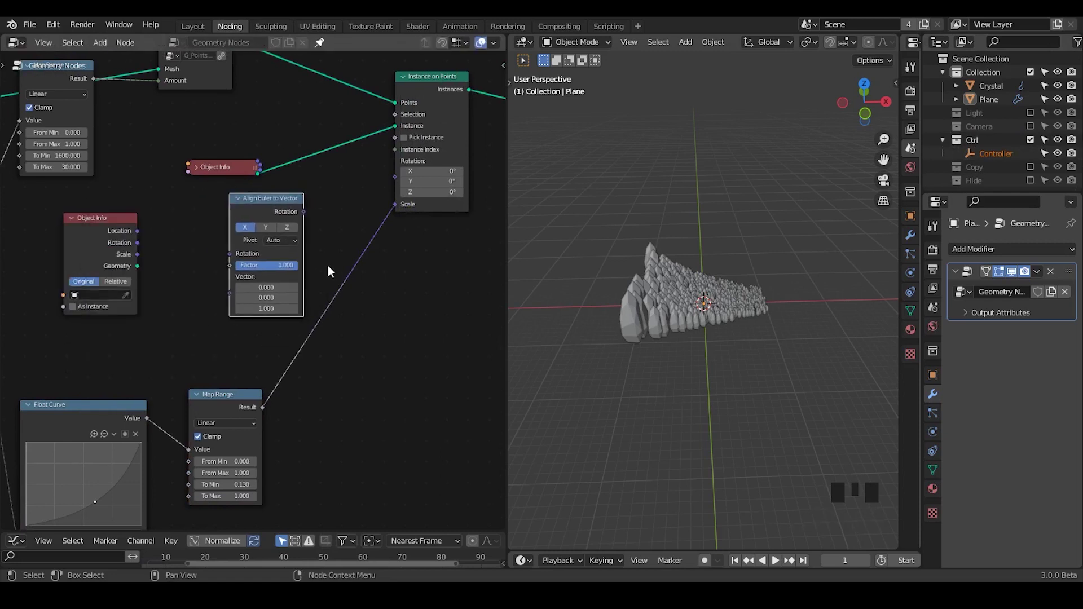
Step: Set alignment to Z, Object Info to Controller Relative, and link Location to Vector and Rotation to instances
{"action": "right_click", "coordinate": [333, 266]}
{"action": "key", "text": "g"}
{"action": "left_click", "coordinate": [264, 219]}
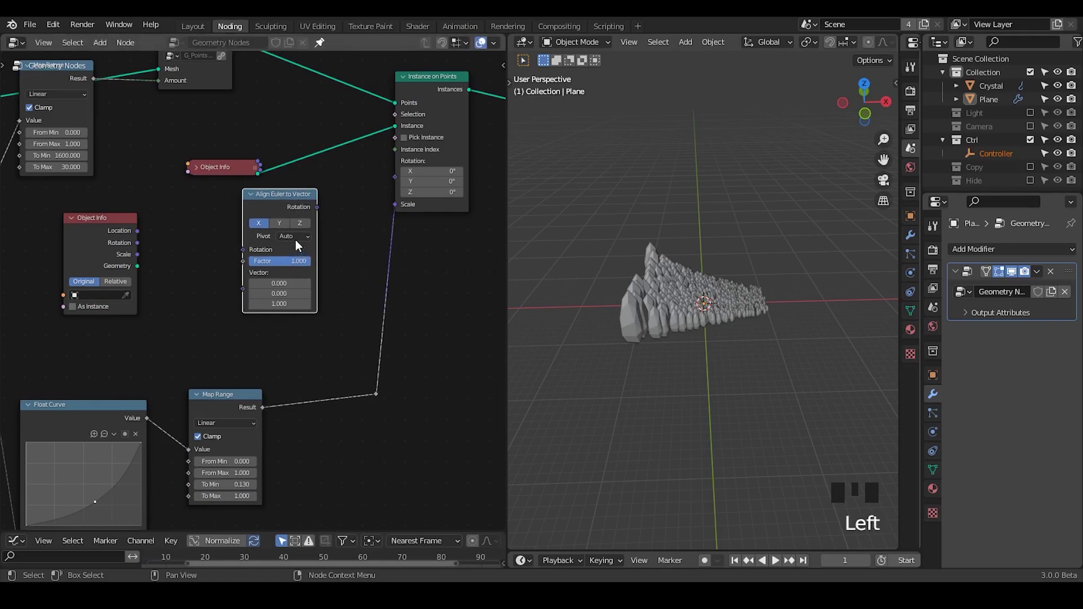
{"action": "left_click", "coordinate": [306, 230]}
{"action": "left_click", "coordinate": [132, 301]}
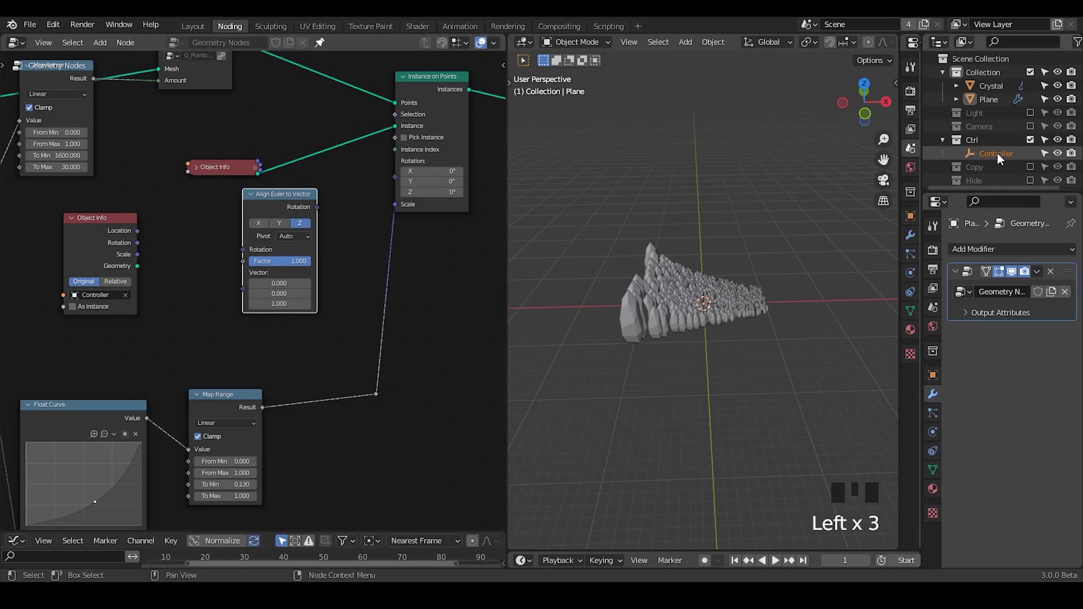
{"action": "left_click", "coordinate": [144, 272]}
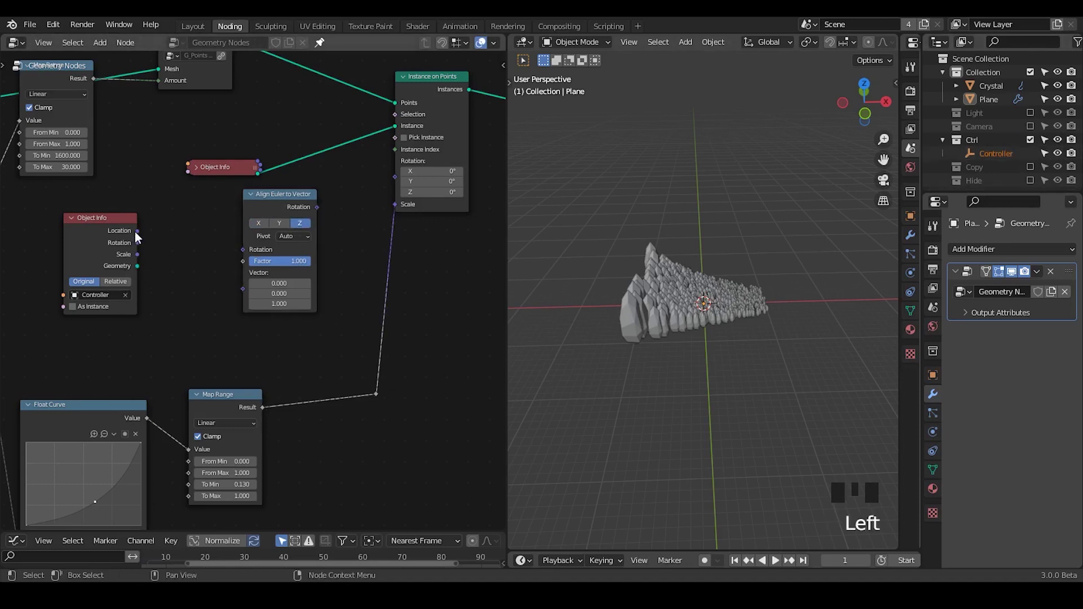
{"action": "left_click", "coordinate": [156, 243]}
{"action": "left_click_drag", "start_coordinate": [323, 214], "coordinate": [112, 291]}
{"action": "left_click", "coordinate": [120, 285]}
Step: Move the Controller empty down along Z to test the crystal alignment
{"action": "left_click", "coordinate": [986, 157]}
{"action": "key", "text": "g"}
{"action": "key", "text": "g"}
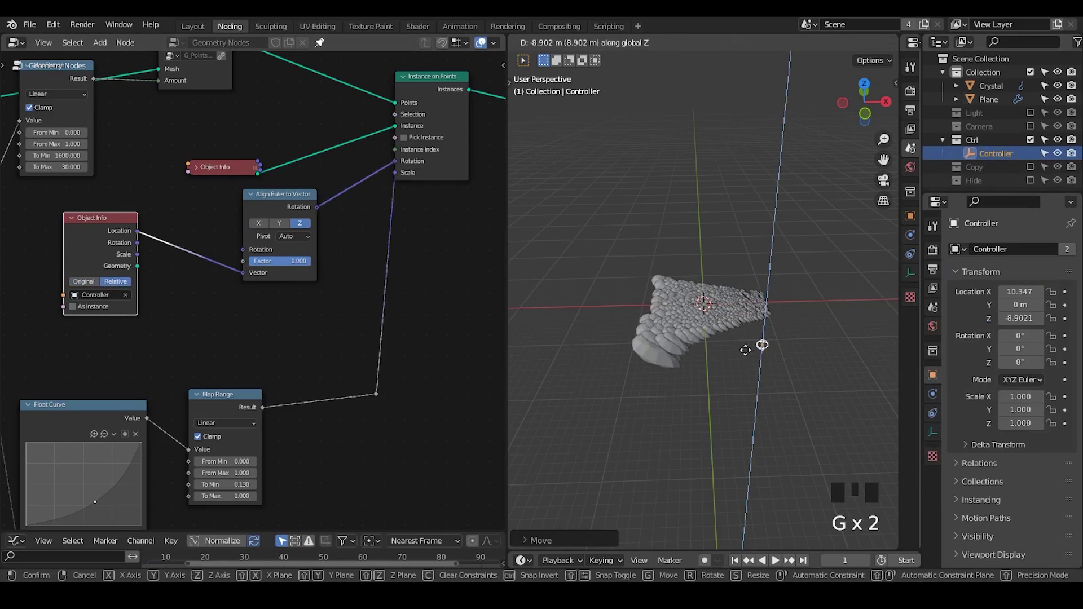
{"action": "left_click_drag", "start_coordinate": [702, 409], "coordinate": [193, 194]}
{"action": "left_click", "coordinate": [193, 194]}
Step: Subtract point Position from Controller Location into Align Euler at factor -0.233, then raise the Controller on Z
{"action": "key", "text": "ctrl+a"}
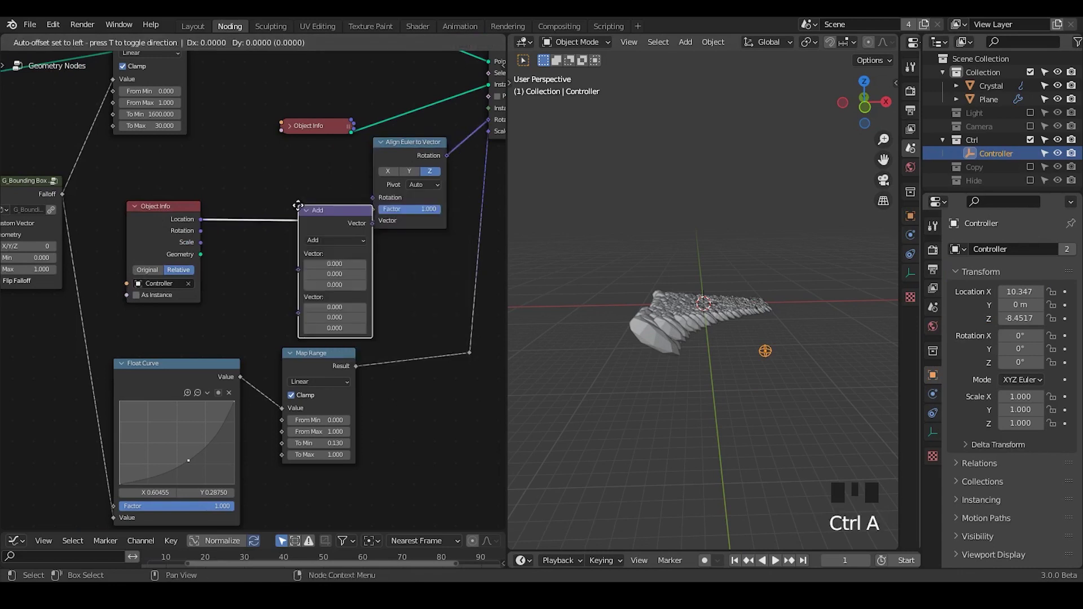
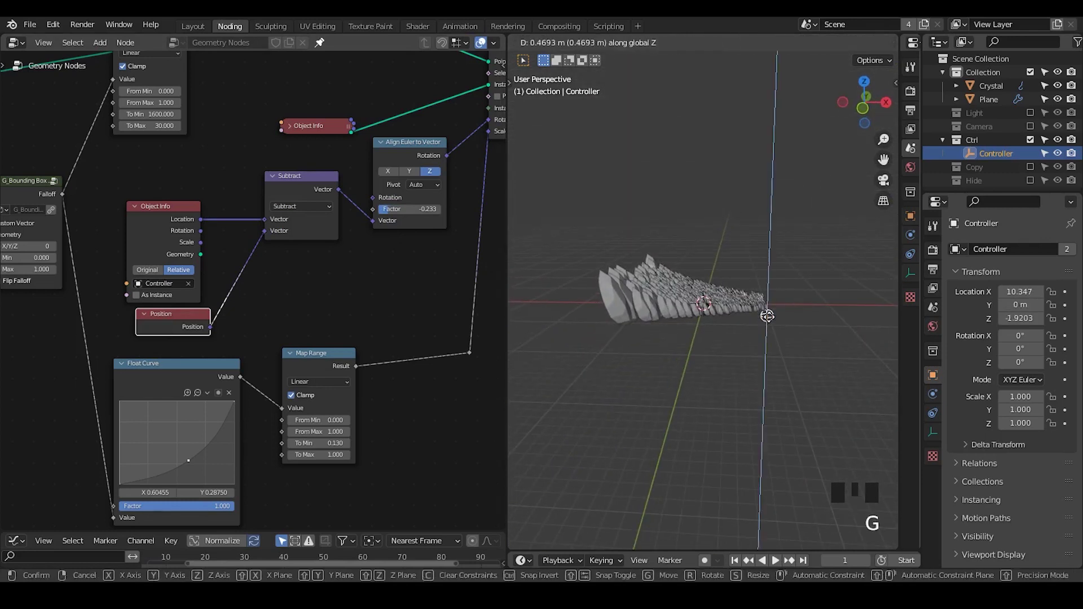
{"action": "left_click_drag", "start_coordinate": [736, 355], "coordinate": [635, 309]}
{"action": "key", "text": "d"}
{"action": "left_click", "coordinate": [638, 320]}
Step: Sketch annotation strokes around the crystals leaning toward the Controller
{"action": "key", "text": "d"}
{"action": "double_click", "coordinate": [634, 220]}
{"action": "key", "text": "d"}
{"action": "key", "text": "d"}
{"action": "key", "text": "d"}
{"action": "key", "text": "d"}
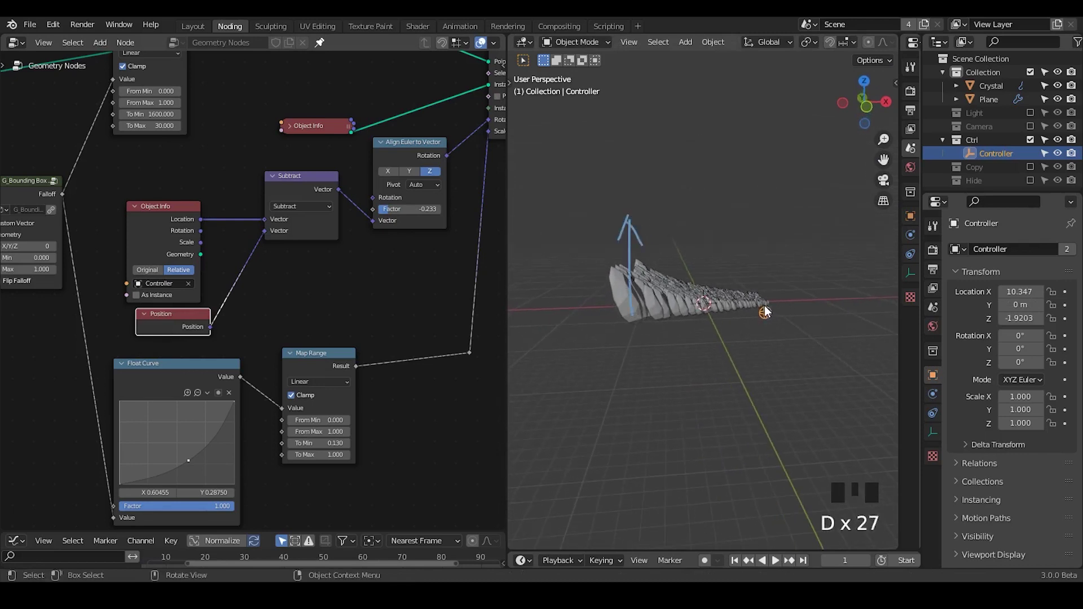
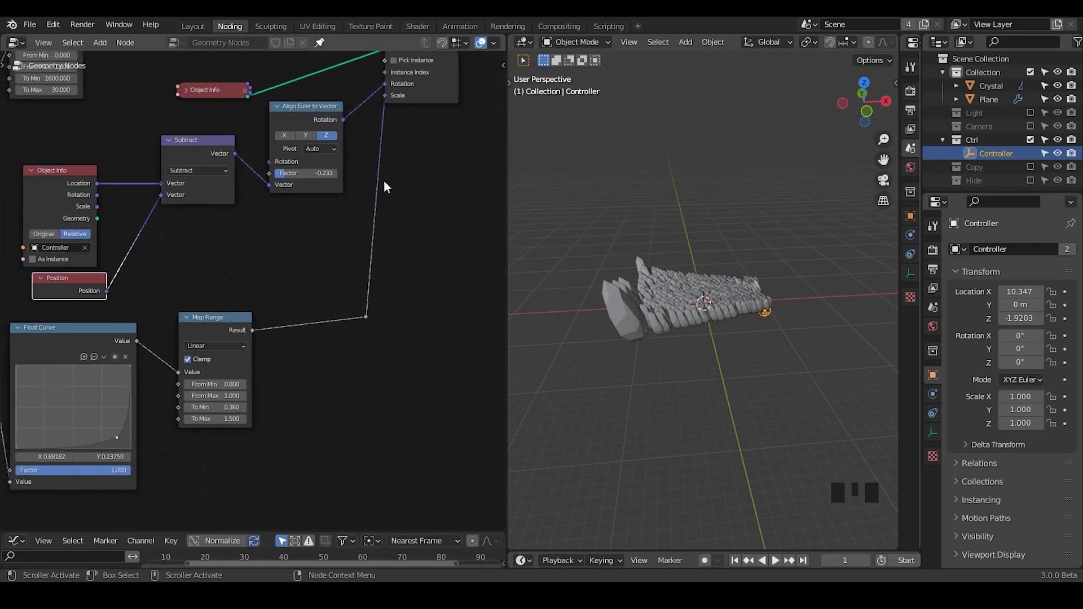
Step: Sharpen the Float Curve falloff and set Map Range To Min 0.36, To Max 1.5
{"action": "key", "text": "ctrl+a"}
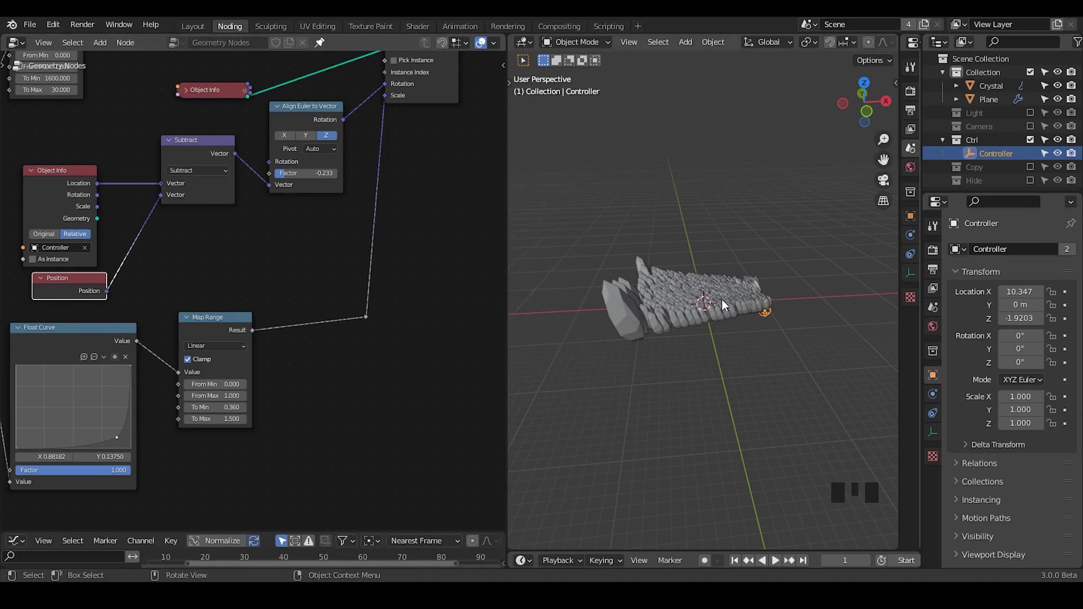
{"action": "left_click_drag", "start_coordinate": [394, 281], "coordinate": [361, 138]}
{"action": "left_click_drag", "start_coordinate": [360, 138], "coordinate": [251, 311]}
Step: Add the G_Plain Rotation node group with Var 6.283 near Align Euler to Vector
{"action": "key", "text": "g"}
{"action": "left_click_drag", "start_coordinate": [313, 338], "coordinate": [337, 228]}
{"action": "key", "text": "ctrl+a"}
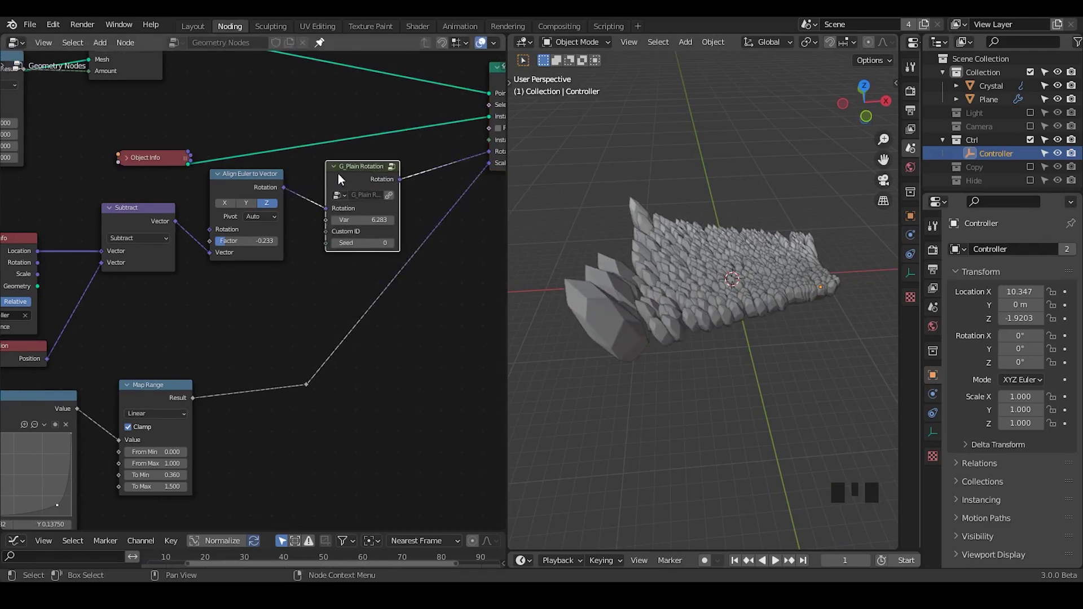
Step: Drop G_Plain Rotation onto the rotation link and soften the Float Curve point to 0.8, 0.35
{"action": "left_click", "coordinate": [342, 174]}
{"action": "left_click_drag", "start_coordinate": [360, 174], "coordinate": [695, 314]}
{"action": "left_click_drag", "start_coordinate": [695, 313], "coordinate": [117, 380]}
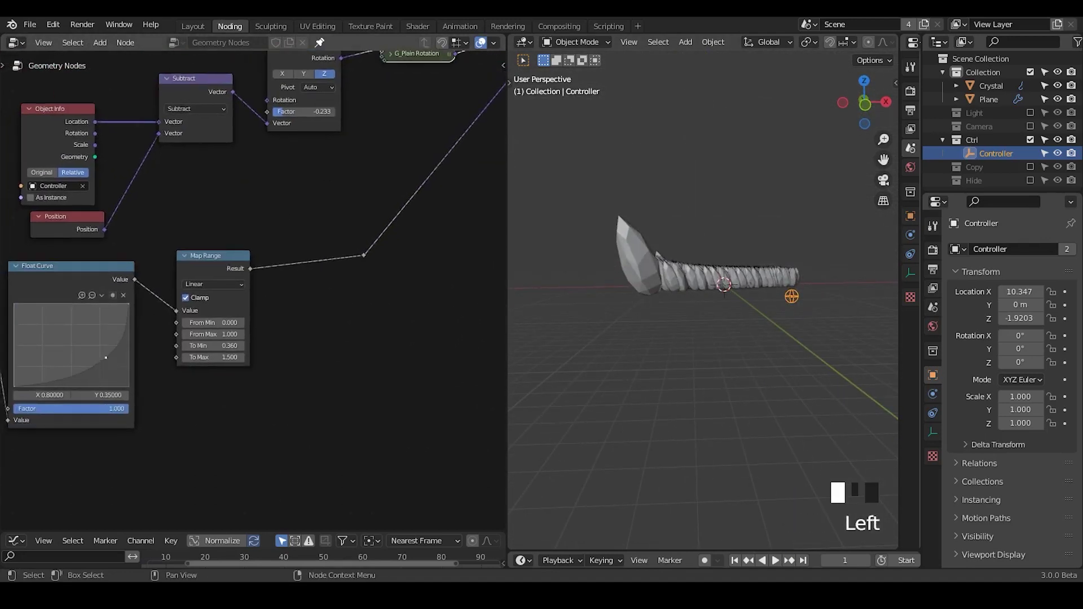
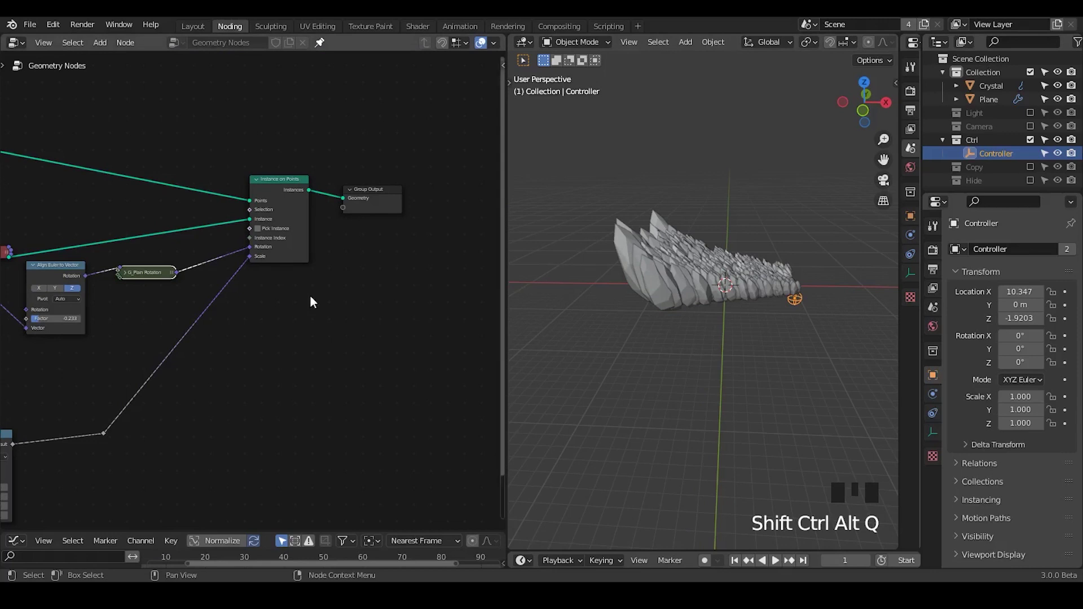
Step: Add a G_Directional Falloff group and a math node beside the crystal scale chain
{"action": "middle_click", "coordinate": [223, 356]}
{"action": "key", "text": "ctrl+a"}
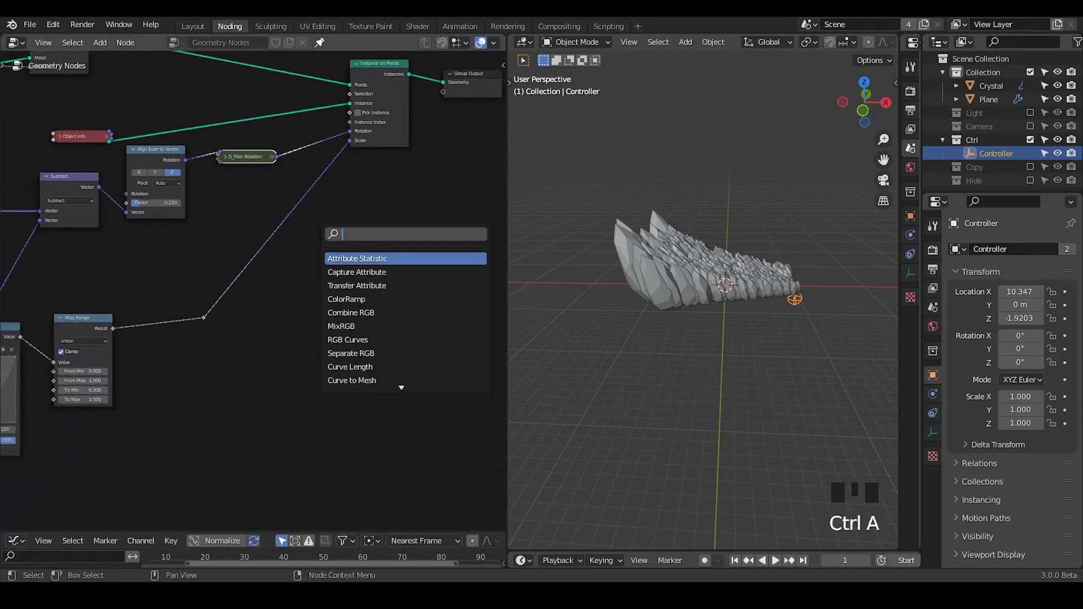
{"action": "left_click_drag", "start_coordinate": [38, 30], "coordinate": [515, 210]}
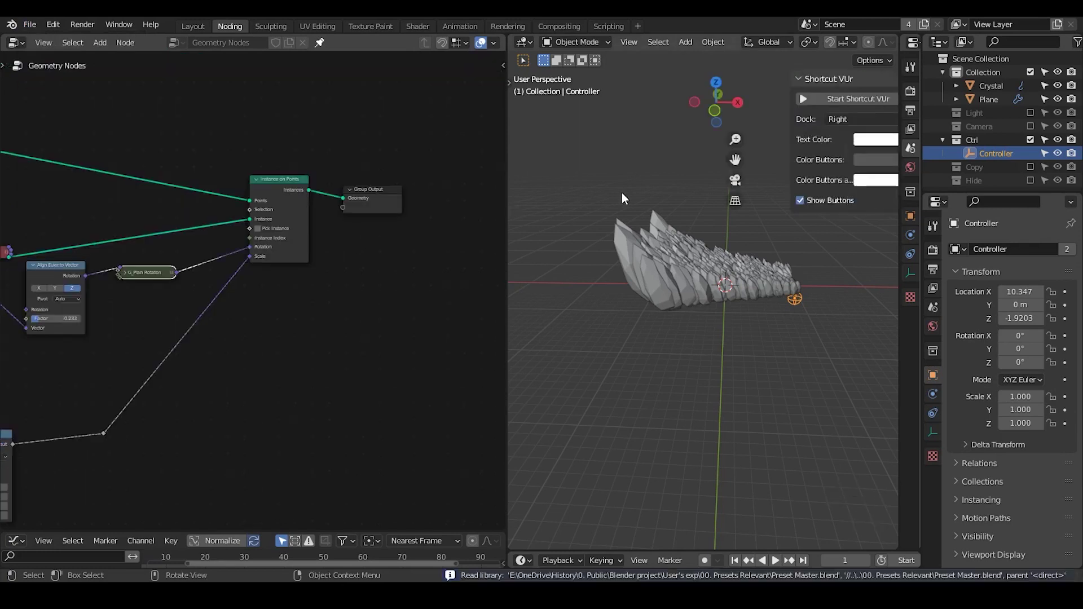
{"action": "key", "text": "n"}
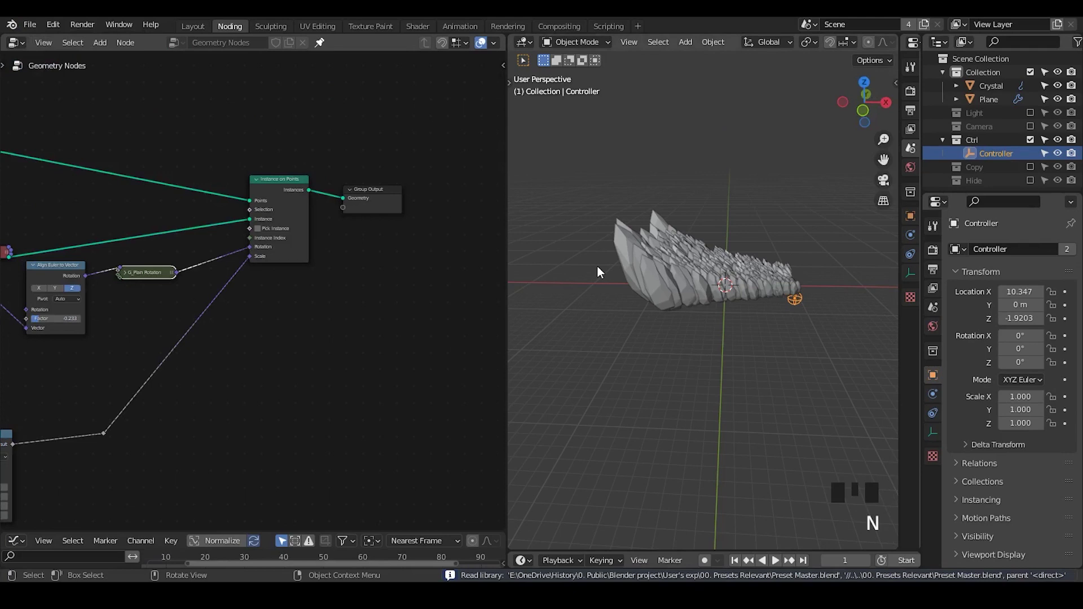
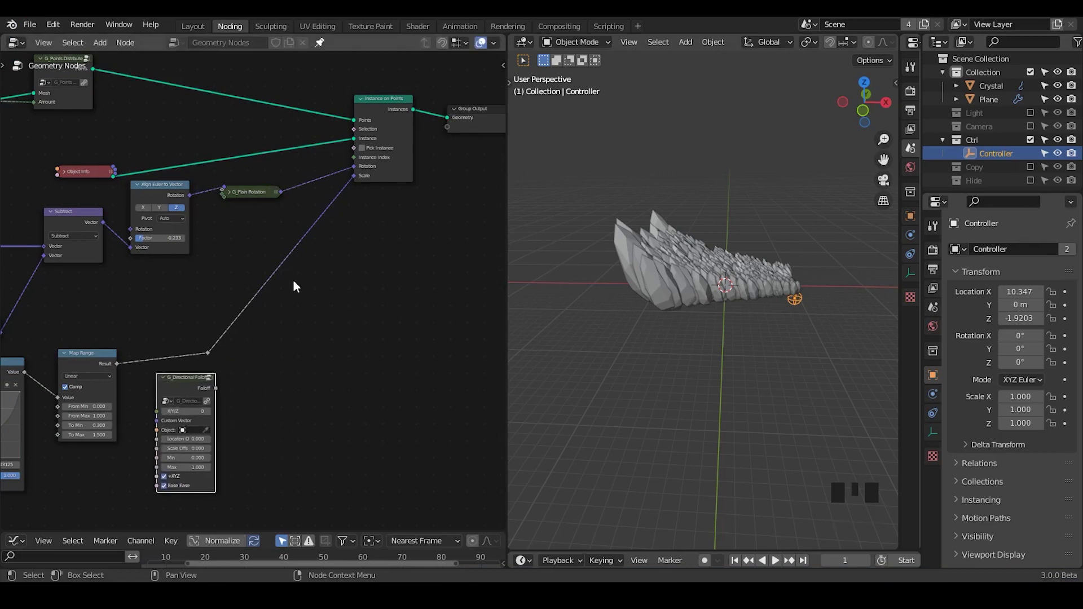
{"action": "key", "text": "ctrl+a"}
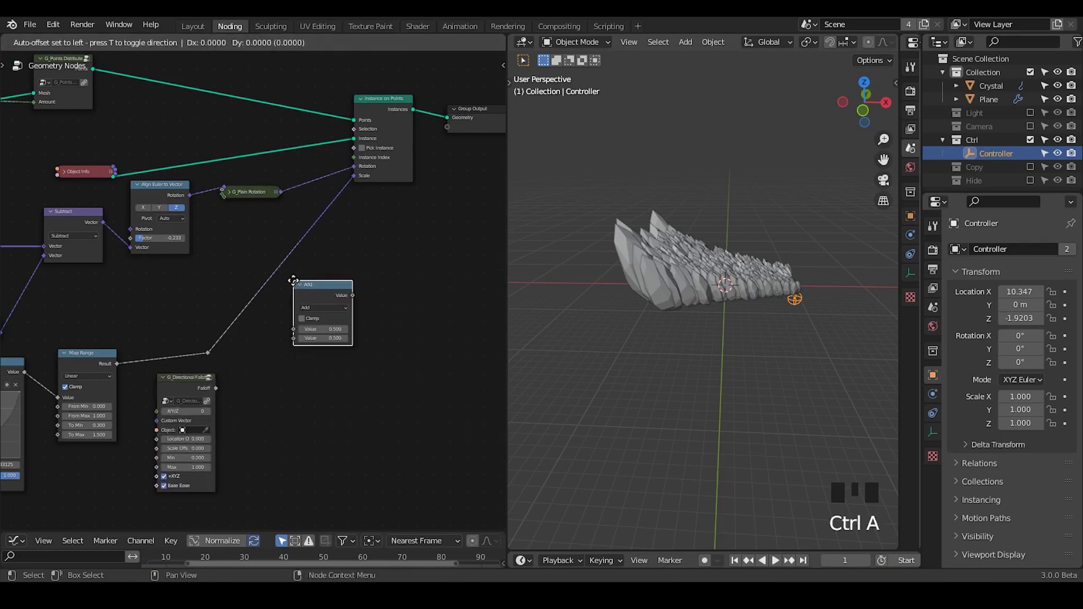
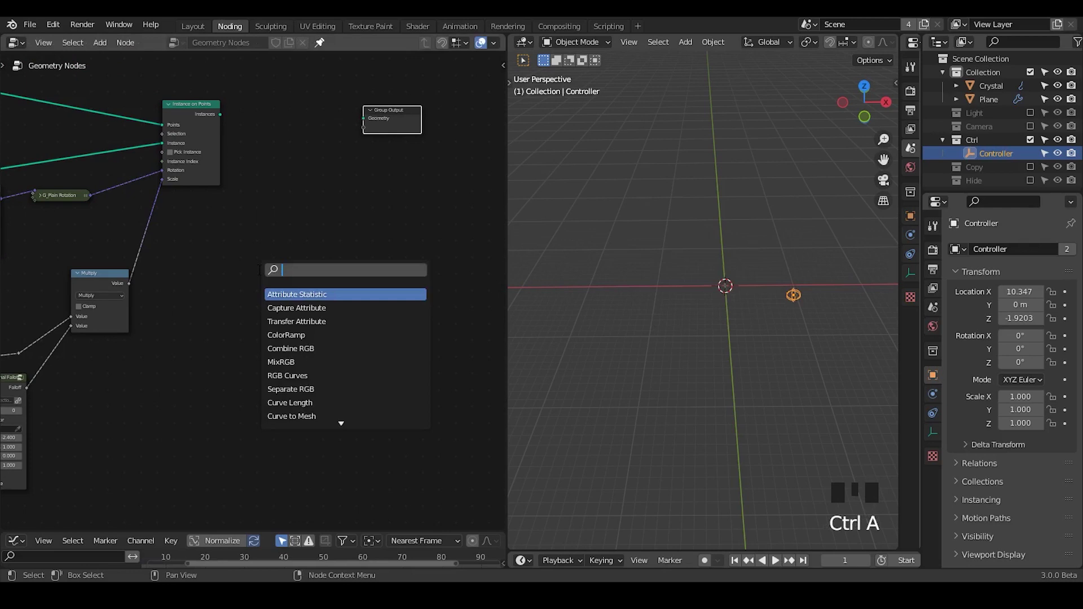
Step: Wire the Grid through G_Parenting to Group Output and duplicate the Controller empty as Particle
{"action": "left_click", "coordinate": [280, 278]}
{"action": "left_click_drag", "start_coordinate": [274, 276], "coordinate": [350, 236]}
{"action": "key", "text": "ctrl+a"}
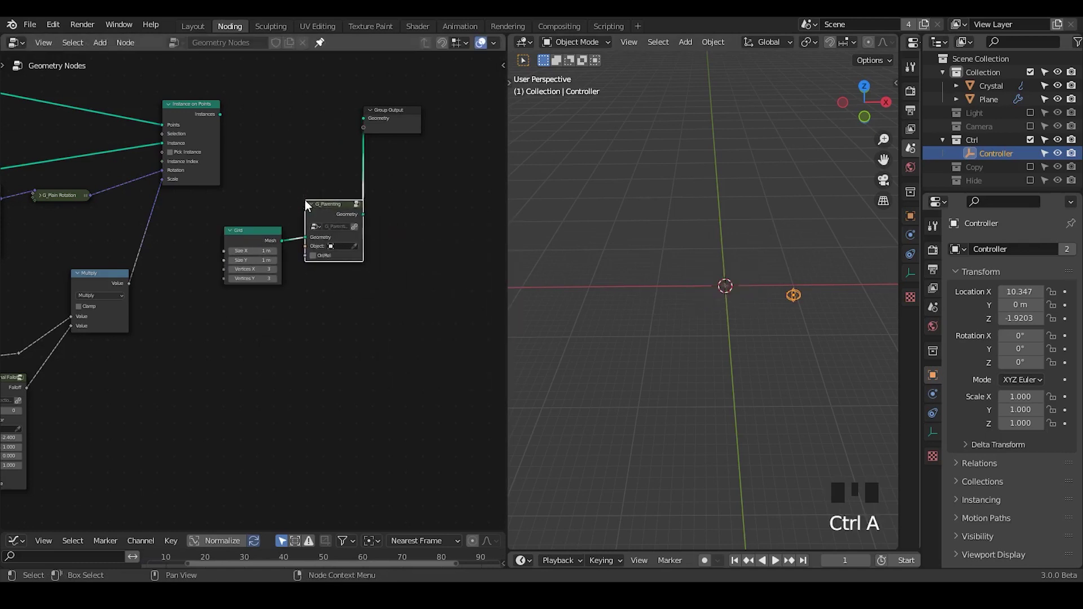
{"action": "key", "text": "shift+d"}
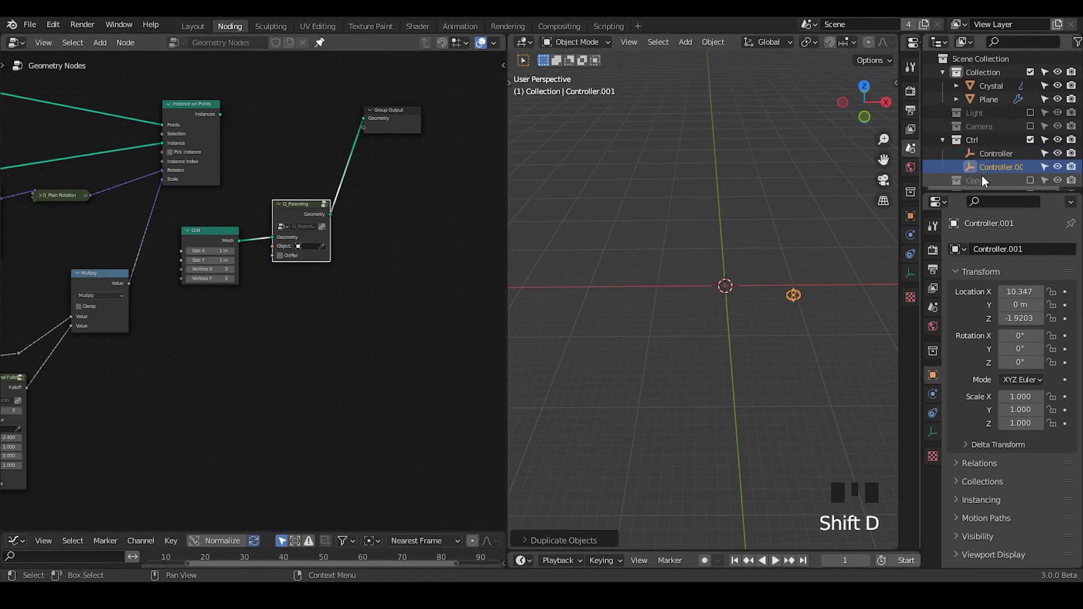
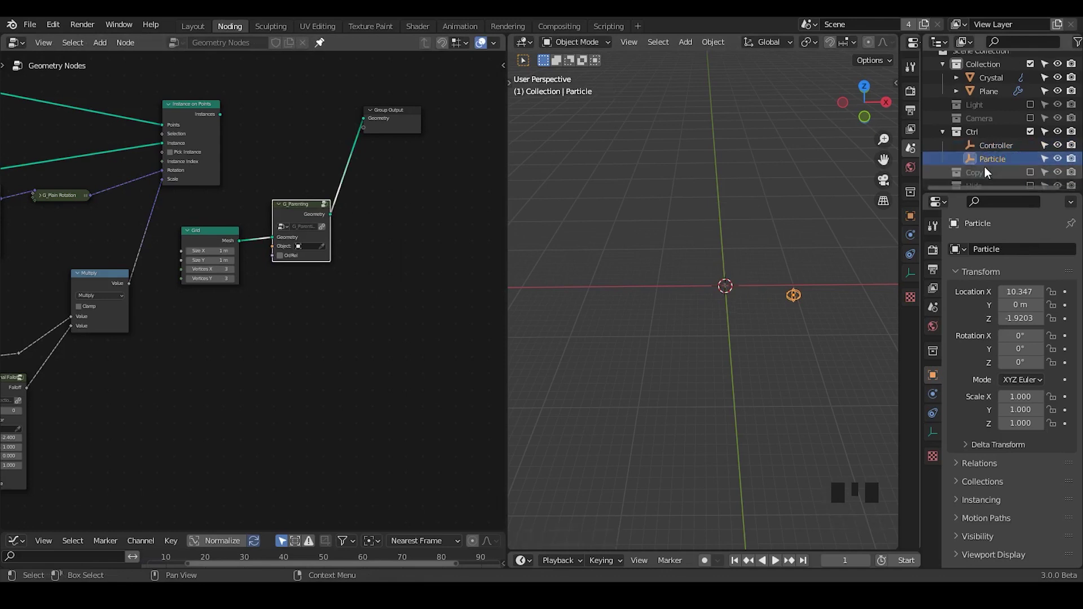
Step: Move the Particle empty along X and raise it above the grid
{"action": "key", "text": "alt+g"}
{"action": "left_click", "coordinate": [329, 253]}
{"action": "key", "text": "g"}
{"action": "key", "text": "g"}
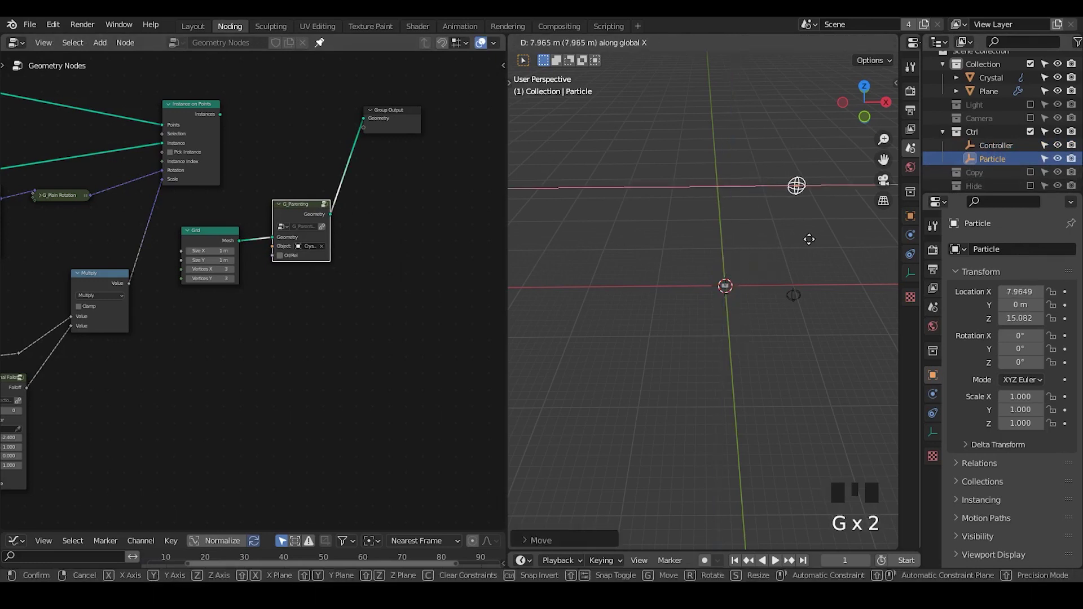
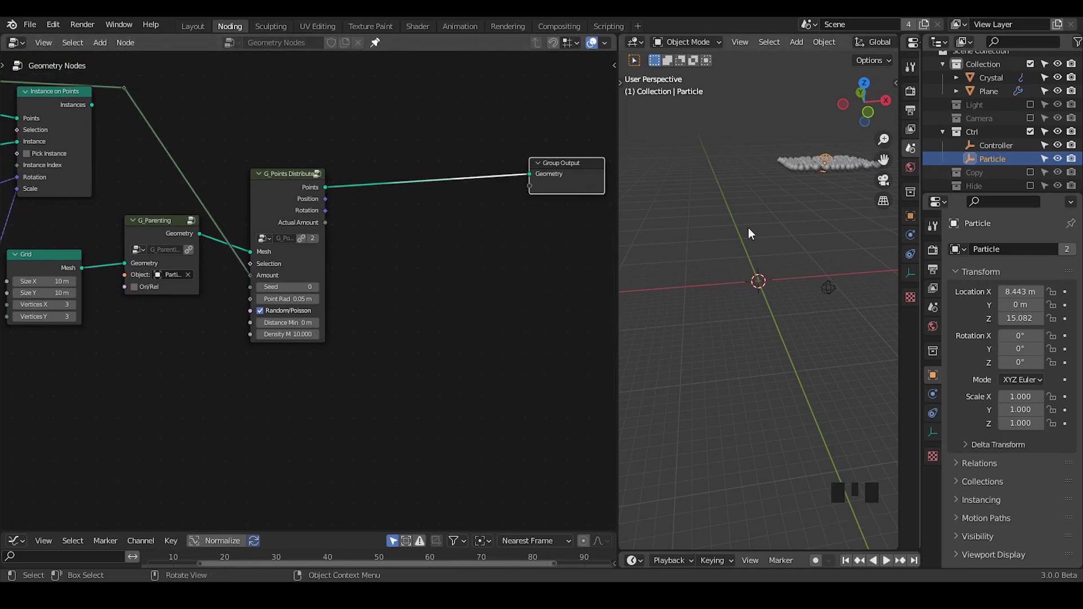
Step: Add a Transfer Attribute node (Vector, Index, Point) fed by Position and the original geometry
{"action": "key", "text": "ctrl+a"}
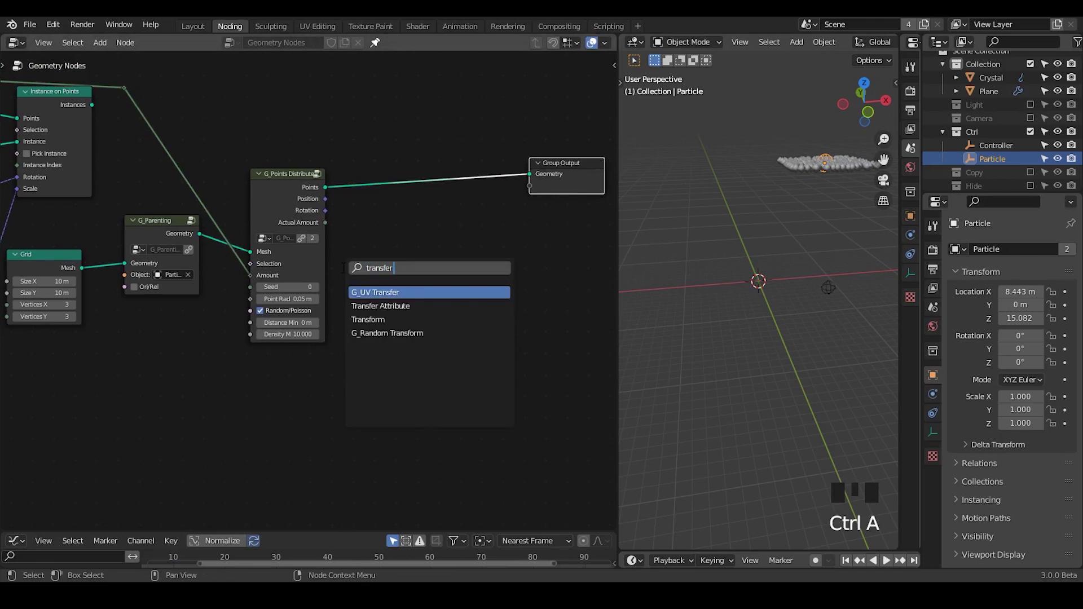
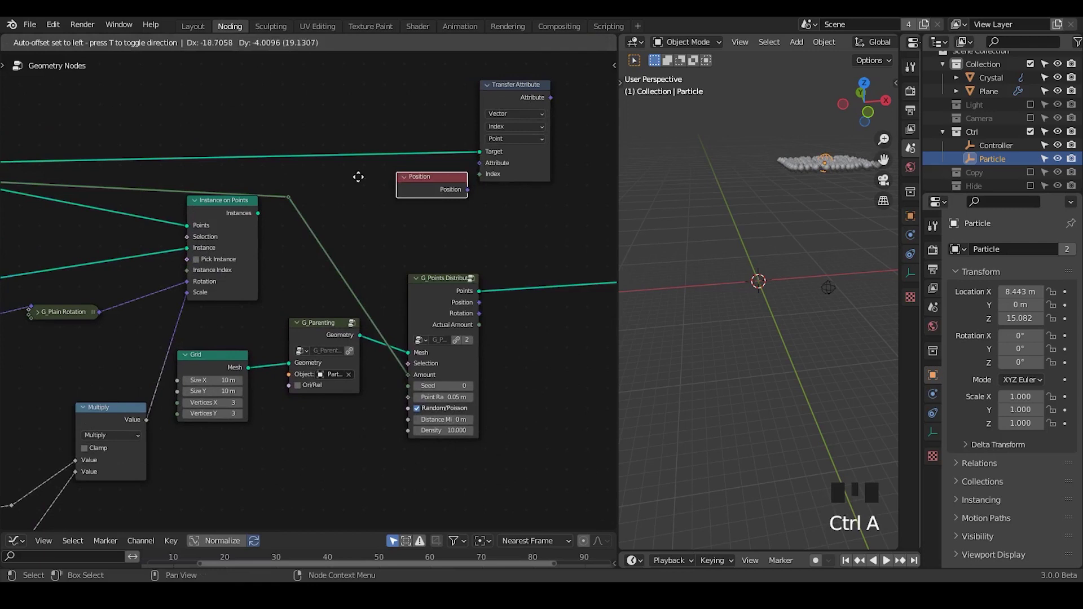
{"action": "left_click_drag", "start_coordinate": [423, 193], "coordinate": [492, 290]}
{"action": "left_click_drag", "start_coordinate": [492, 290], "coordinate": [412, 69]}
{"action": "left_click", "coordinate": [411, 70]}
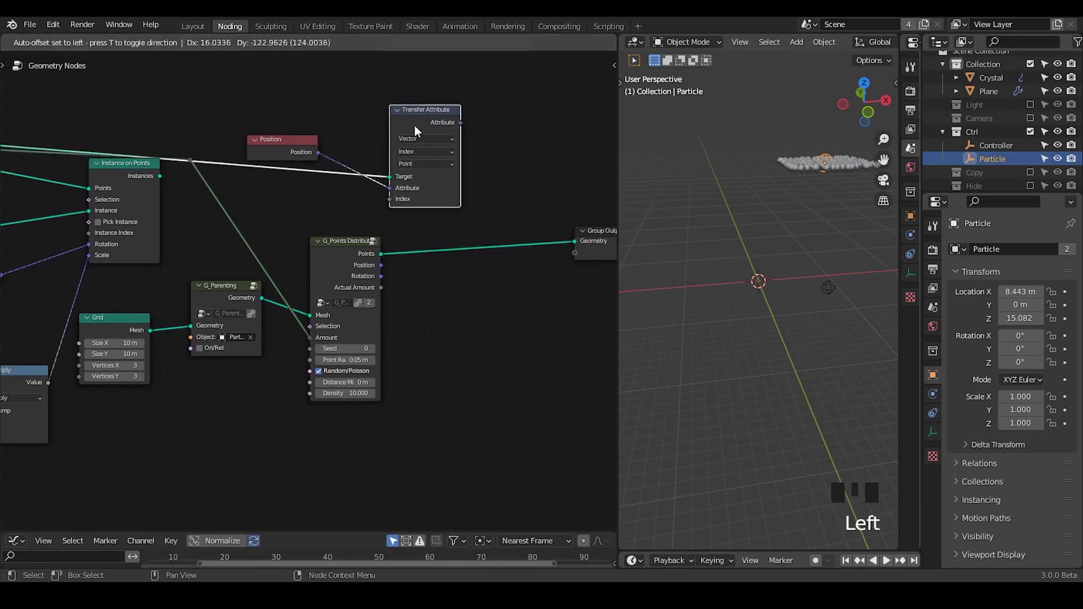
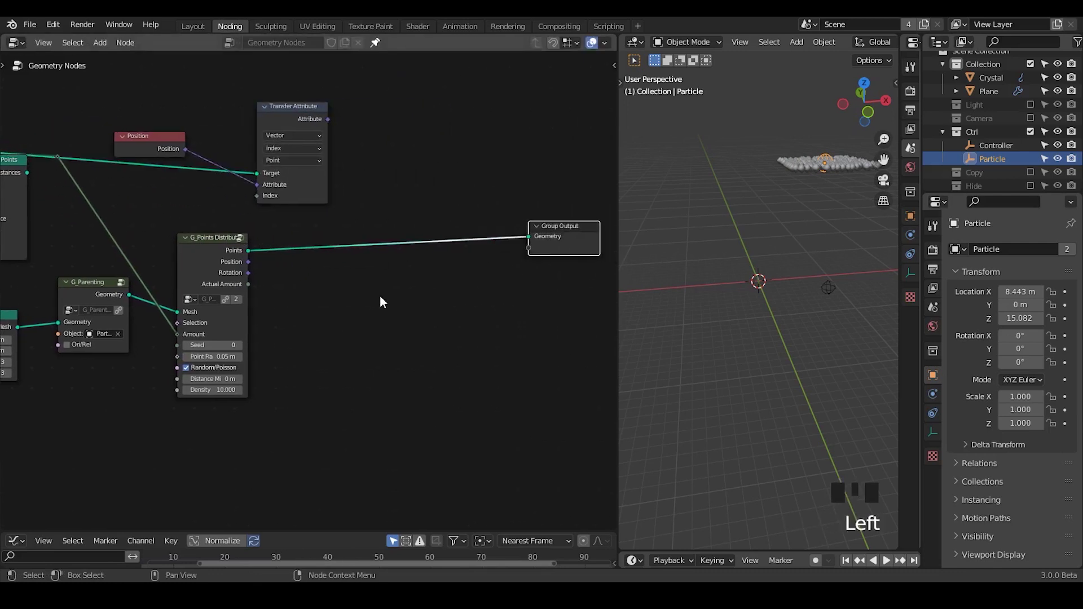
{"action": "key", "text": "ctrl+shift+q"}
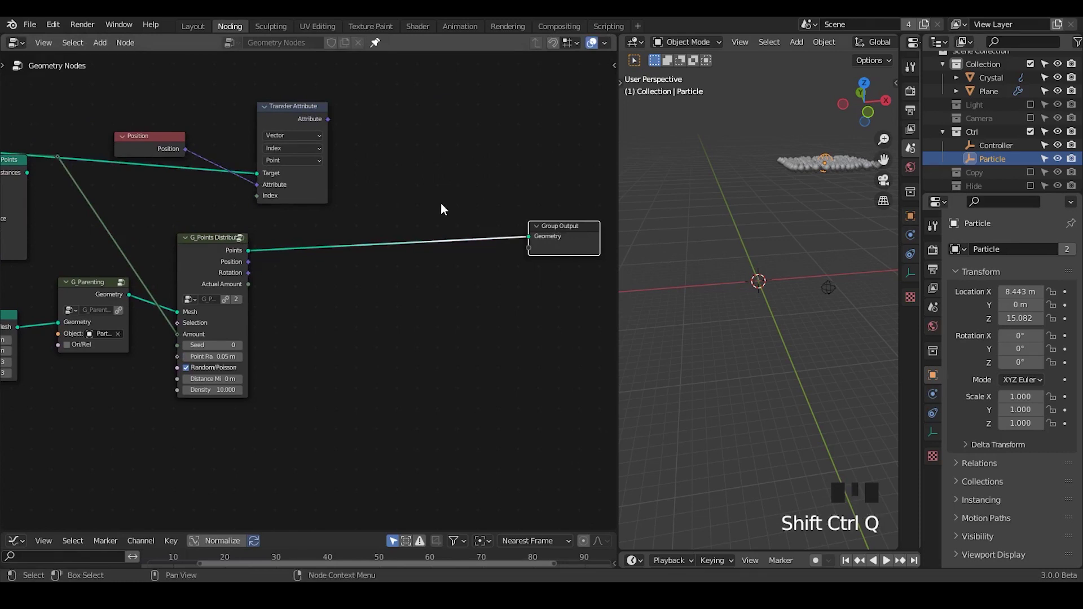
Step: Add a Set Position node for the scattered points and search for a vector mix node
{"action": "key", "text": "ctrl+a"}
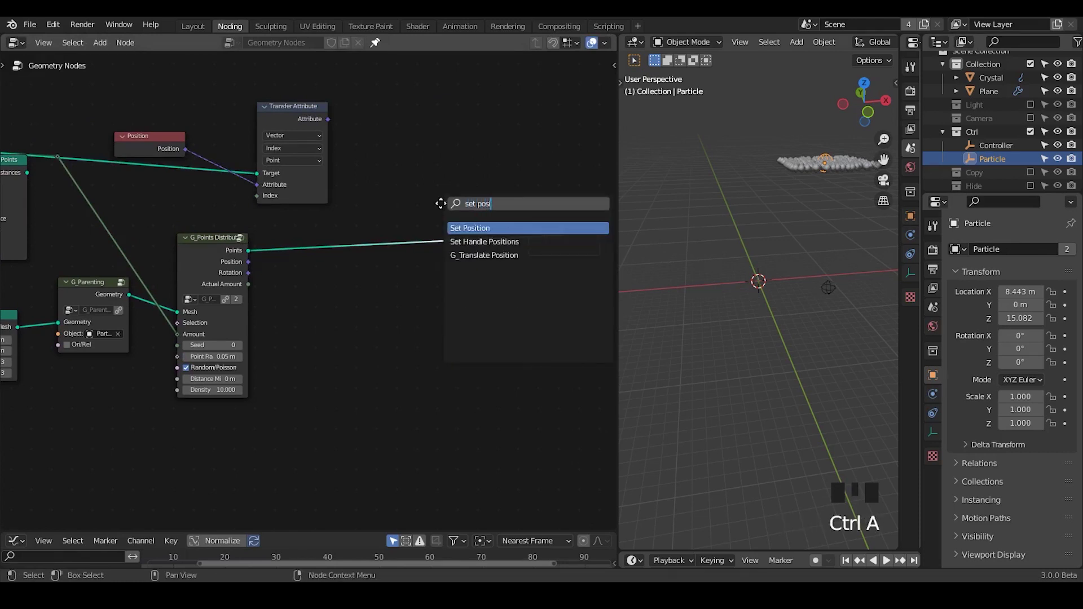
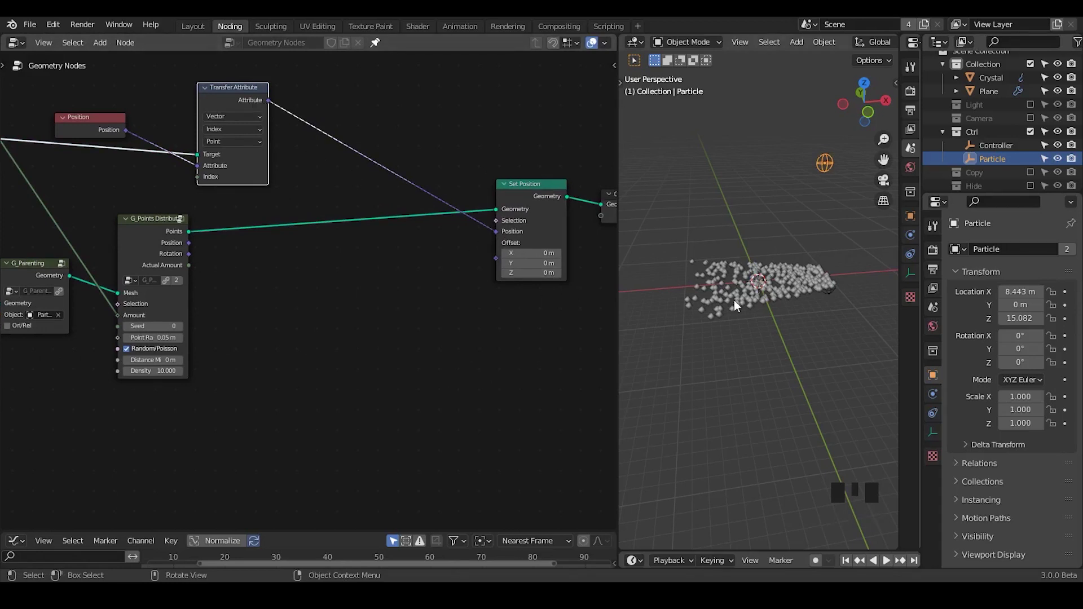
{"action": "key", "text": "ctrl+a"}
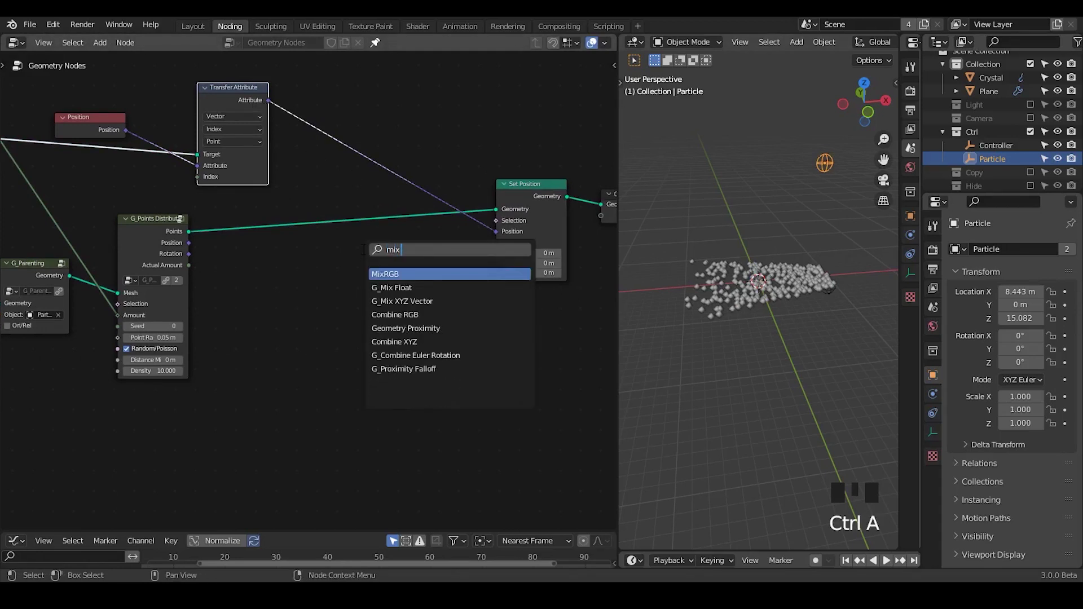
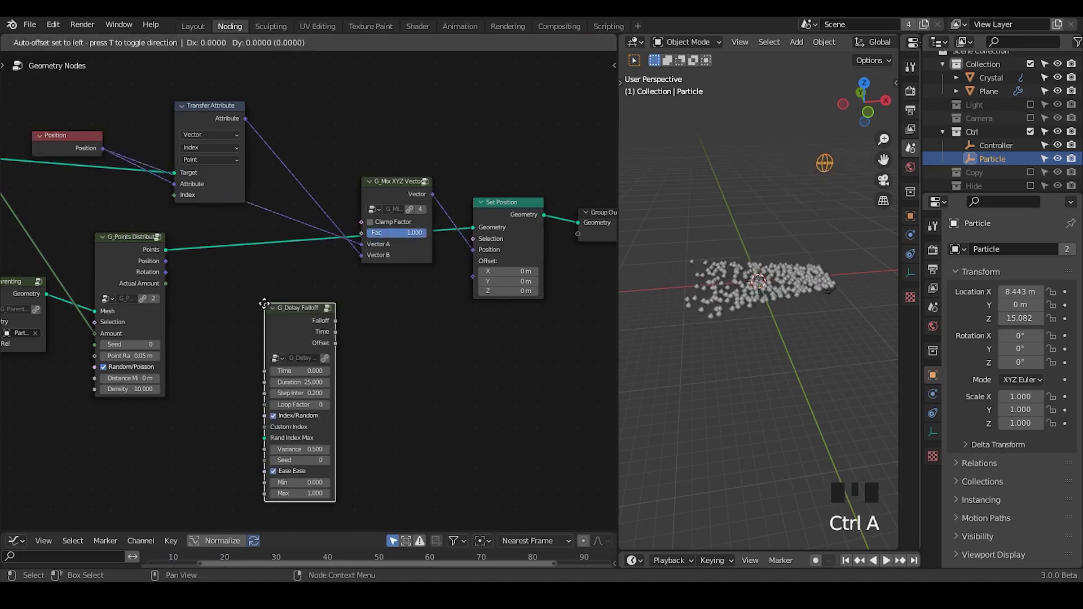
Step: Link the G_Delay Falloff output into the Mix XYZ Vector factor and add G_Time Info
{"action": "left_click_drag", "start_coordinate": [290, 314], "coordinate": [228, 361]}
{"action": "middle_click", "coordinate": [227, 361]}
{"action": "key", "text": "ctrl+a"}
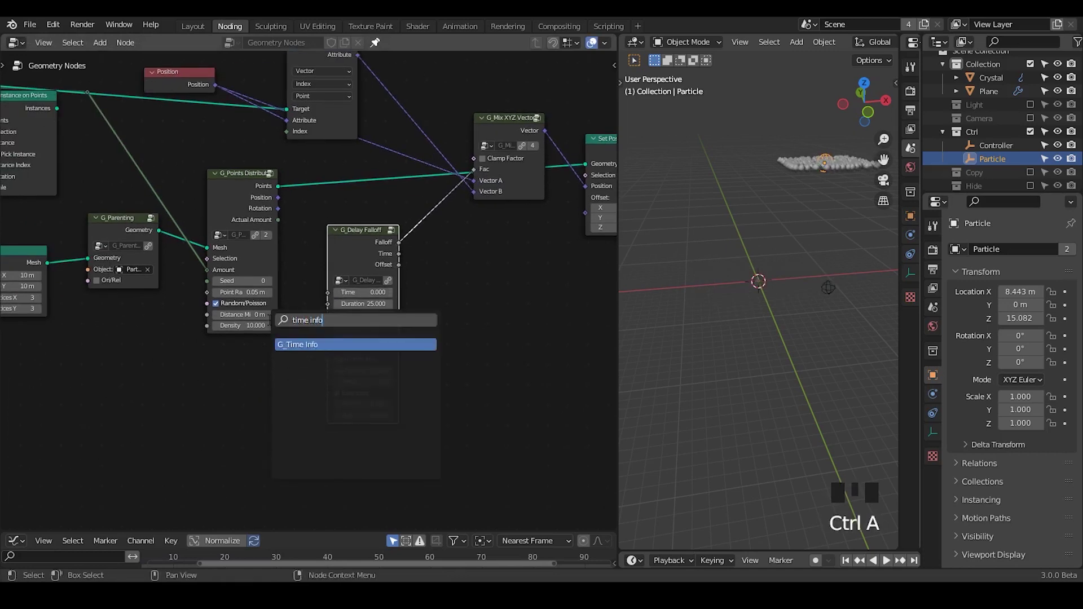
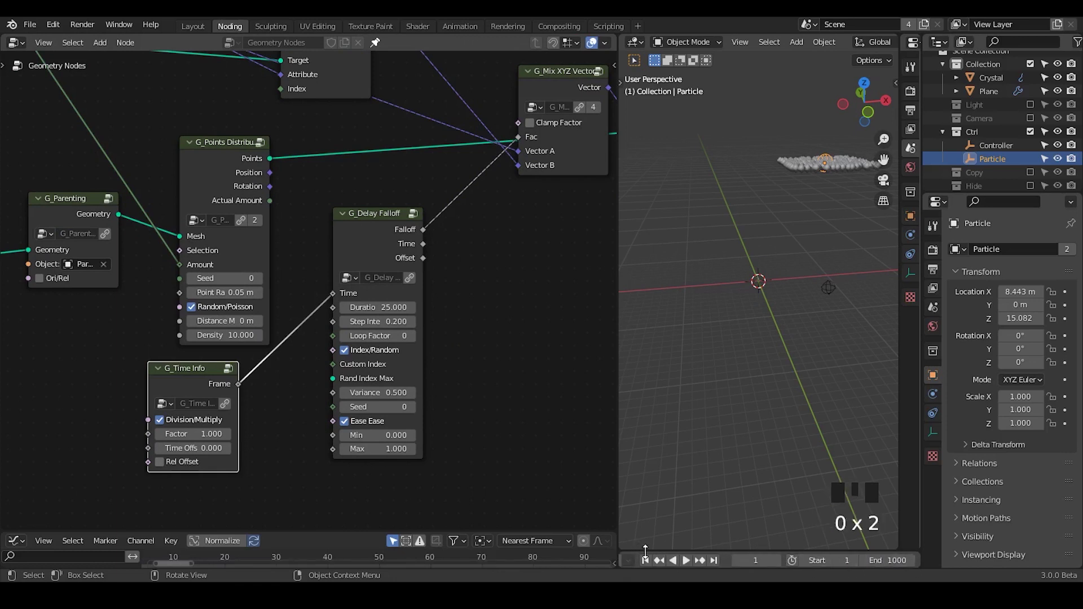
Step: Feed the current frame into the falloff Time socket and settle the Delay Falloff node in place
{"action": "left_click_drag", "start_coordinate": [651, 564], "coordinate": [376, 234]}
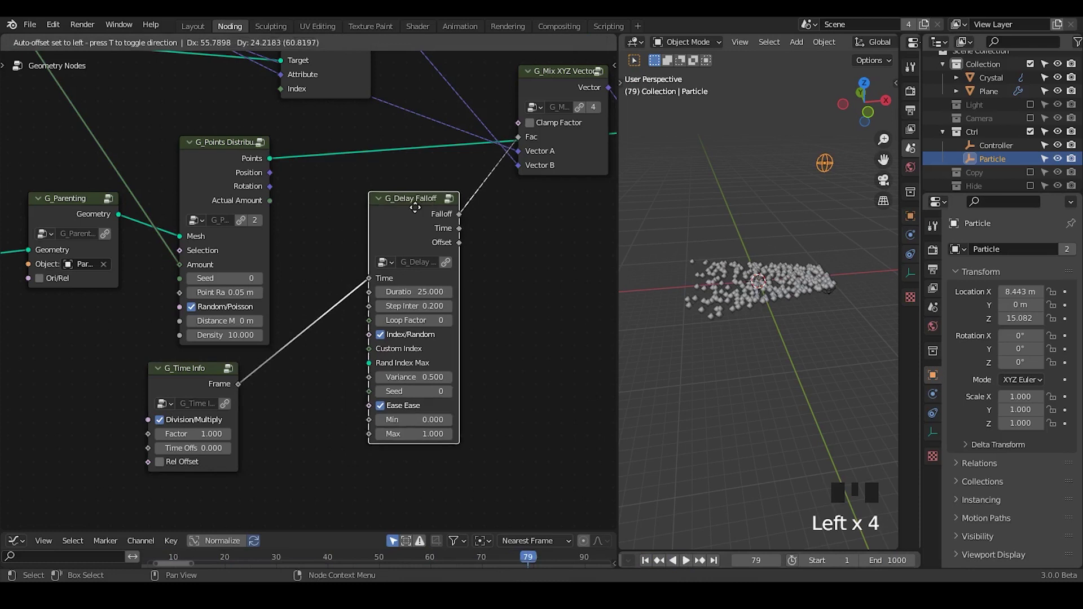
{"action": "left_click", "coordinate": [400, 334]}
{"action": "left_click_drag", "start_coordinate": [337, 326], "coordinate": [328, 102]}
Step: Turn off Index/Random and feed G_Points Distribute outputs to Custom Index and Rand Index Max
{"action": "left_click", "coordinate": [328, 102]}
{"action": "left_click", "coordinate": [261, 238]}
{"action": "left_click_drag", "start_coordinate": [275, 265], "coordinate": [385, 403]}
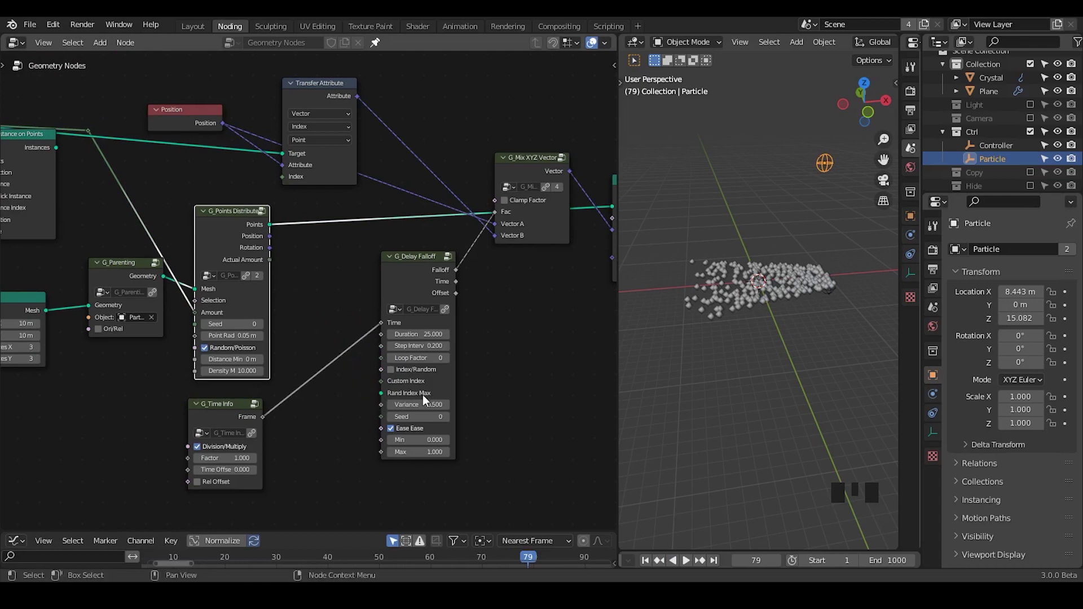
{"action": "left_click_drag", "start_coordinate": [286, 248], "coordinate": [515, 401]}
{"action": "left_click_drag", "start_coordinate": [515, 401], "coordinate": [103, 116]}
Step: Rearrange the growth nodes and scrub the timeline to watch the points rise toward Particle
{"action": "right_click", "coordinate": [102, 115]}
{"action": "left_click", "coordinate": [102, 127]}
{"action": "key", "text": "ctrl+x"}
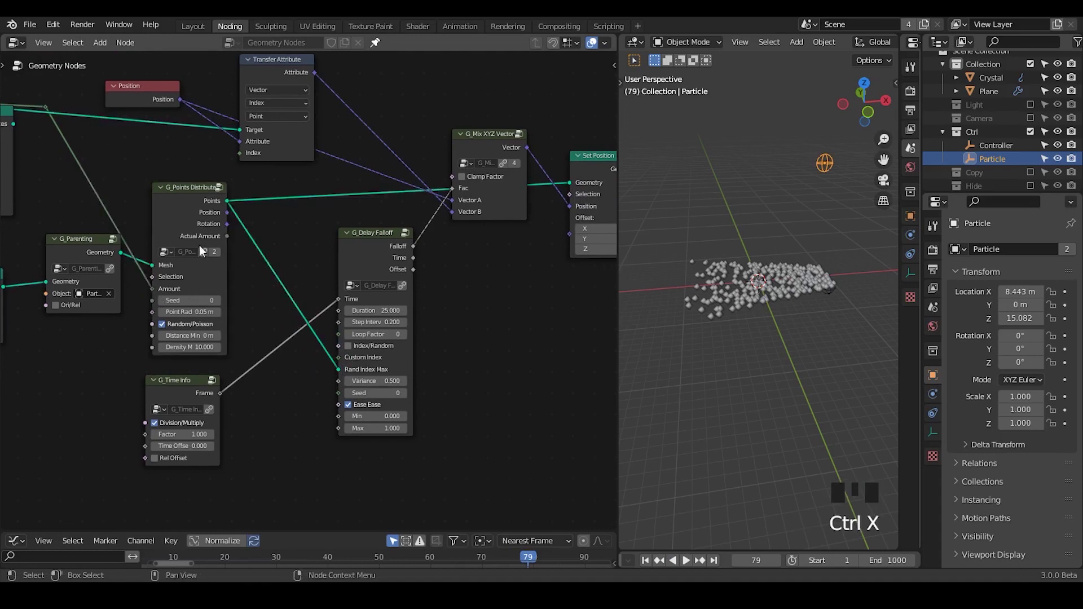
{"action": "left_click_drag", "start_coordinate": [651, 565], "coordinate": [471, 318]}
{"action": "left_click_drag", "start_coordinate": [471, 318], "coordinate": [346, 242]}
{"action": "left_click", "coordinate": [346, 242]}
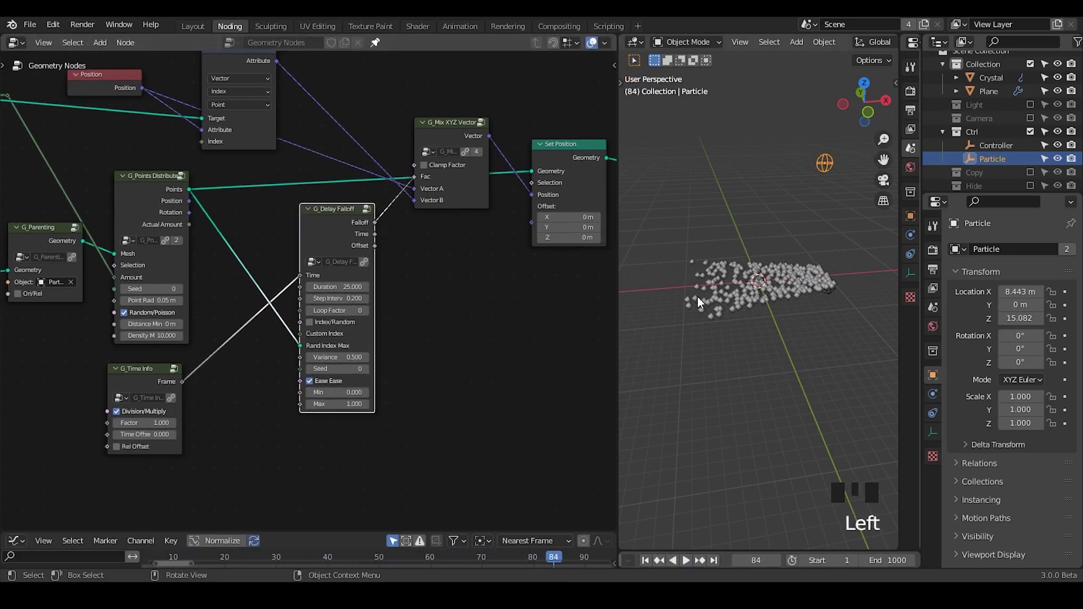
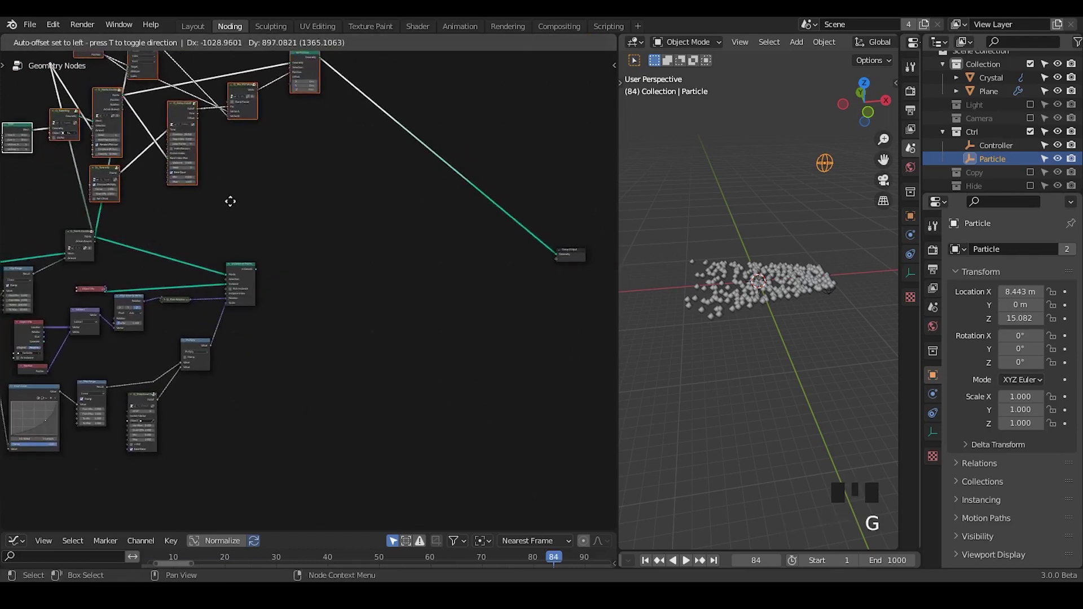
Step: Box-select and move the point-growth nodes as a group
{"action": "left_click_drag", "start_coordinate": [293, 265], "coordinate": [52, 381]}
{"action": "key", "text": "g"}
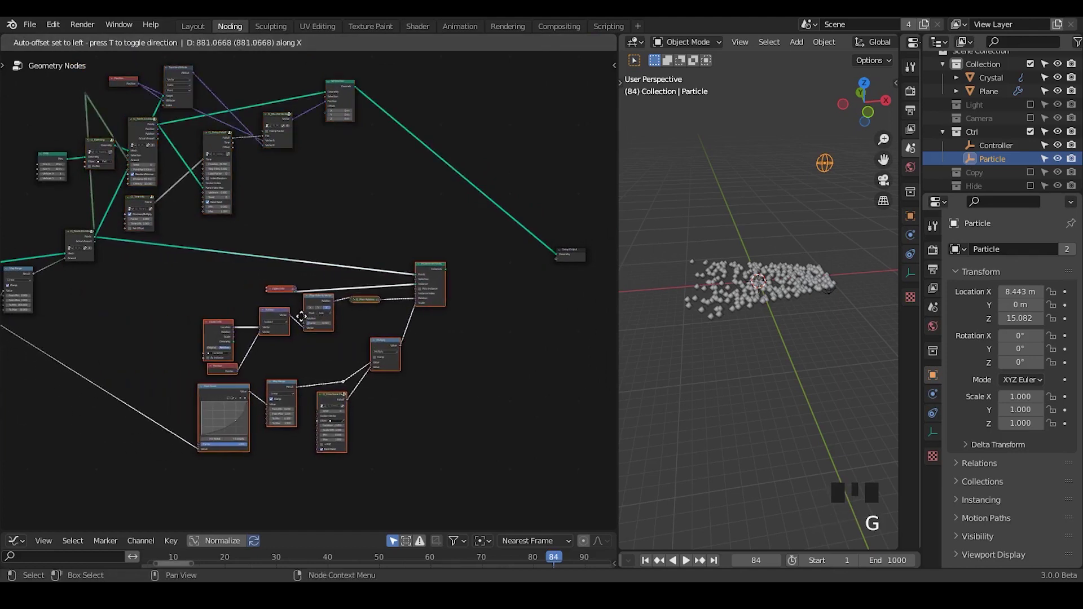
{"action": "left_click", "coordinate": [307, 204]}
{"action": "left_click_drag", "start_coordinate": [306, 202], "coordinate": [143, 106]}
{"action": "left_click_drag", "start_coordinate": [142, 106], "coordinate": [123, 129]}
Step: Place the growth nodes above and tidy the crystal instancing nodes beneath them
{"action": "key", "text": "ctrl+x"}
{"action": "left_click_drag", "start_coordinate": [361, 235], "coordinate": [212, 112]}
{"action": "left_click", "coordinate": [213, 112]}
{"action": "left_click_drag", "start_coordinate": [235, 147], "coordinate": [495, 262]}
{"action": "key", "text": "shift+alt+q"}
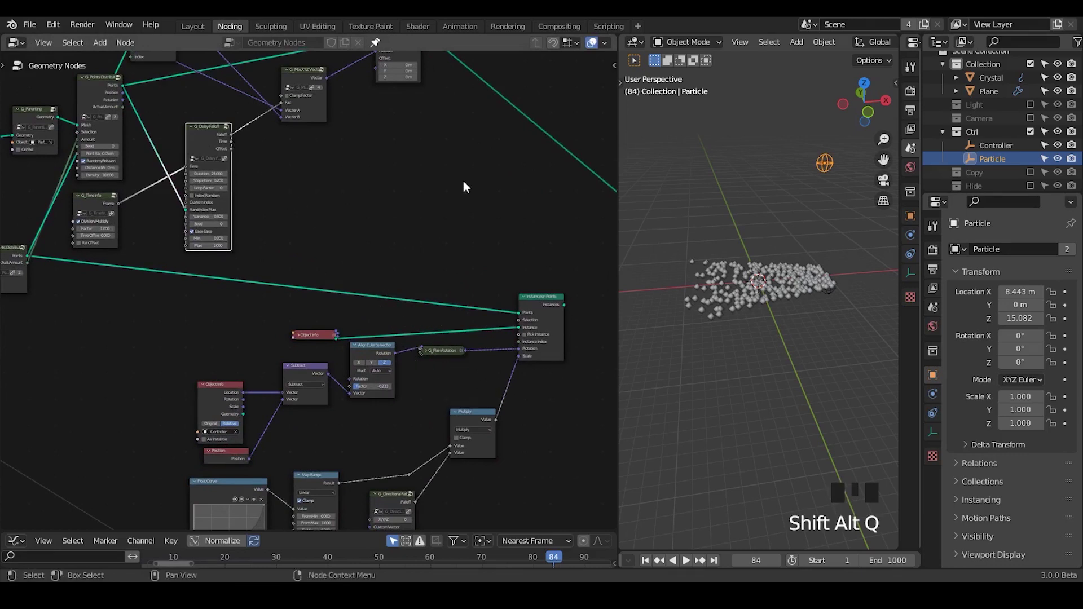
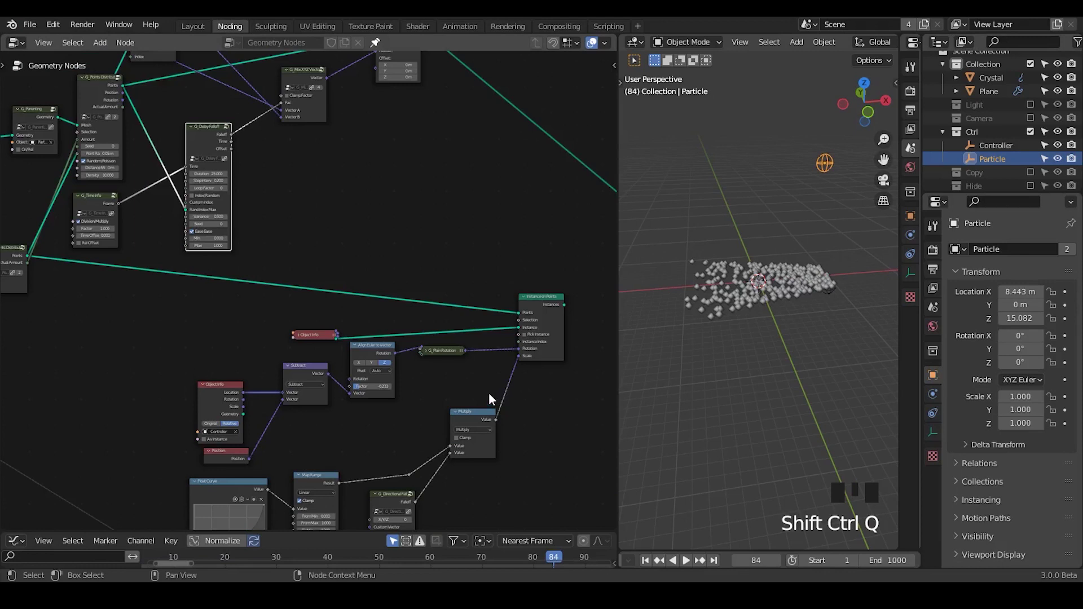
Step: Move the instancing nodes up and bring G_Directional Falloff alongside the Map Range and Multiply nodes
{"action": "left_click_drag", "start_coordinate": [485, 407], "coordinate": [387, 427]}
{"action": "left_click", "coordinate": [387, 427]}
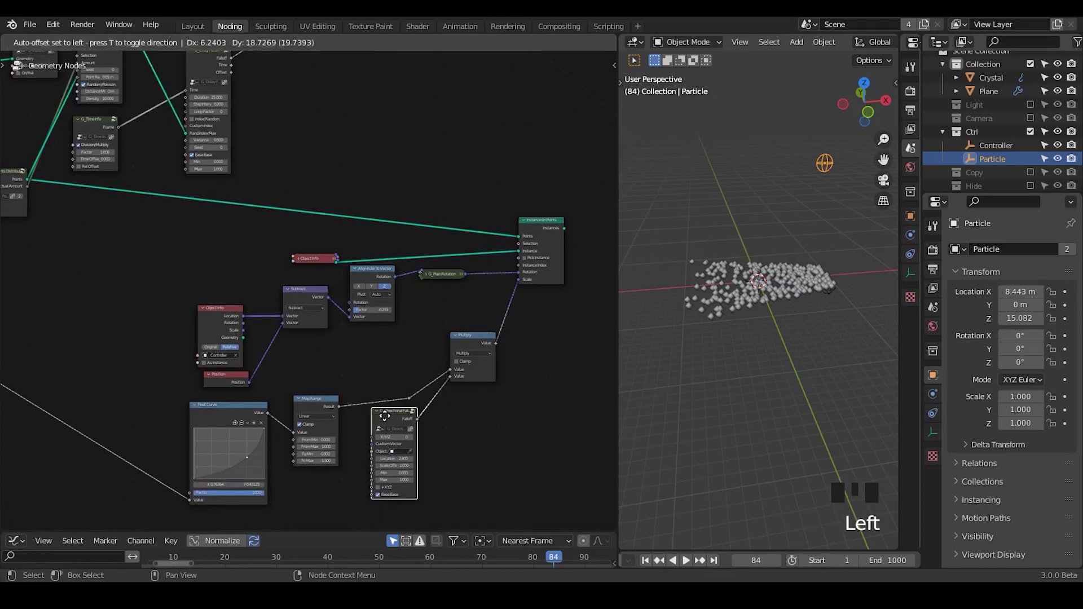
{"action": "left_click", "coordinate": [470, 352]}
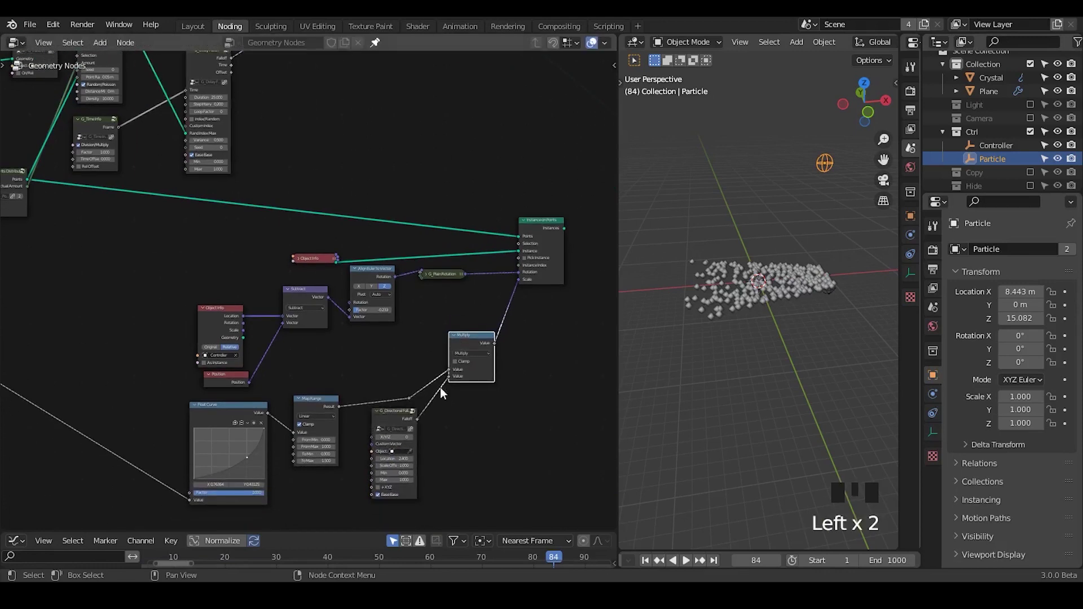
{"action": "left_click", "coordinate": [392, 424]}
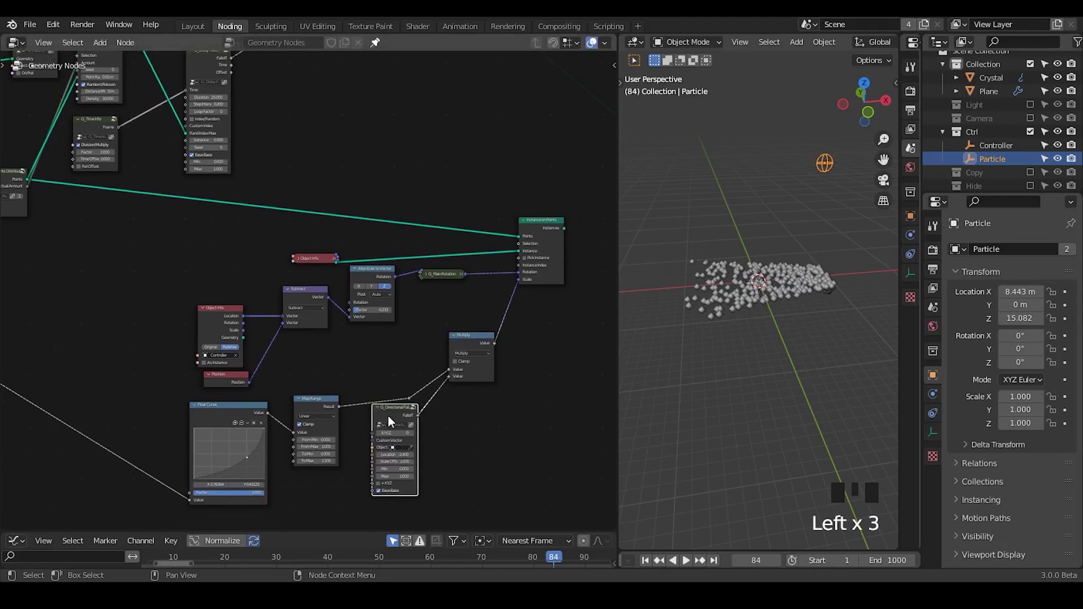
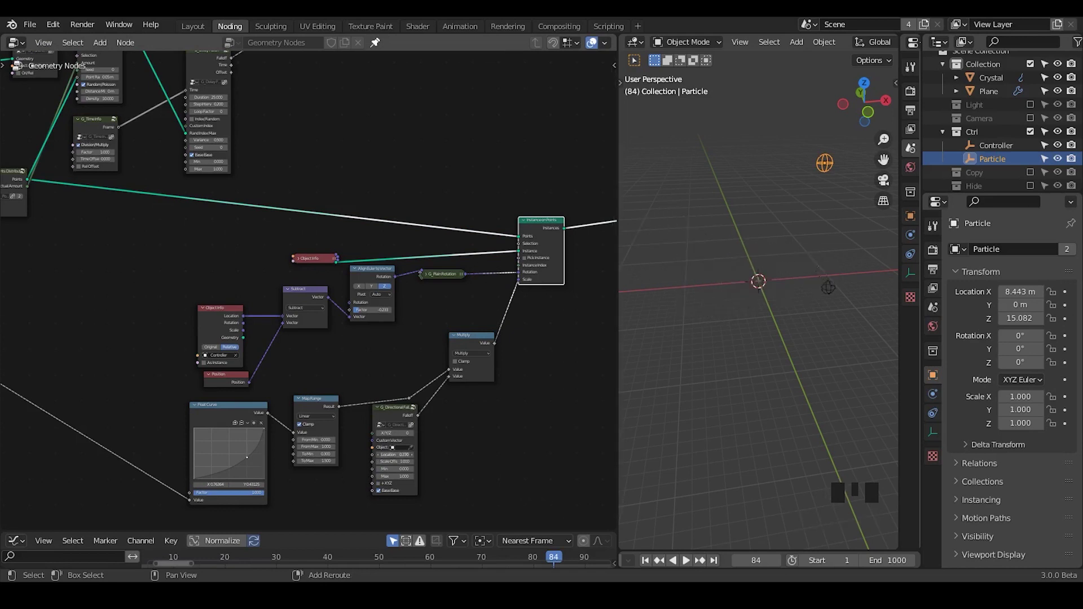
Step: Drag the G_Delay Falloff node back into focus near the instancing chain
{"action": "left_click_drag", "start_coordinate": [373, 370], "coordinate": [234, 158]}
{"action": "left_click", "coordinate": [234, 158]}
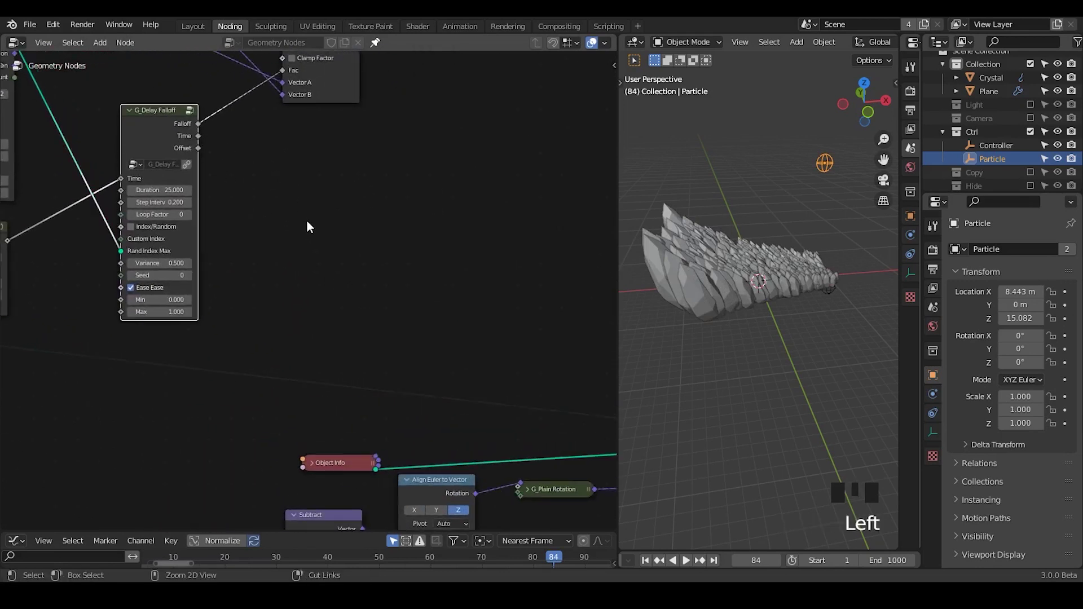
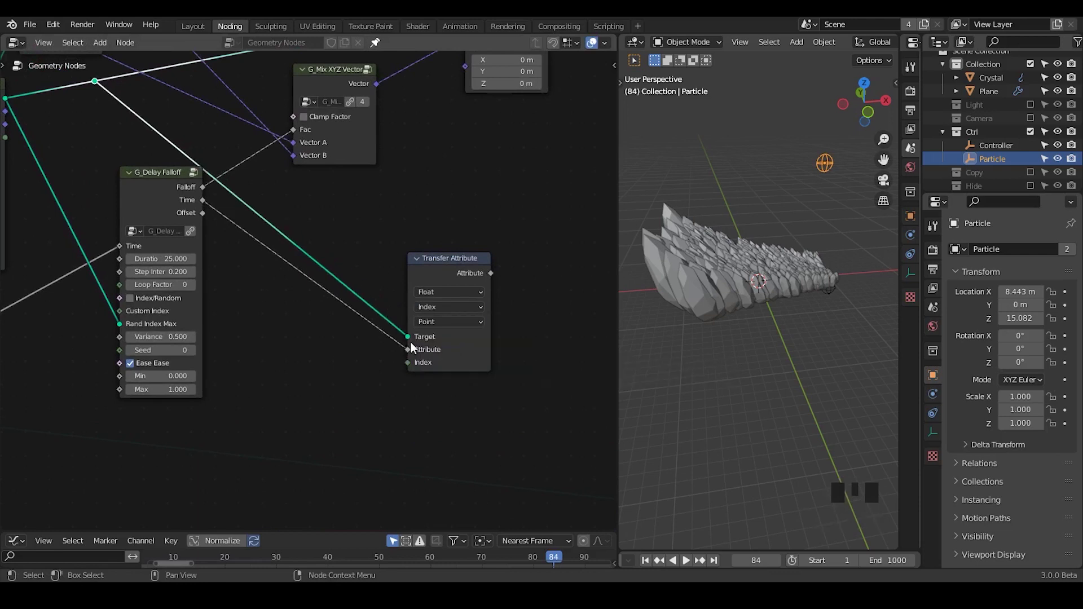
Step: Reposition the nodes around the new Transfer Attribute node to make room for Map Range
{"action": "left_click_drag", "start_coordinate": [407, 377], "coordinate": [147, 137]}
{"action": "left_click", "coordinate": [147, 137]}
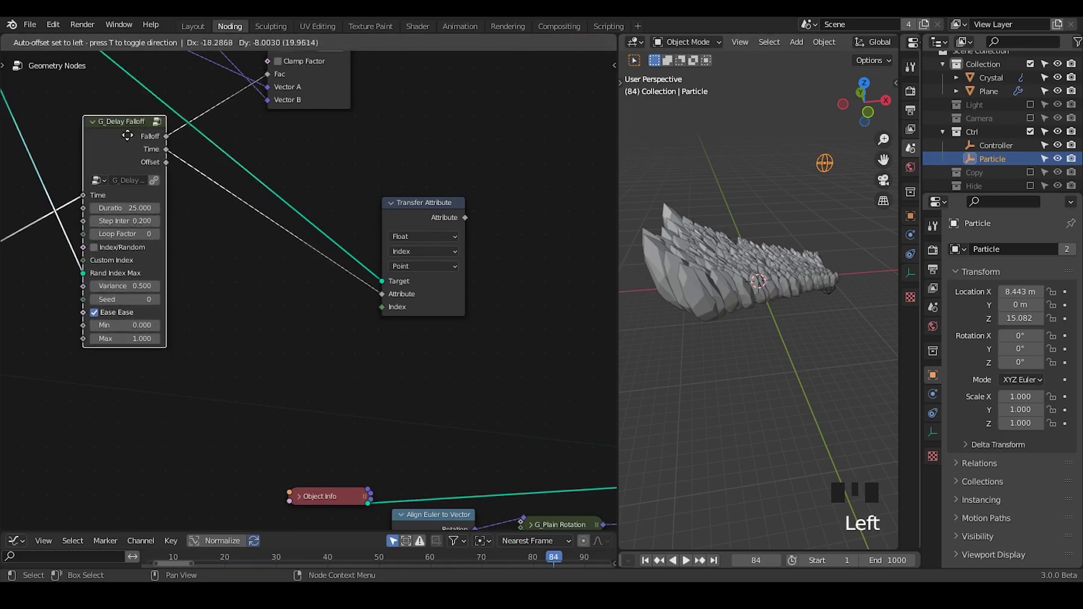
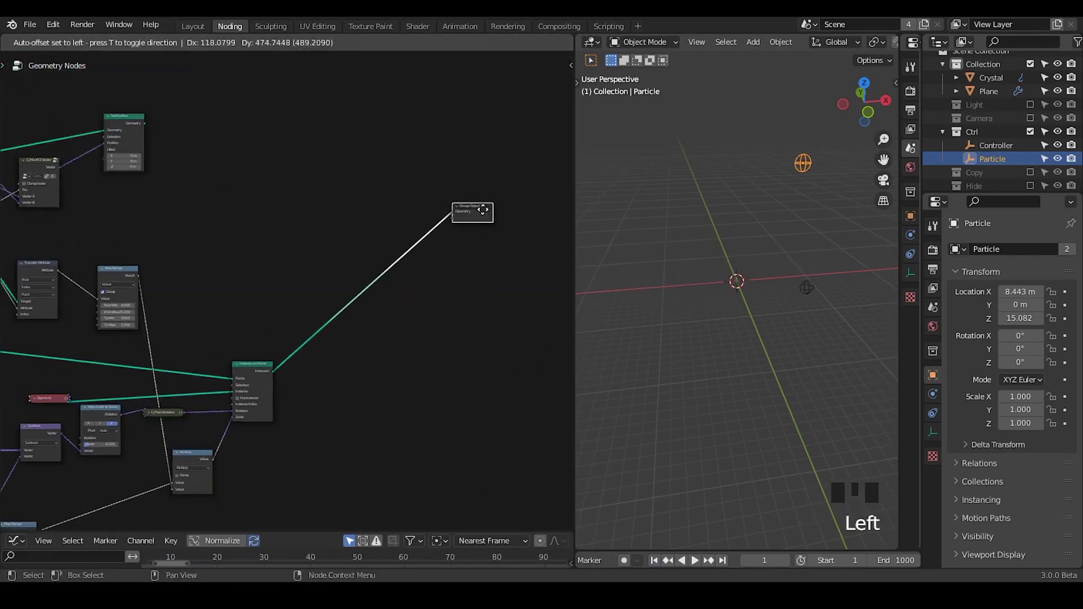
Step: Add a Join Geometry and a second Instance on Points fed by Set Position and Object Info
{"action": "key", "text": "ctrl+a"}
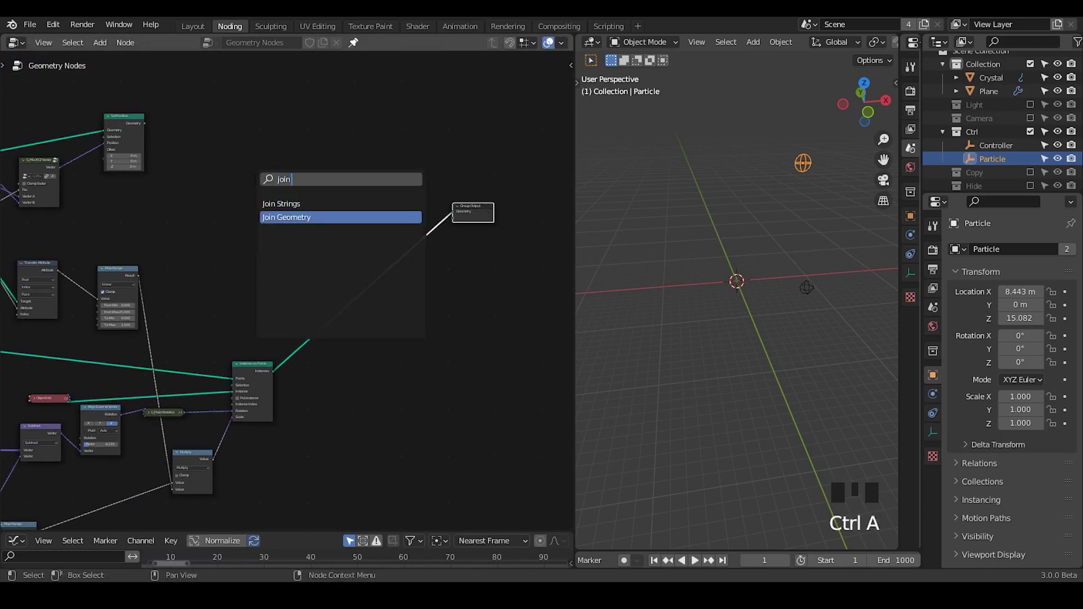
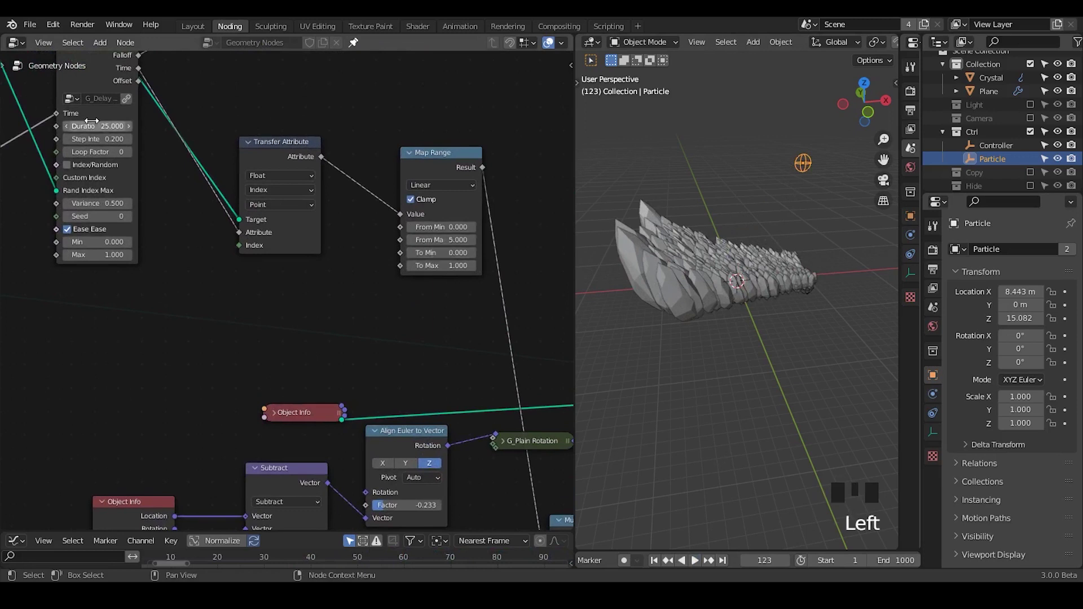
{"action": "left_click", "coordinate": [93, 79]}
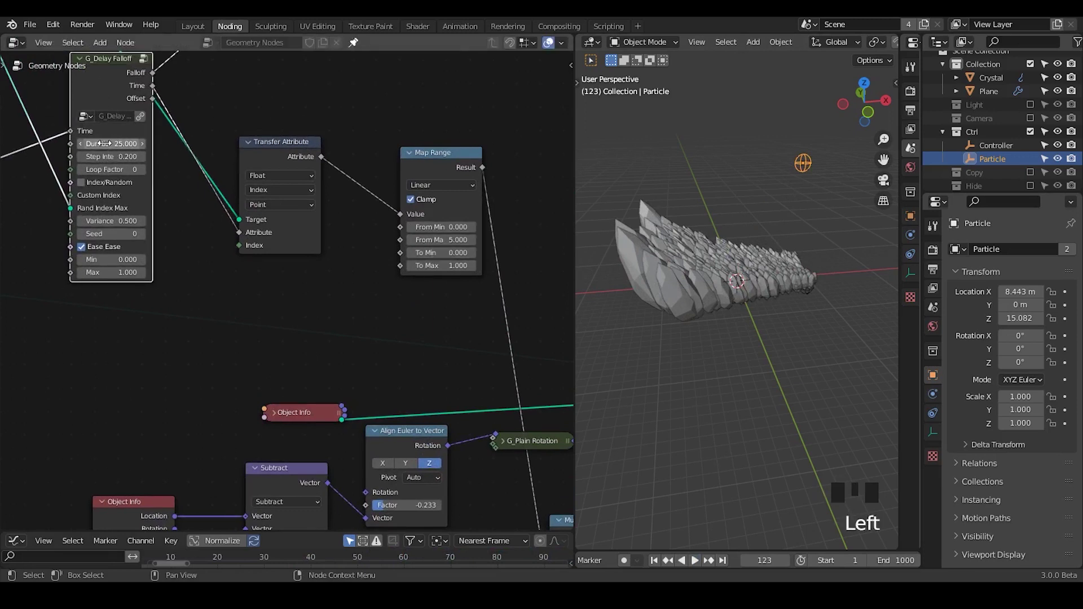
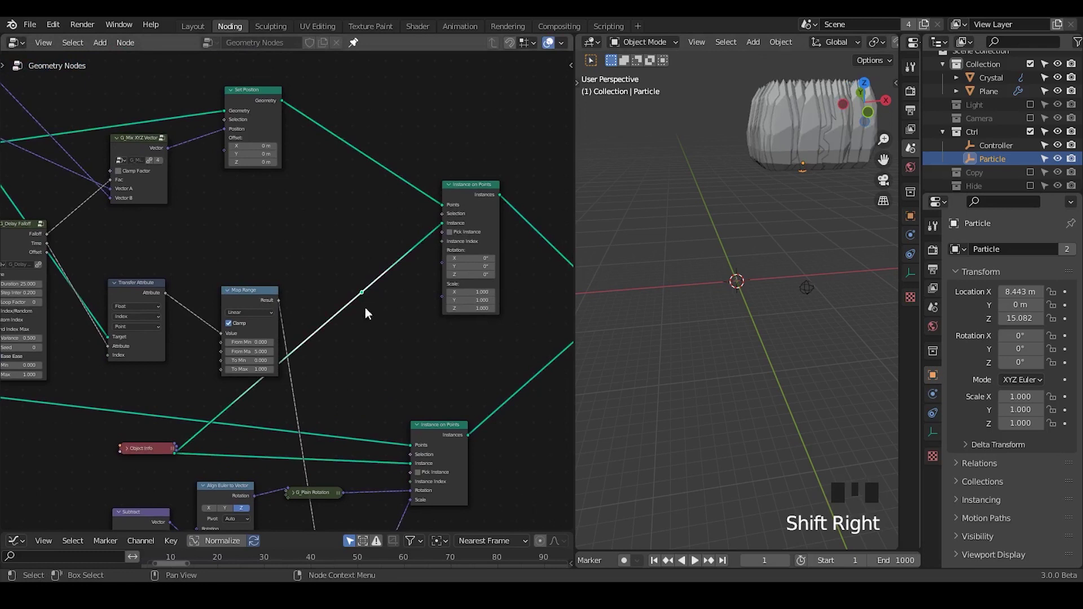
Step: Reposition the node tree view and add an Align Euler to Vector node on Z
{"action": "key", "text": "g"}
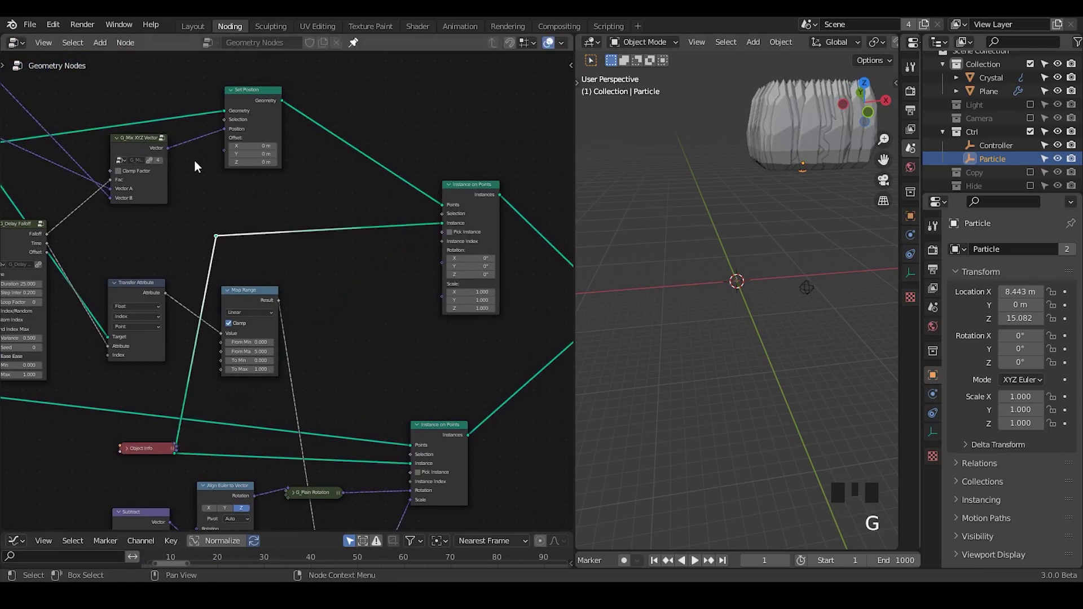
{"action": "key", "text": "shift+alt+q"}
{"action": "left_click_drag", "start_coordinate": [335, 264], "coordinate": [121, 130]}
{"action": "left_click", "coordinate": [121, 129]}
{"action": "left_click_drag", "start_coordinate": [126, 132], "coordinate": [350, 161]}
{"action": "key", "text": "ctrl+a"}
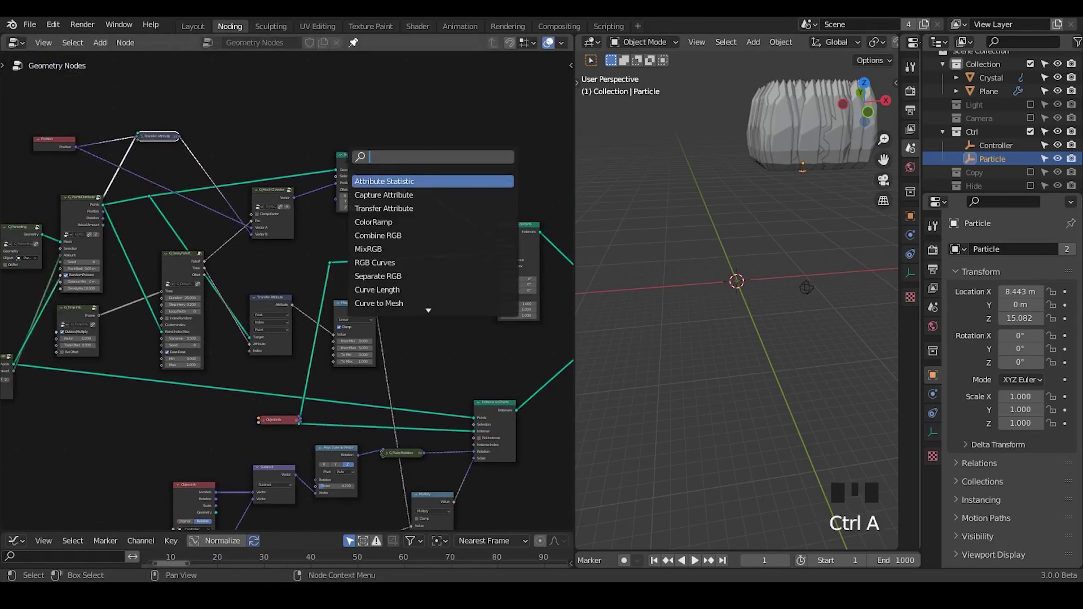
{"action": "middle_click", "coordinate": [327, 201]}
{"action": "key", "text": "ctrl+a"}
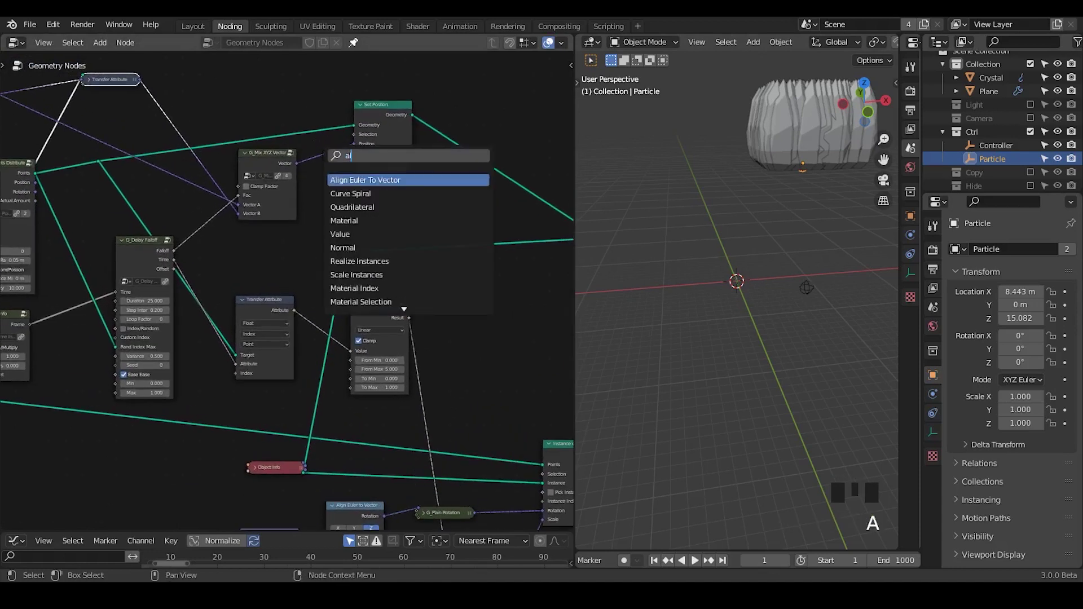
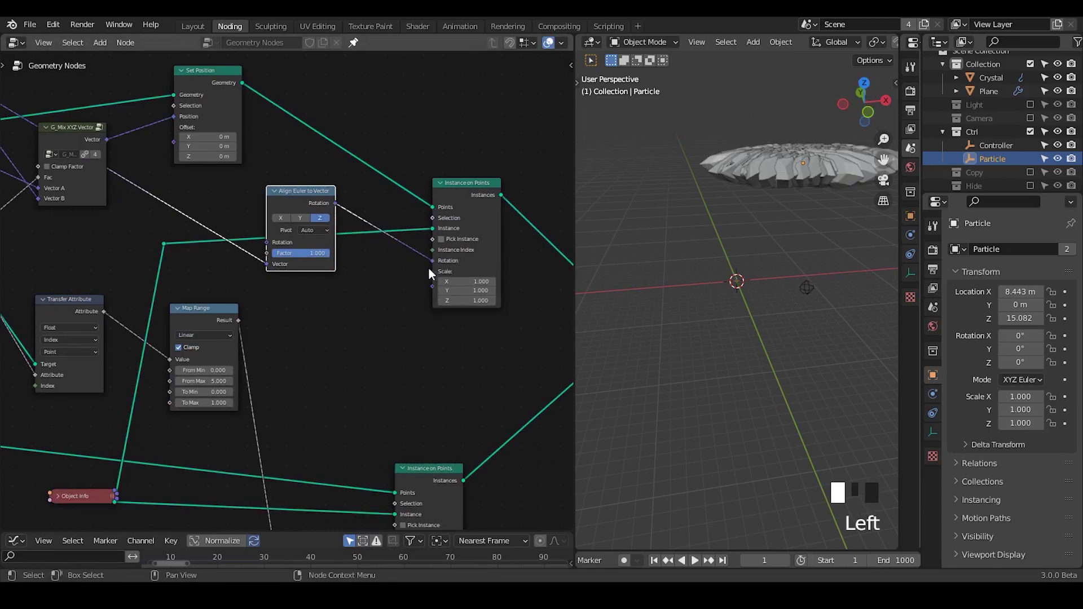
Step: Feed the aligned rotation into the second Instance on Points Rotation and add a Vector Math node
{"action": "left_click_drag", "start_coordinate": [212, 252], "coordinate": [184, 148]}
{"action": "double_click", "coordinate": [184, 148]}
{"action": "left_click_drag", "start_coordinate": [193, 151], "coordinate": [345, 300]}
{"action": "left_click_drag", "start_coordinate": [345, 301], "coordinate": [321, 279]}
{"action": "key", "text": "ctrl+a"}
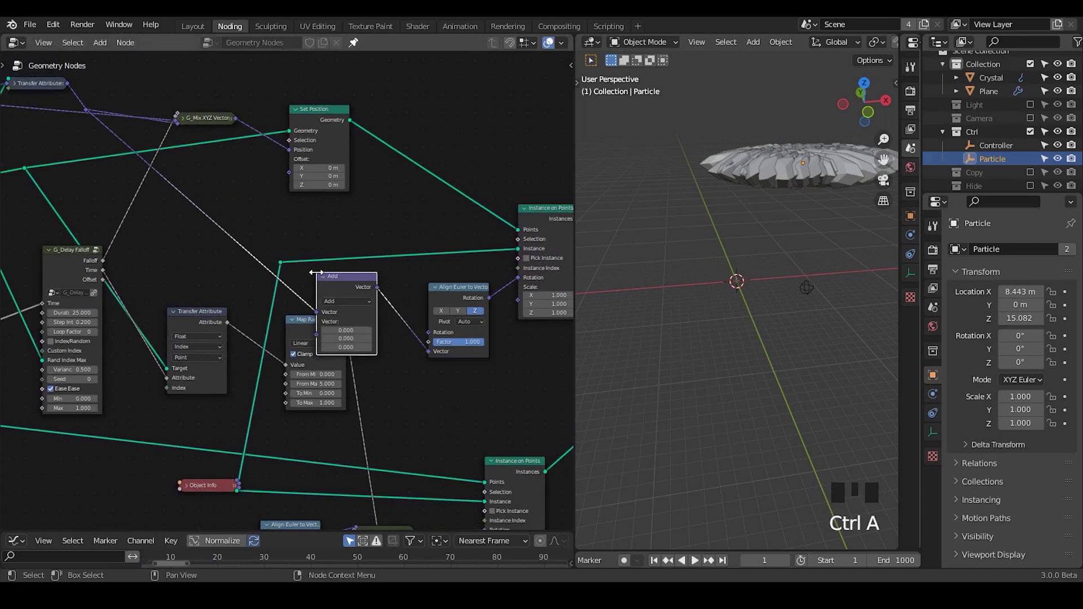
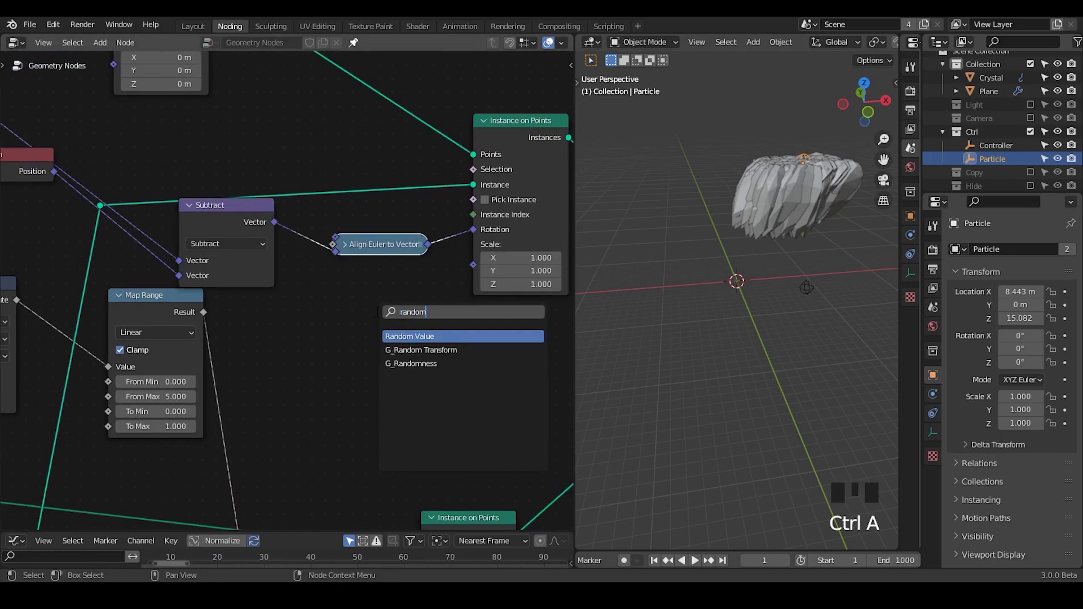
Step: Add the G_Randomness group (Avg 0.2, Var 0.5) and inspect the crystal wave in the viewport
{"action": "key", "text": "Down"}
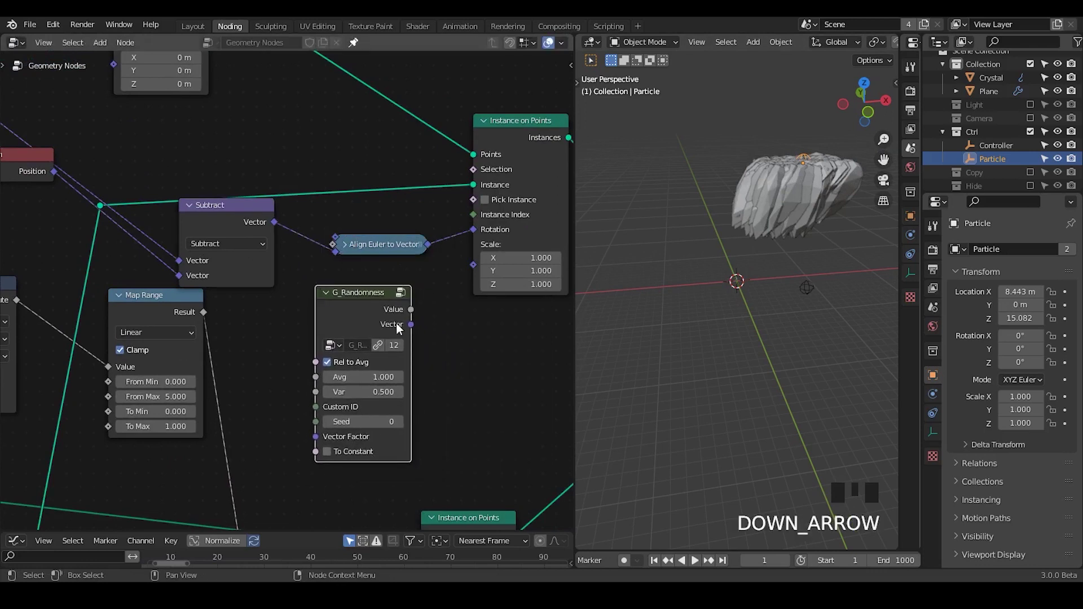
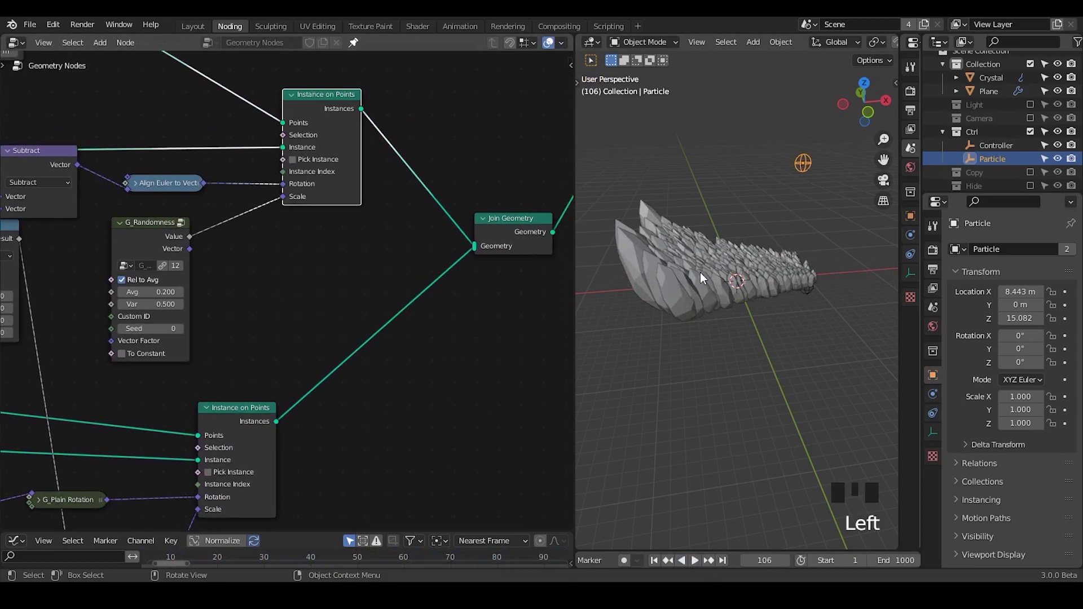
{"action": "left_click_drag", "start_coordinate": [692, 316], "coordinate": [408, 269]}
{"action": "right_click", "coordinate": [407, 269]}
{"action": "left_click_drag", "start_coordinate": [725, 292], "coordinate": [396, 298]}
{"action": "right_click", "coordinate": [395, 297]}
Step: Wire G_Randomness Value into the second Instance on Points Scale and collapse the group node
{"action": "left_click_drag", "start_coordinate": [347, 298], "coordinate": [164, 256]}
{"action": "left_click", "coordinate": [164, 256]}
{"action": "left_click_drag", "start_coordinate": [185, 254], "coordinate": [350, 132]}
{"action": "left_click_drag", "start_coordinate": [259, 238], "coordinate": [131, 96]}
{"action": "left_click", "coordinate": [131, 95]}
{"action": "left_click_drag", "start_coordinate": [143, 104], "coordinate": [156, 190]}
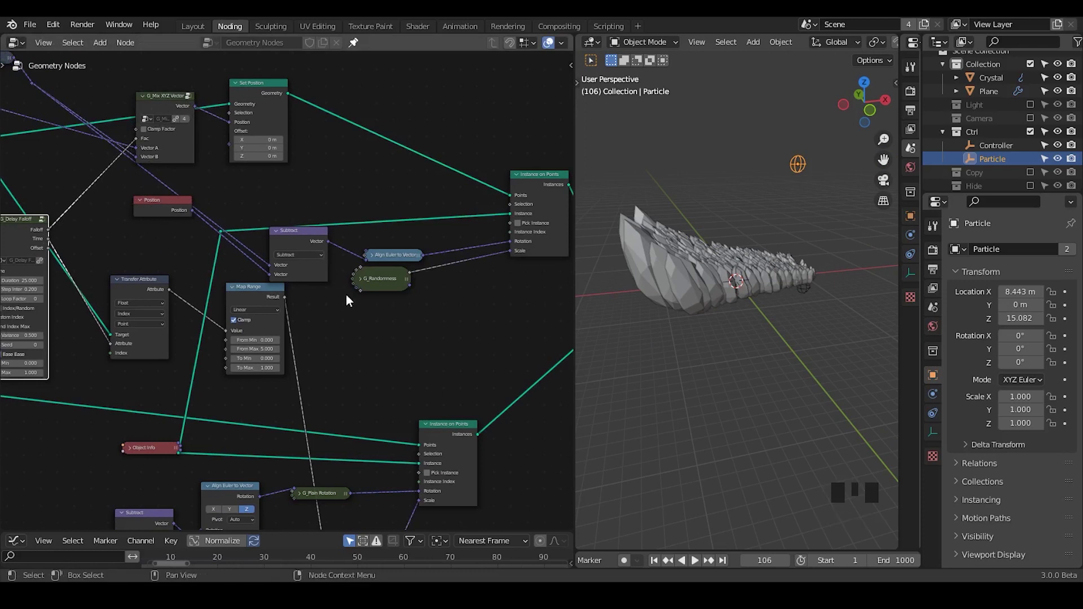
Step: Add a Math node set to Multiply and feed the G_Delay Falloff output into it
{"action": "key", "text": "ctrl+a"}
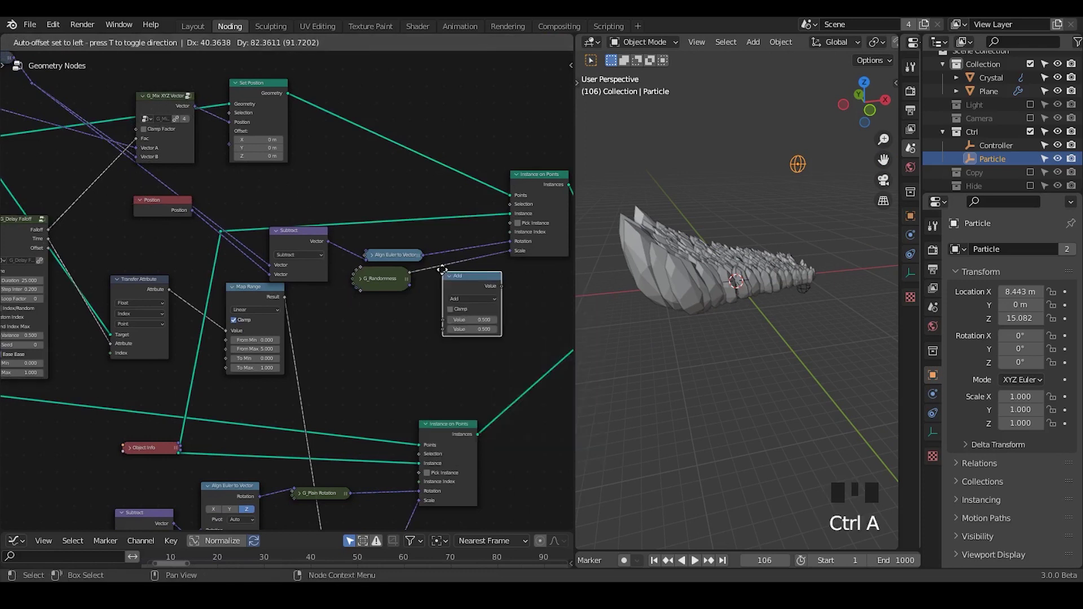
{"action": "left_click", "coordinate": [452, 298]}
{"action": "left_click_drag", "start_coordinate": [451, 296], "coordinate": [468, 279]}
{"action": "left_click", "coordinate": [351, 286]}
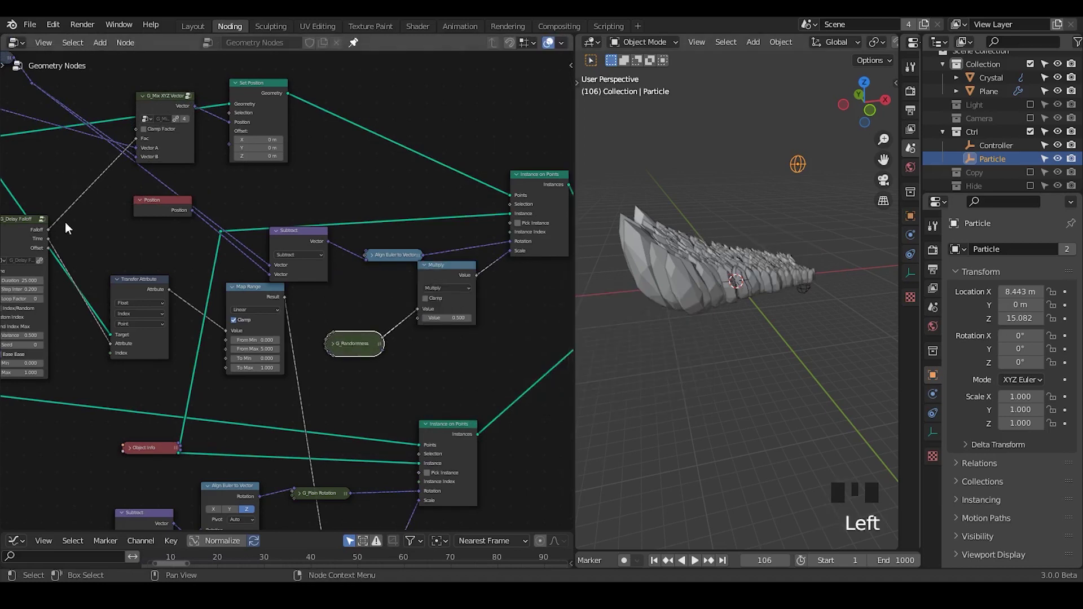
{"action": "left_click", "coordinate": [52, 233]}
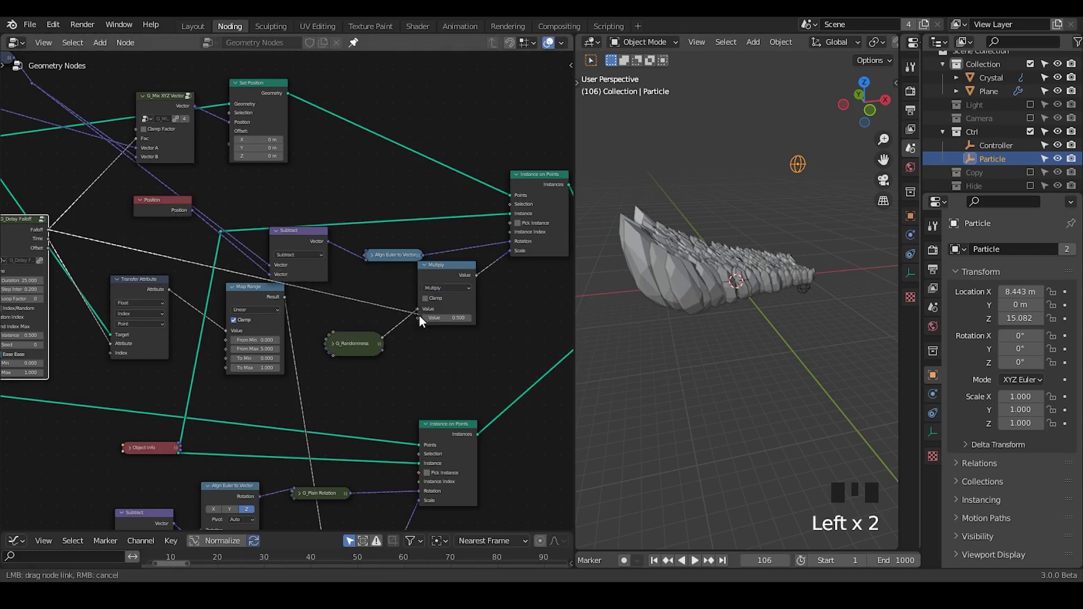
{"action": "left_click_drag", "start_coordinate": [421, 312], "coordinate": [376, 292]}
Step: Collapse the Subtract and Map Range nodes and move them out of the way
{"action": "key", "text": "ctrl+a"}
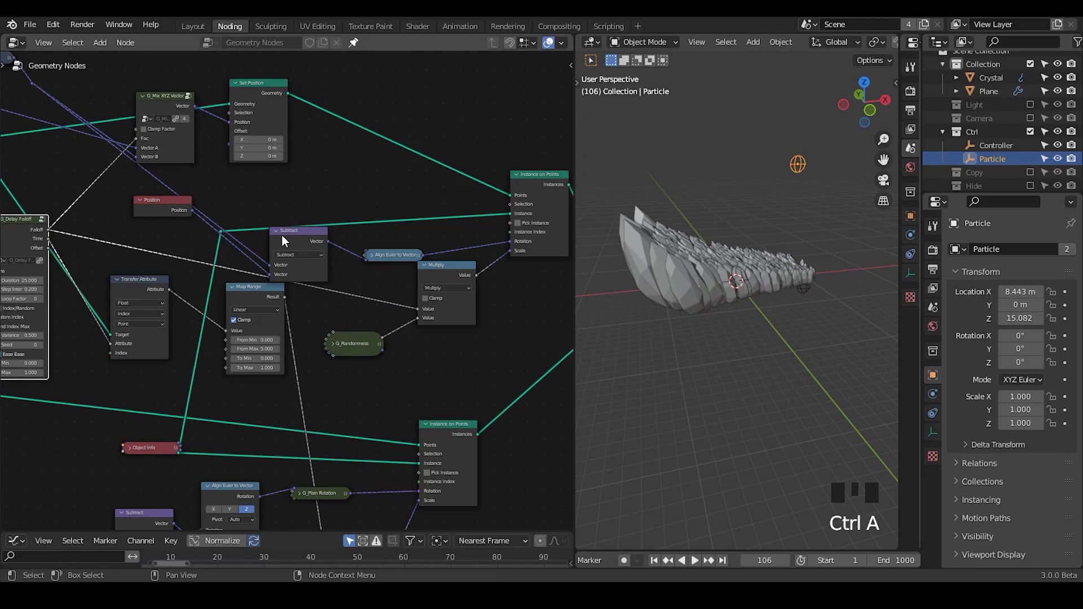
{"action": "left_click", "coordinate": [282, 237]}
{"action": "left_click_drag", "start_coordinate": [292, 234], "coordinate": [397, 262]}
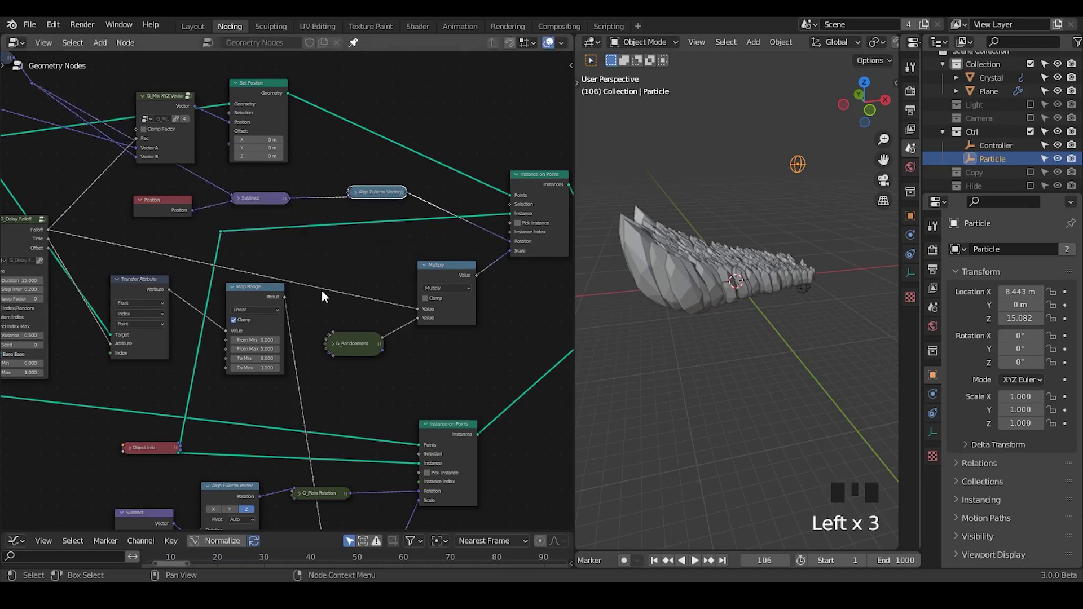
{"action": "left_click", "coordinate": [237, 293]}
{"action": "left_click", "coordinate": [244, 295]}
Step: Add a Float Curve on the remapped falloff and bend its curve into an ease shape with extra points
{"action": "key", "text": "ctrl+a"}
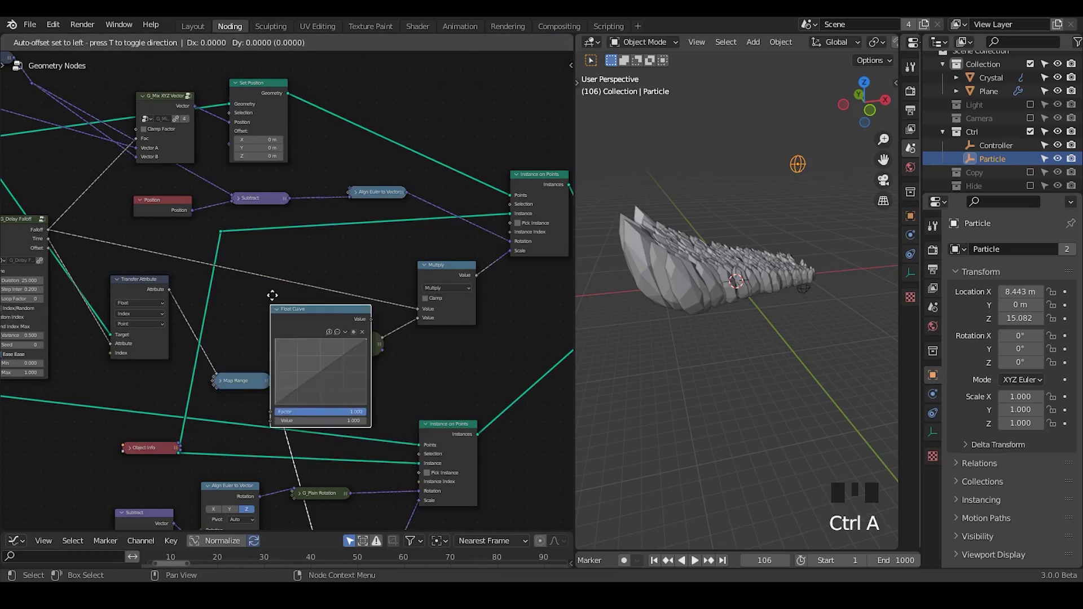
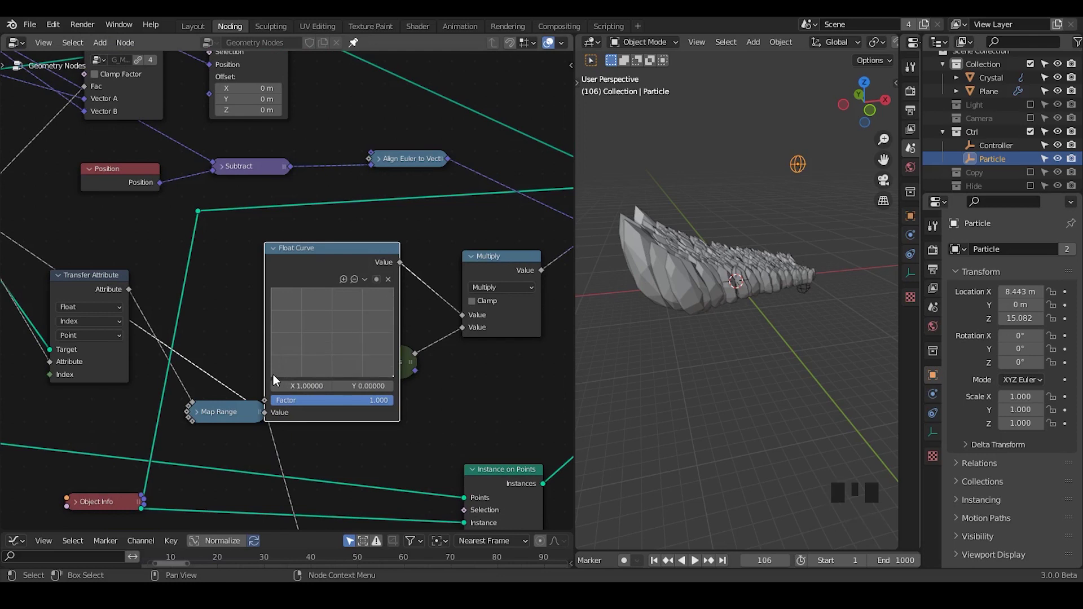
{"action": "left_click_drag", "start_coordinate": [277, 381], "coordinate": [699, 559]}
{"action": "left_click", "coordinate": [699, 566]}
{"action": "left_click_drag", "start_coordinate": [408, 303], "coordinate": [380, 295]}
{"action": "left_click_drag", "start_coordinate": [380, 294], "coordinate": [268, 248]}
{"action": "left_click", "coordinate": [323, 257]}
{"action": "left_click_drag", "start_coordinate": [285, 301], "coordinate": [191, 136]}
{"action": "left_click", "coordinate": [191, 137]}
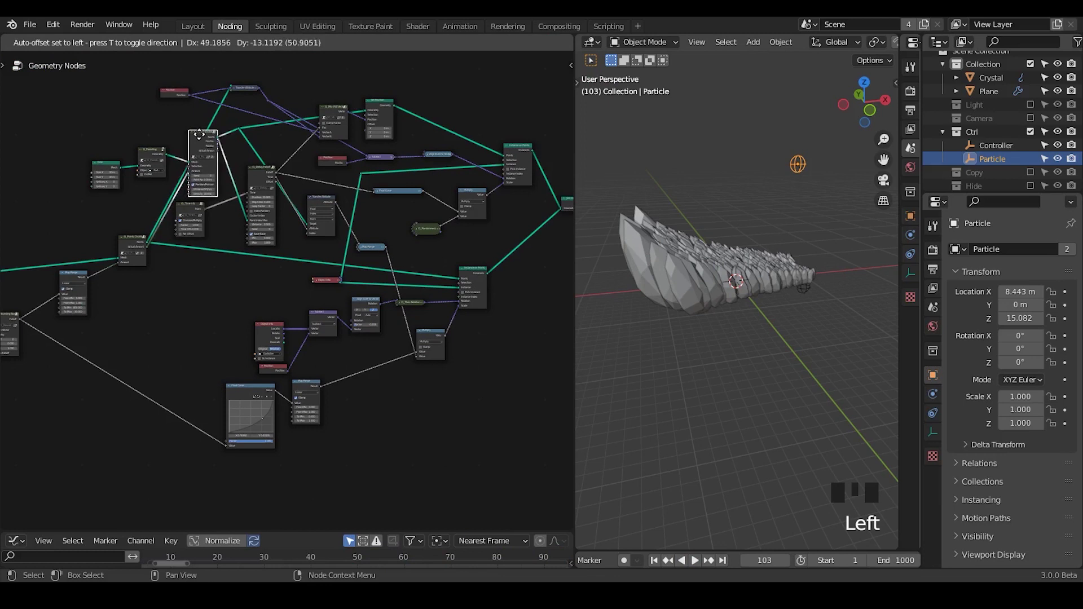
Step: Move the G_Delay Falloff and a collapsed top node into a cleaner layout
{"action": "left_click", "coordinate": [280, 93]}
{"action": "key", "text": "ctrl+x"}
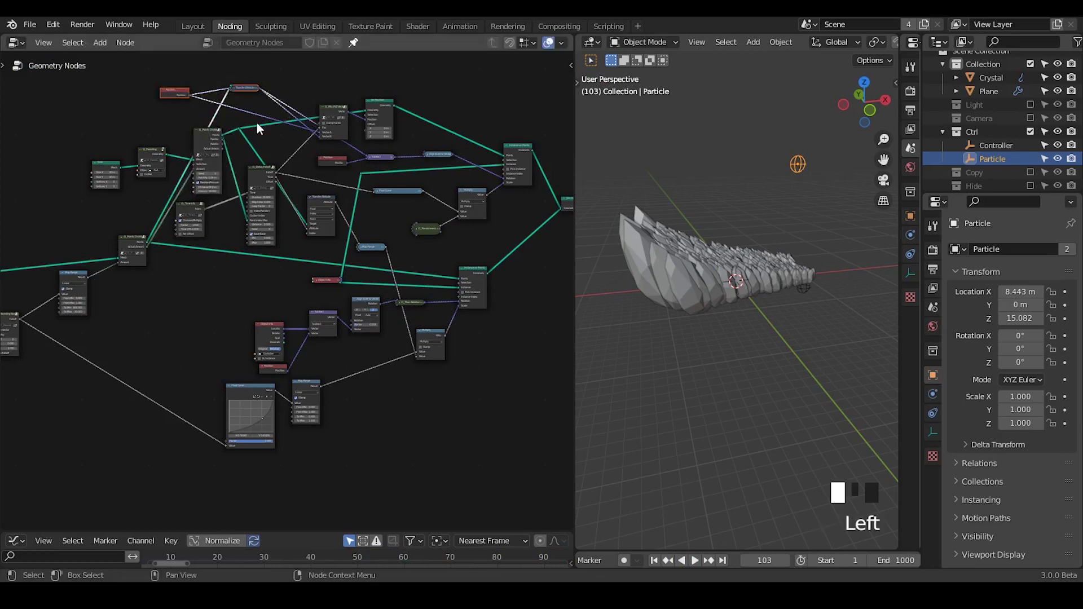
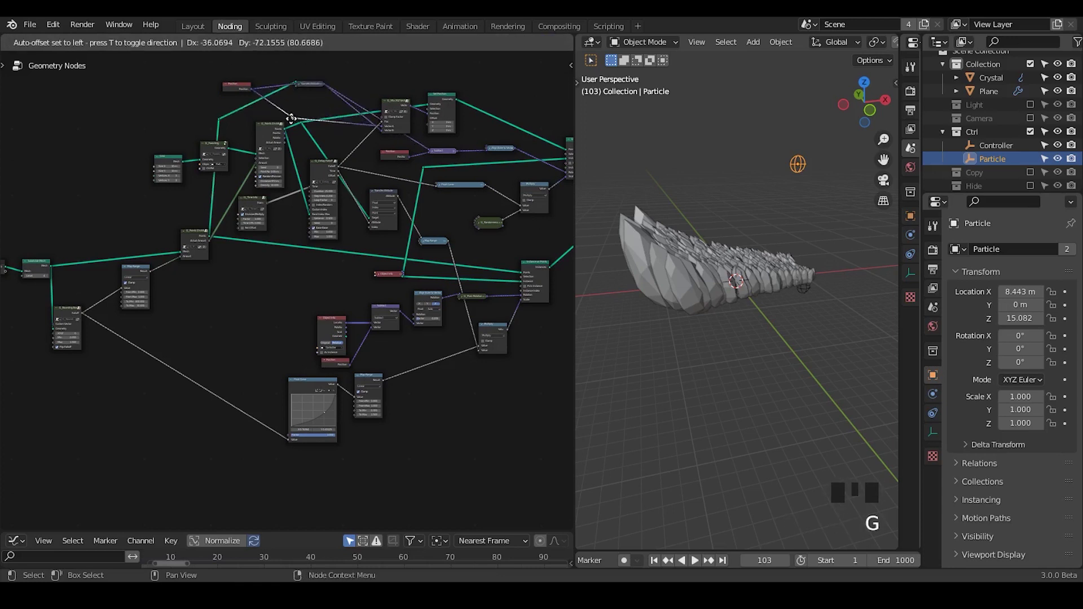
{"action": "left_click", "coordinate": [309, 86]}
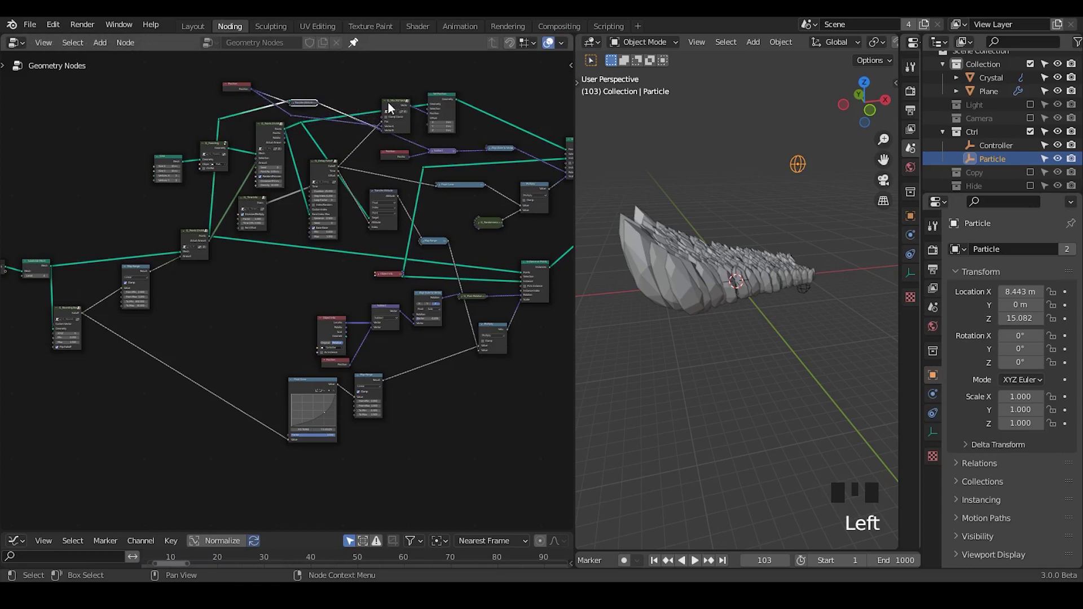